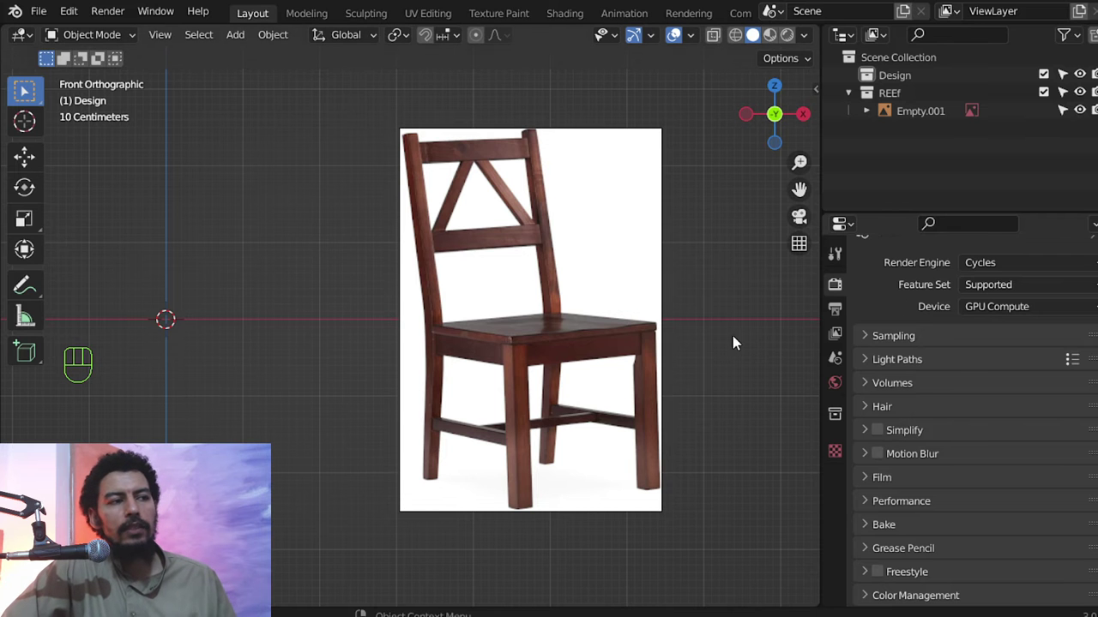
# Zoom out and scale the reference chair Empty down to a realistic size in front view.
pyautogui.moveTo(730, 337); pyautogui.dragTo(731, 303)
pyautogui.middleClick(723, 303)
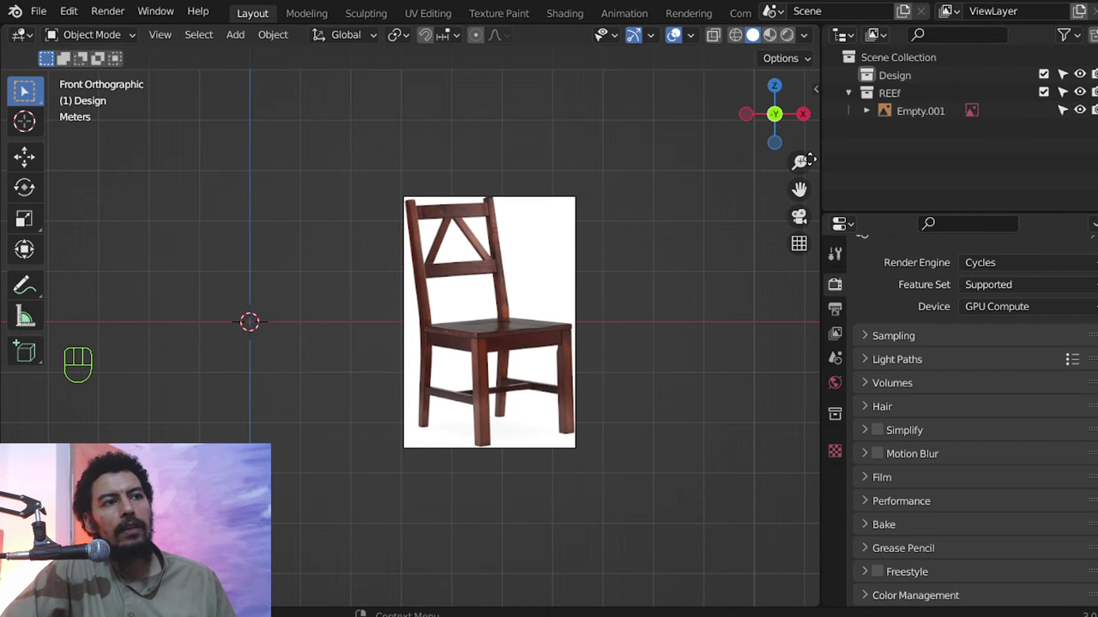
pyautogui.middleClick(630, 249)
pyautogui.middleClick(643, 288)
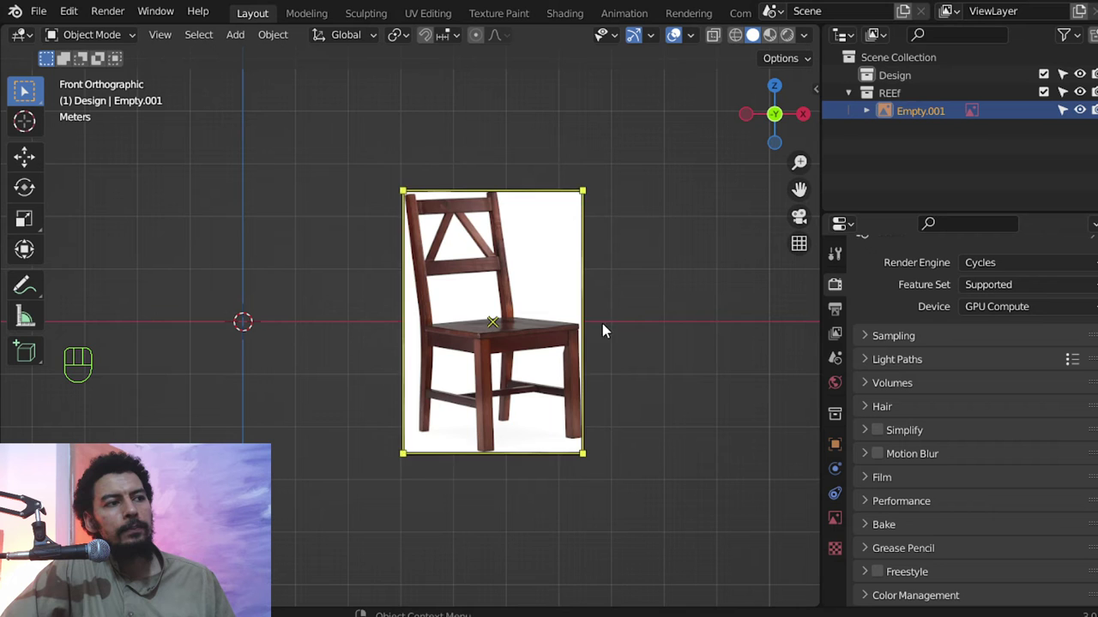
pyautogui.moveTo(650, 302); pyautogui.dragTo(645, 293)
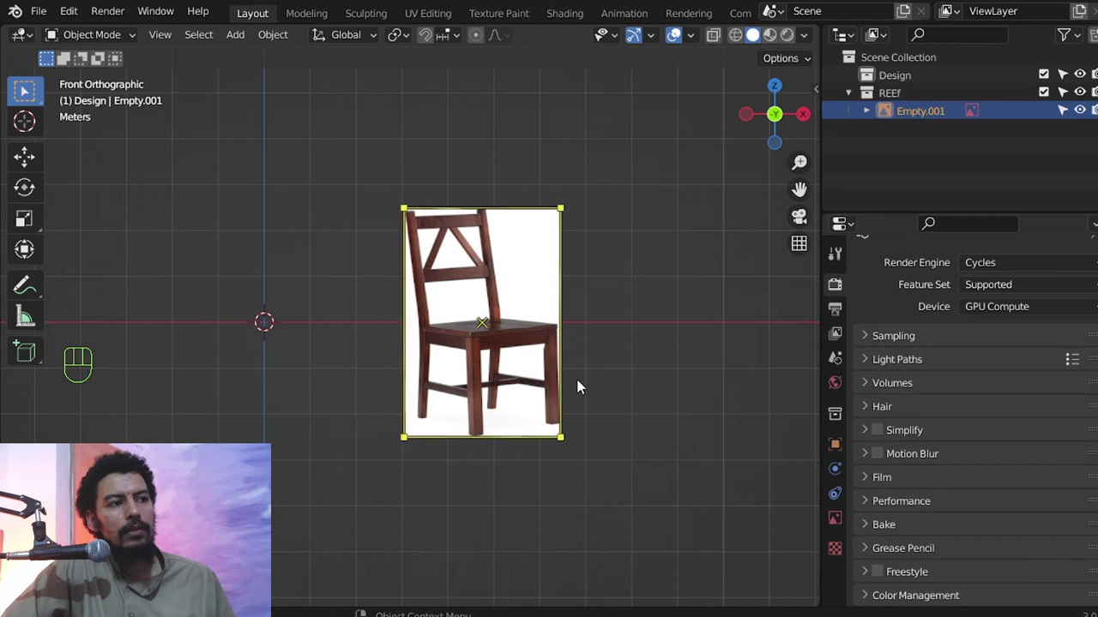
# Zoom and recentre the front orthographic view to frame the reference chair.
pyautogui.middleClick(611, 349)
pyautogui.middleClick(601, 351)
pyautogui.middleClick(569, 316)
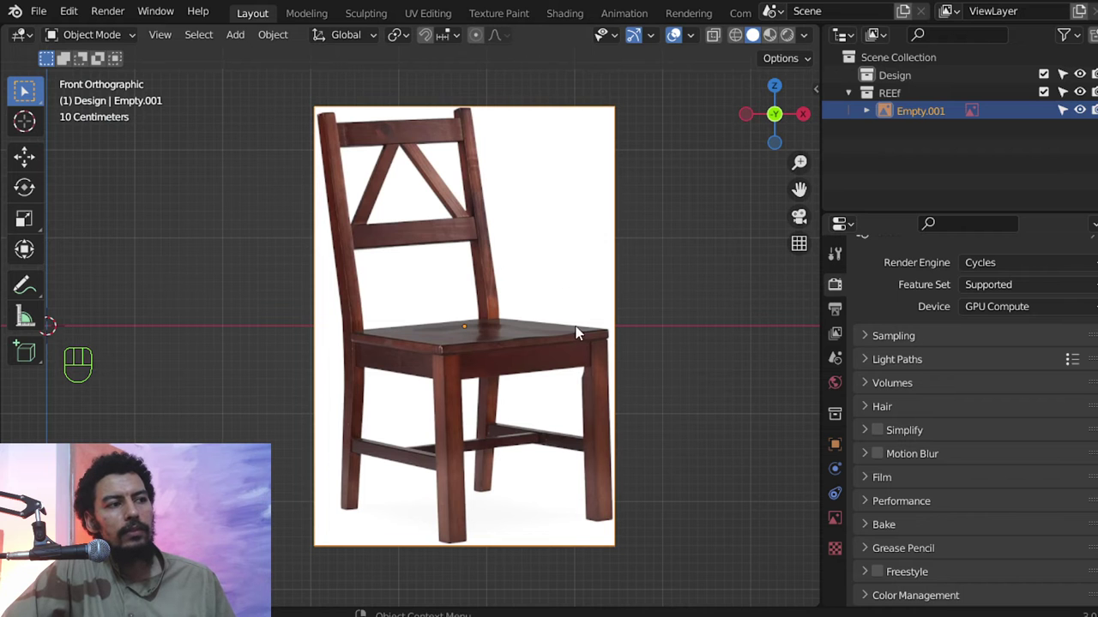
pyautogui.middleClick(599, 346)
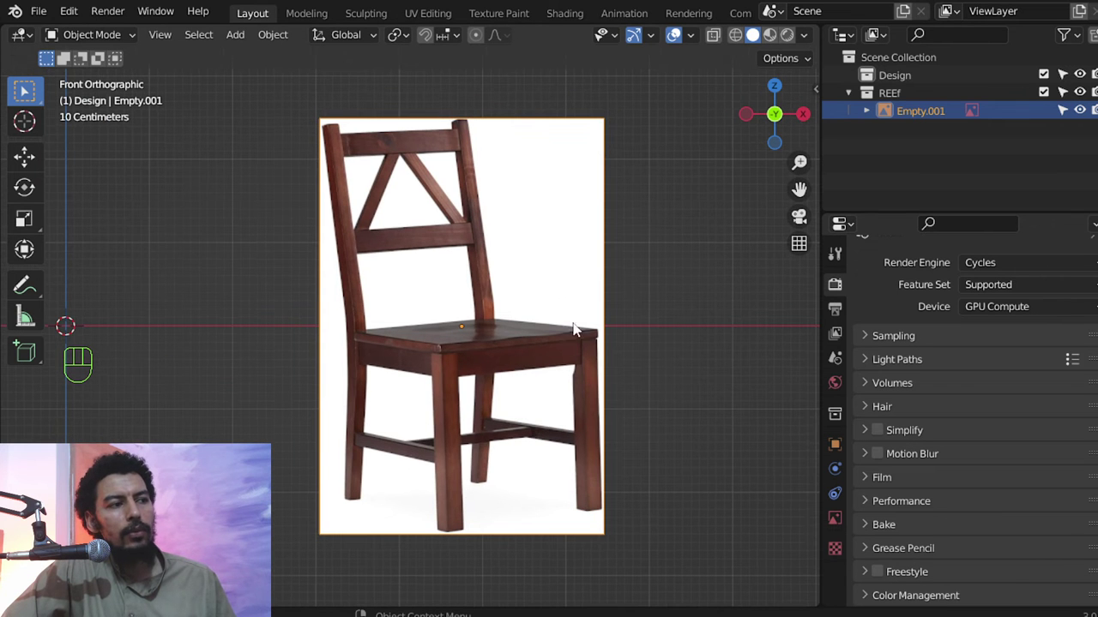
pyautogui.middleClick(572, 374)
pyautogui.middleClick(572, 325)
pyautogui.middleClick(613, 327)
pyautogui.moveTo(539, 295); pyautogui.dragTo(505, 243)
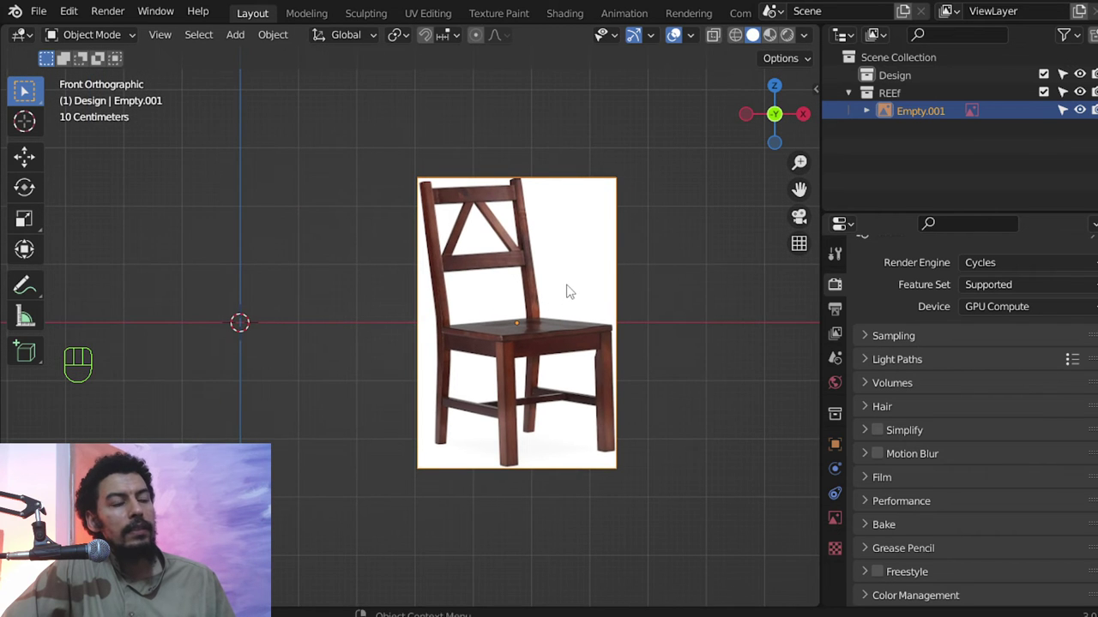
pyautogui.middleClick(509, 240)
# Add a mesh plane to the Design collection and scale it to 0.45 m square.
pyautogui.press('shift+a')
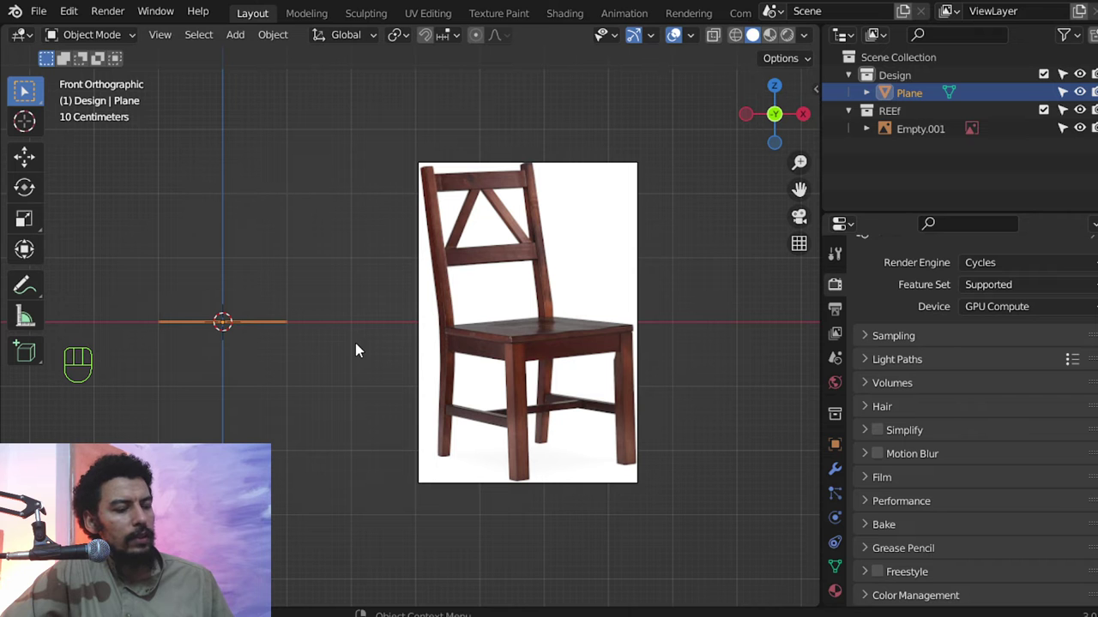
pyautogui.press('s')
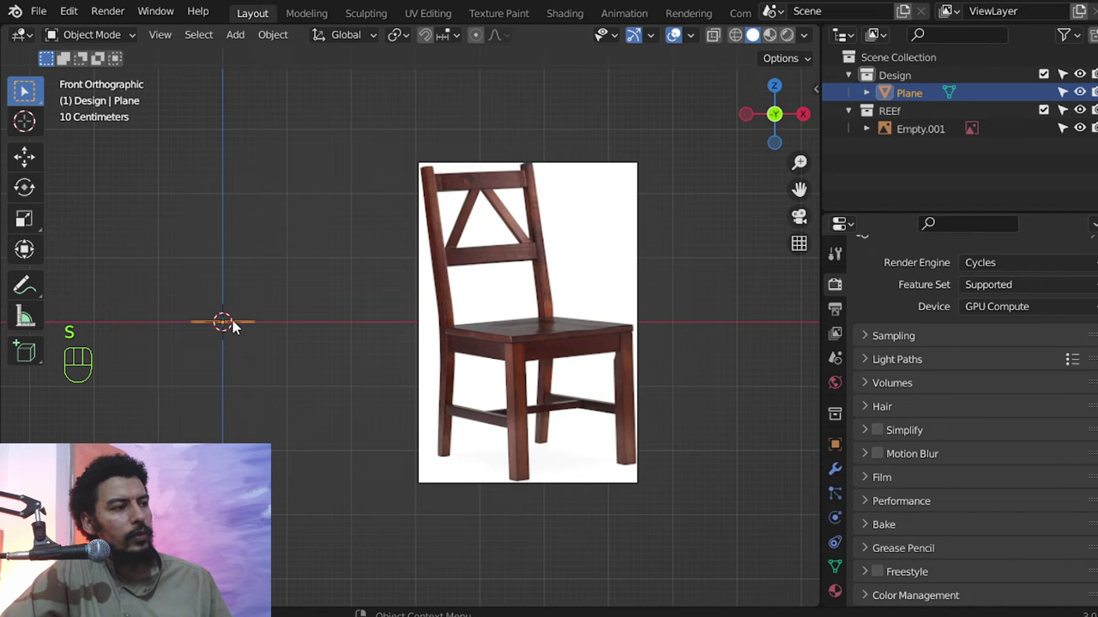
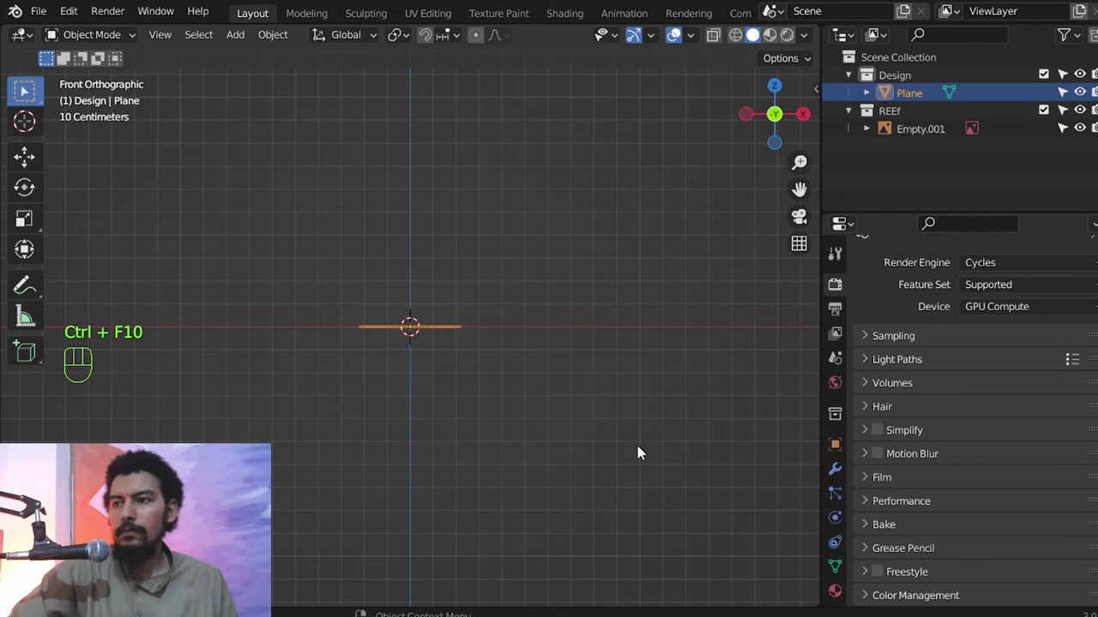
pyautogui.moveTo(490, 377); pyautogui.dragTo(490, 377)
pyautogui.middleClick(484, 337)
pyautogui.moveTo(490, 327); pyautogui.dragTo(497, 343)
# Select the plane and raise it 0.3 m along Z to seat height.
pyautogui.click(492, 350)
pyautogui.click(490, 362)
pyautogui.press('Tab')
pyautogui.press('Tab')
pyautogui.moveTo(546, 371); pyautogui.dragTo(545, 389)
pyautogui.middleClick(552, 384)
pyautogui.press('g')
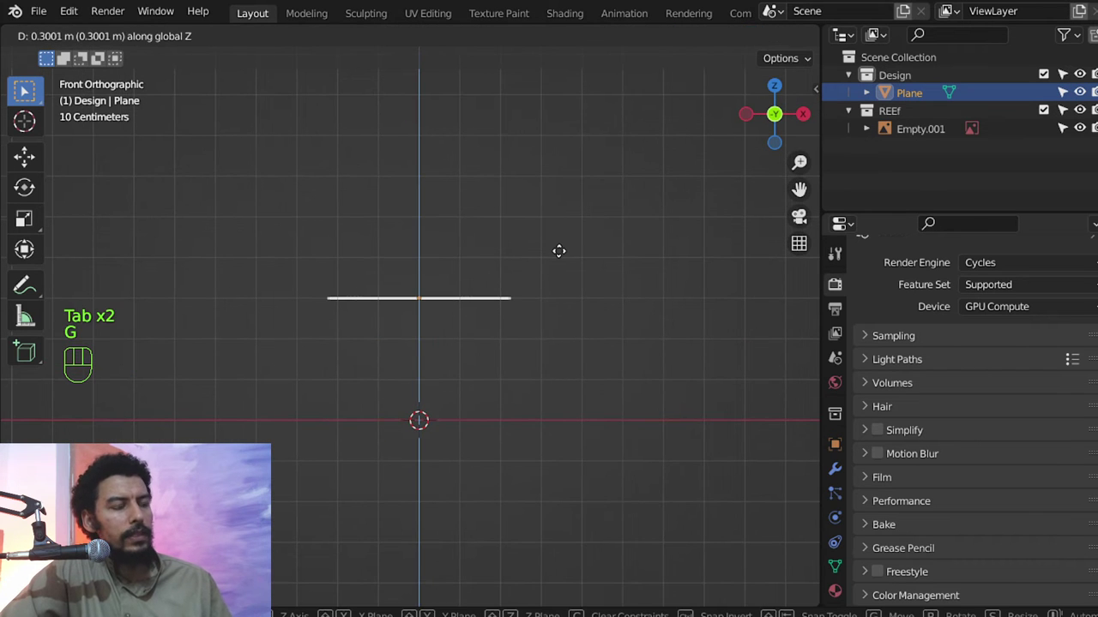
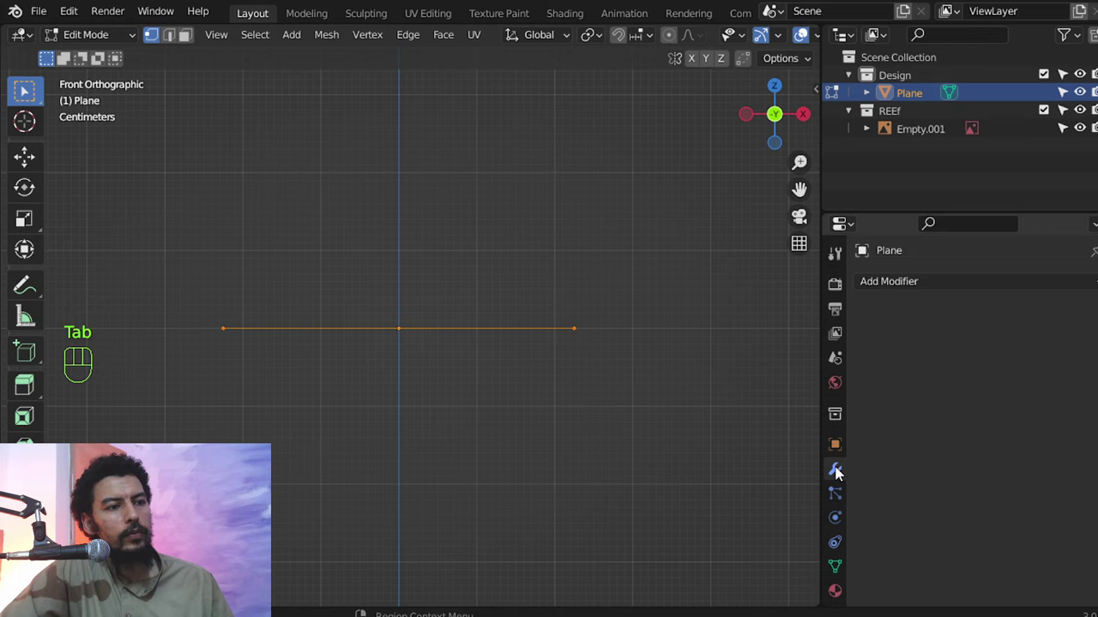
# Give the seat a Solidify modifier with 0.03 m thickness and offset 1.
pyautogui.moveTo(887, 285); pyautogui.dragTo(770, 598)
pyautogui.press('Tab')
pyautogui.click(999, 388)
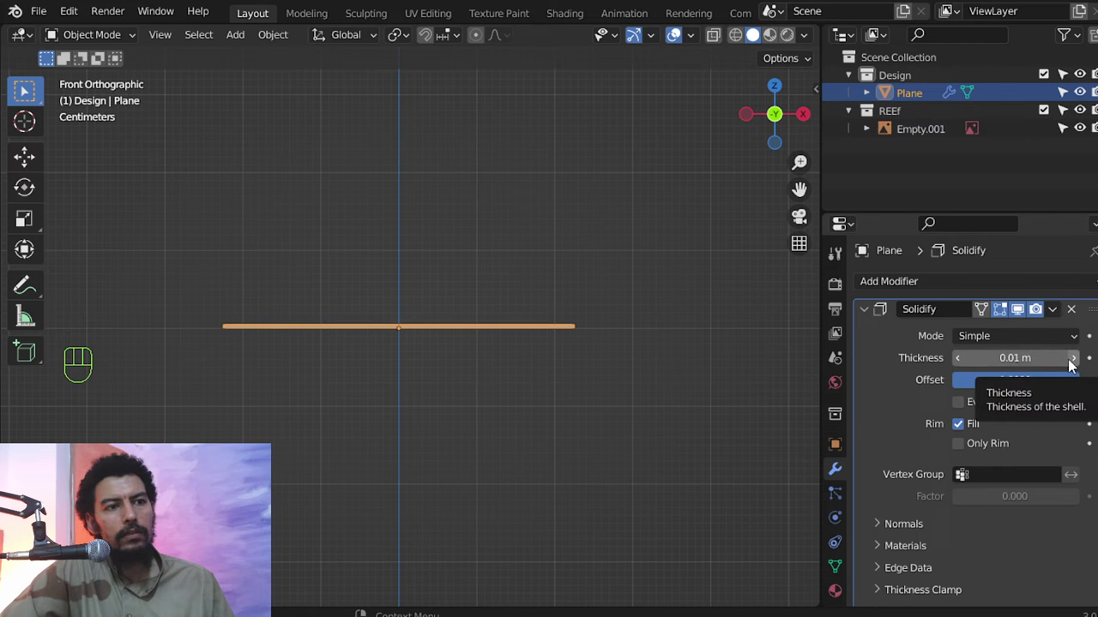
pyautogui.click(1080, 363)
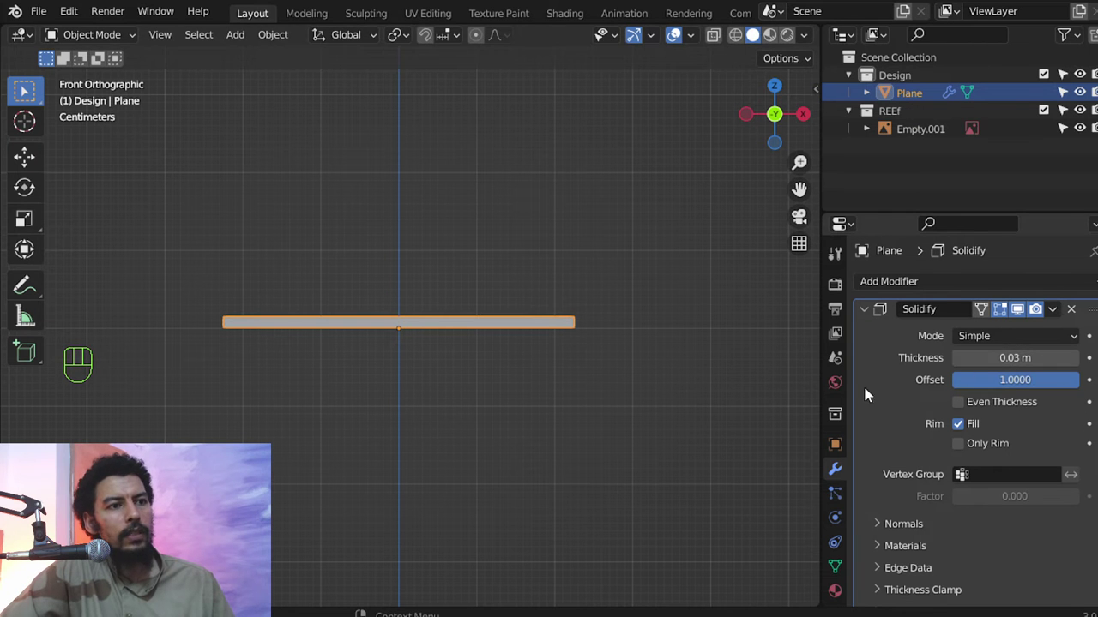
# Set scene length units to centimetres and add a 0.3 cm Bevel modifier to the seat.
pyautogui.moveTo(888, 378); pyautogui.dragTo(887, 378)
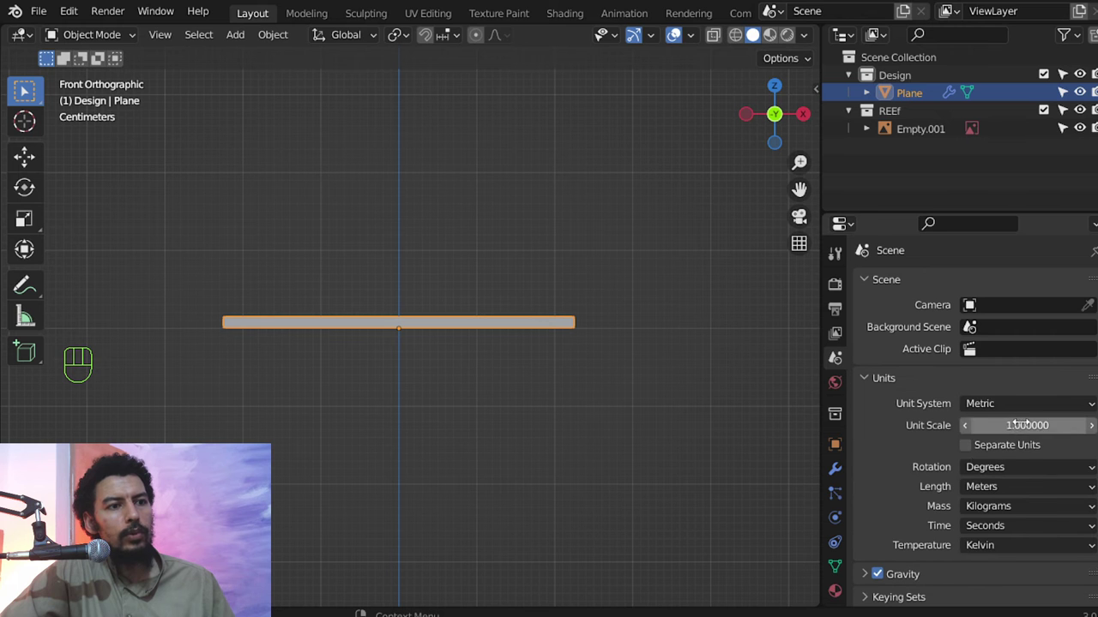
pyautogui.moveTo(998, 487); pyautogui.dragTo(997, 416)
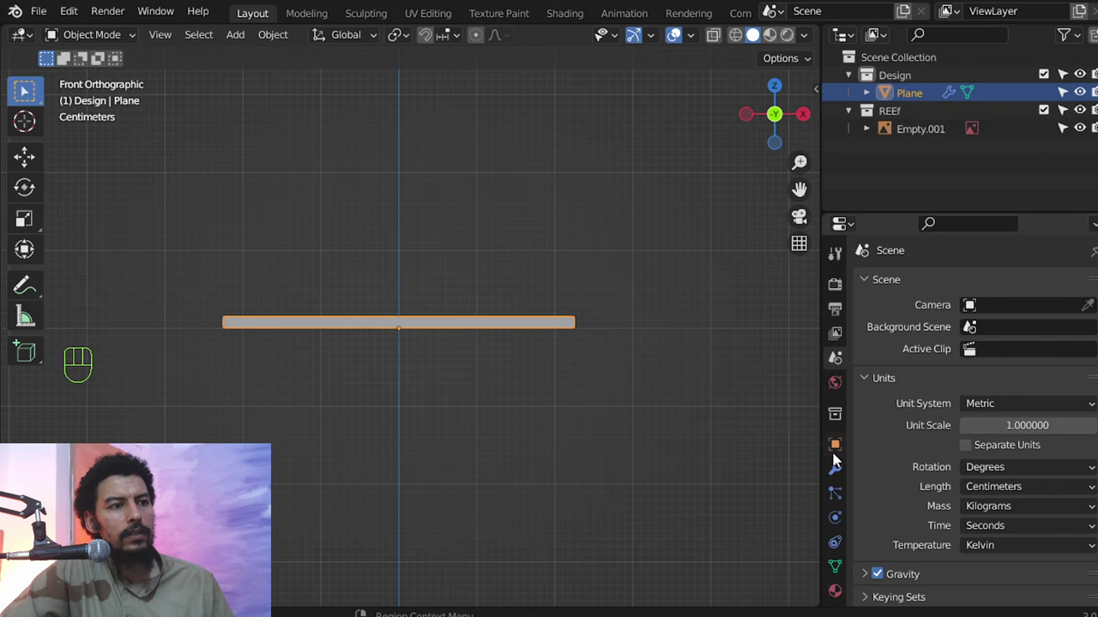
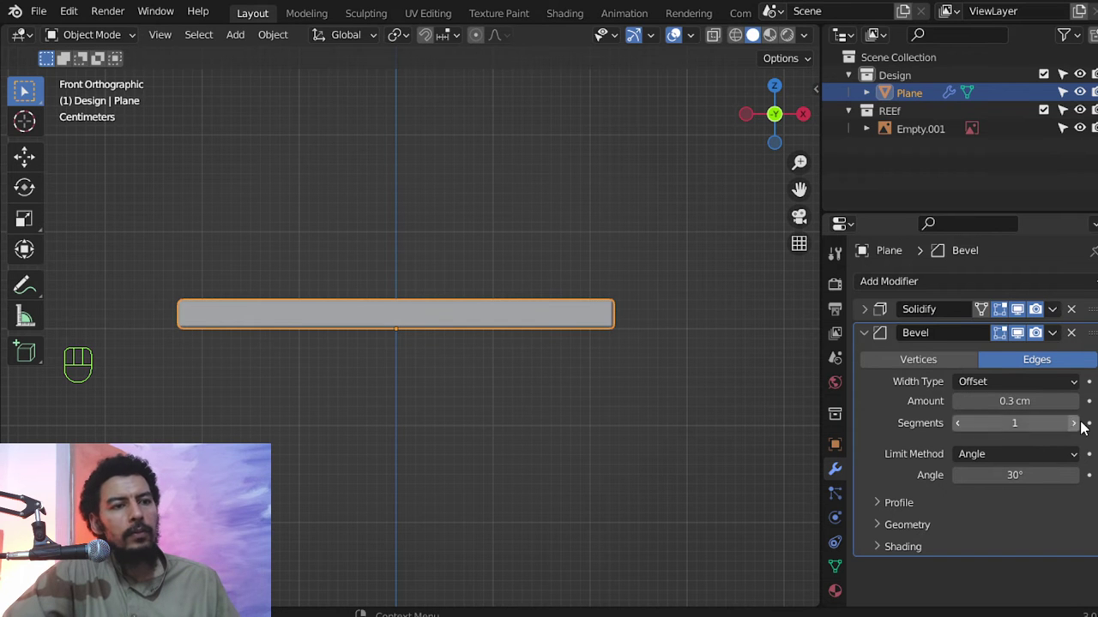
pyautogui.click(1079, 429)
pyautogui.click(1079, 429)
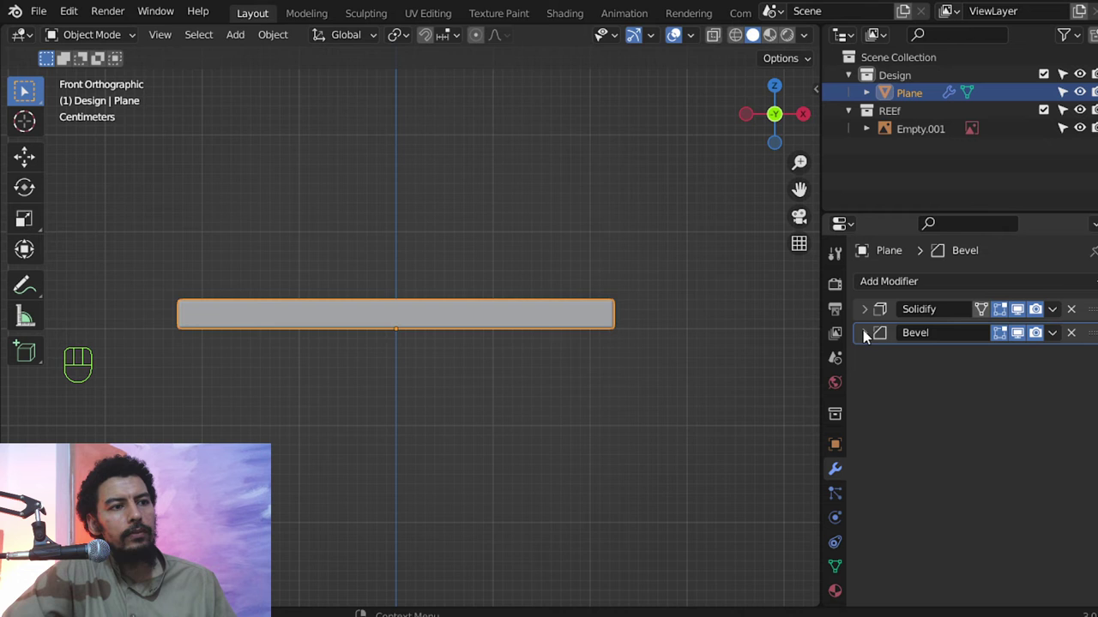
pyautogui.middleClick(618, 400)
pyautogui.middleClick(562, 425)
pyautogui.middleClick(572, 355)
pyautogui.middleClick(560, 347)
pyautogui.middleClick(499, 279)
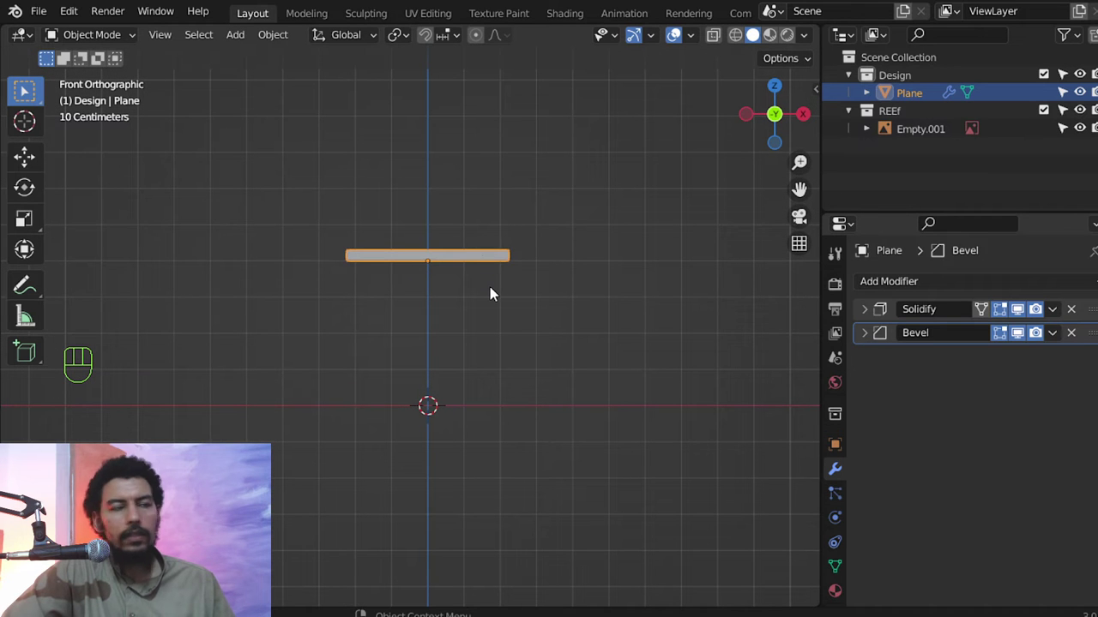
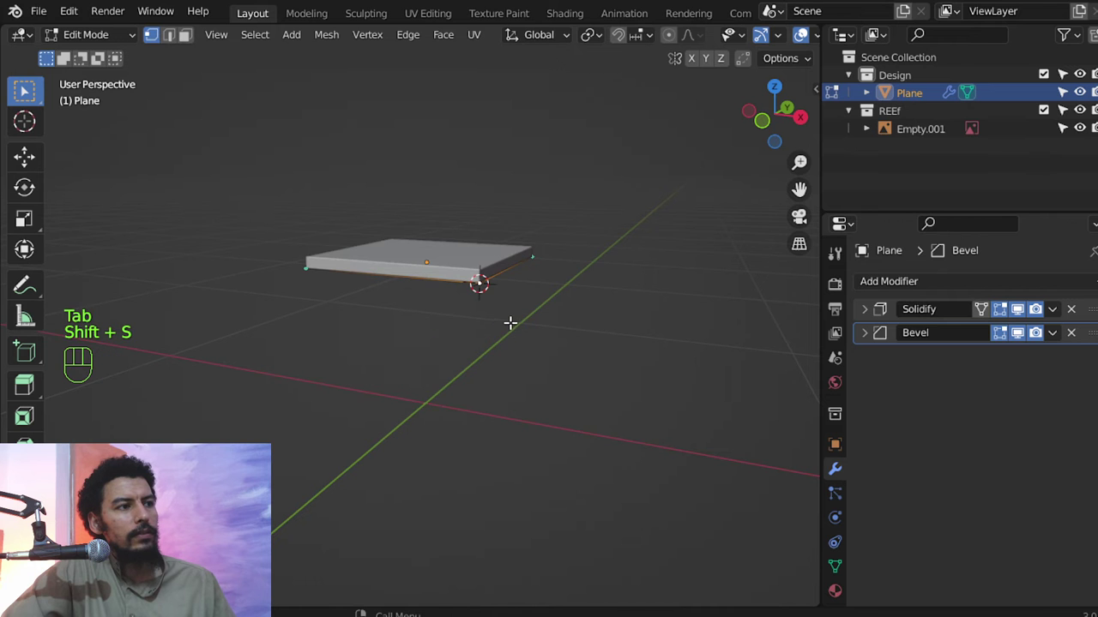
# Add a small plane under a seat corner in top view and extrude it down as the first leg.
pyautogui.press('Tab')
pyautogui.press('shift+a')
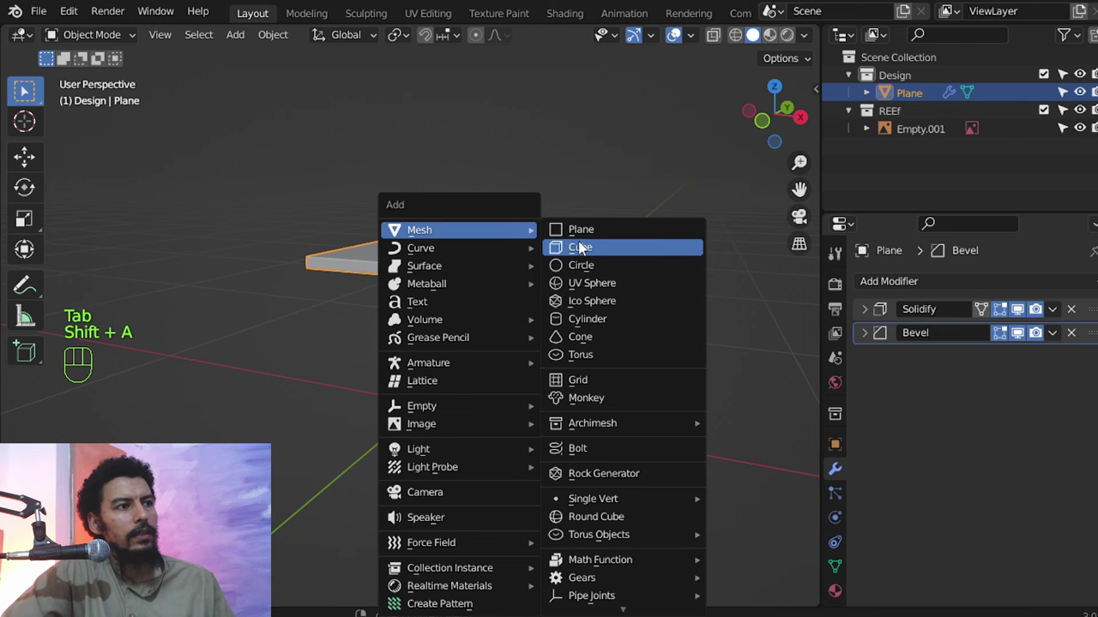
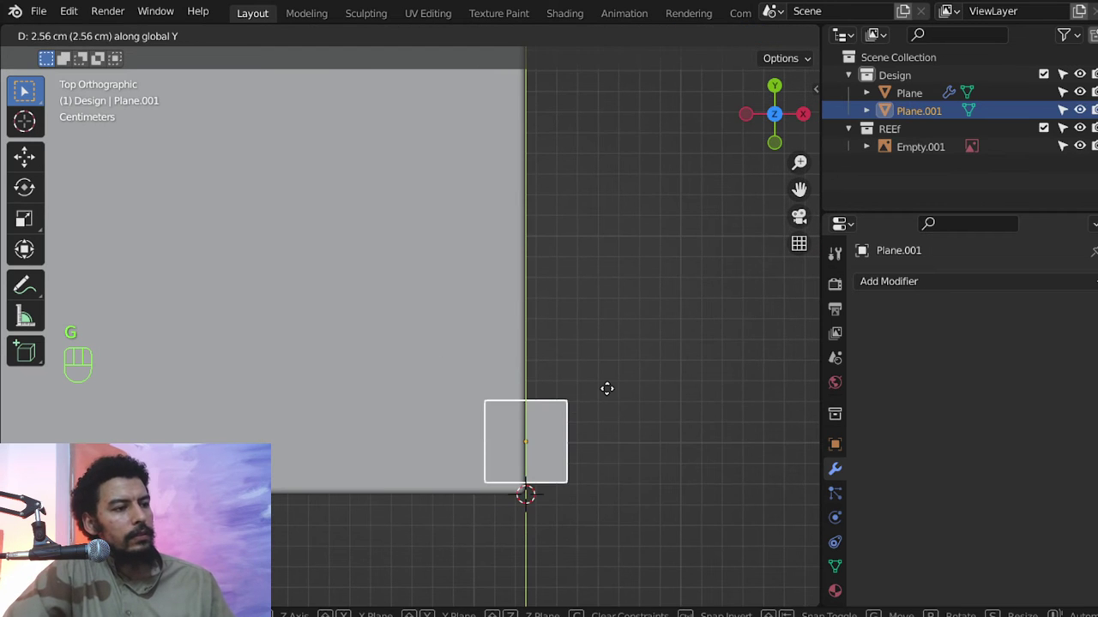
pyautogui.press('g')
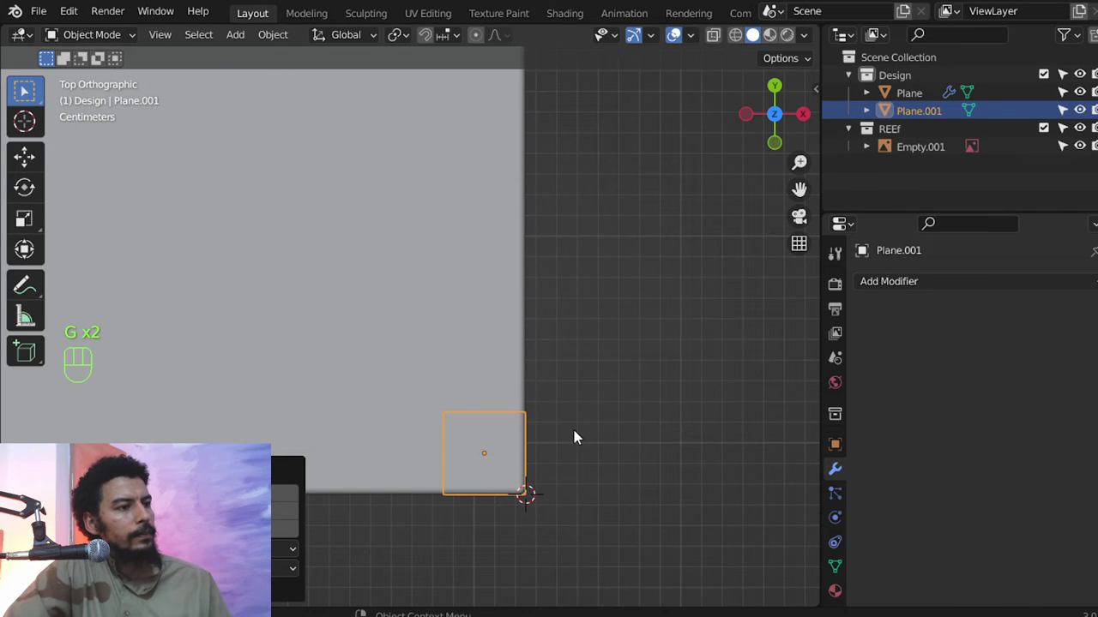
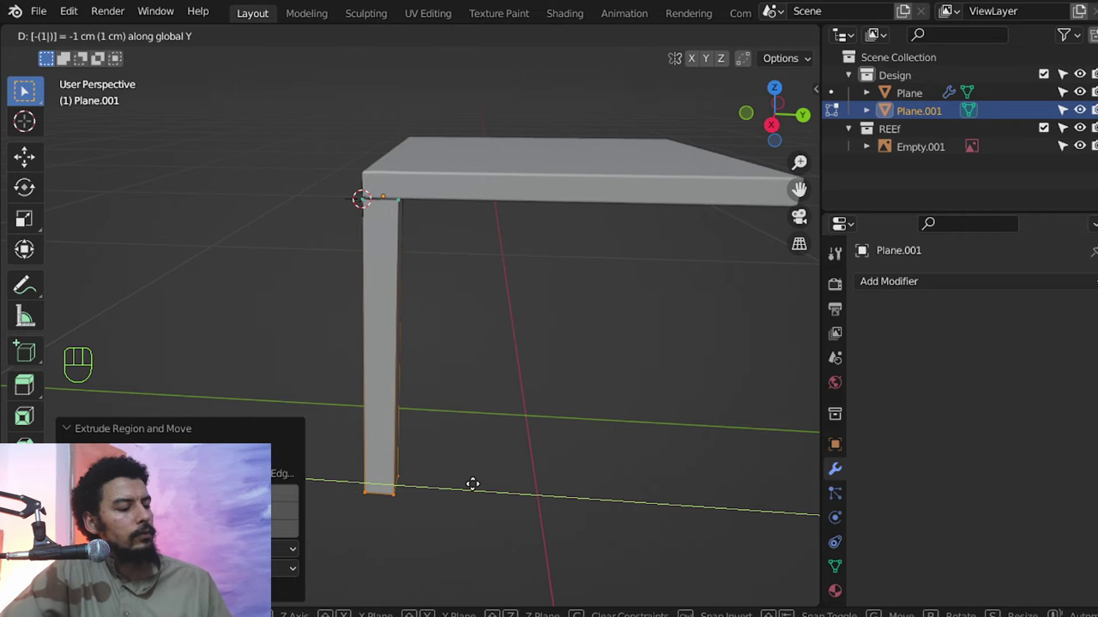
pyautogui.press('g')
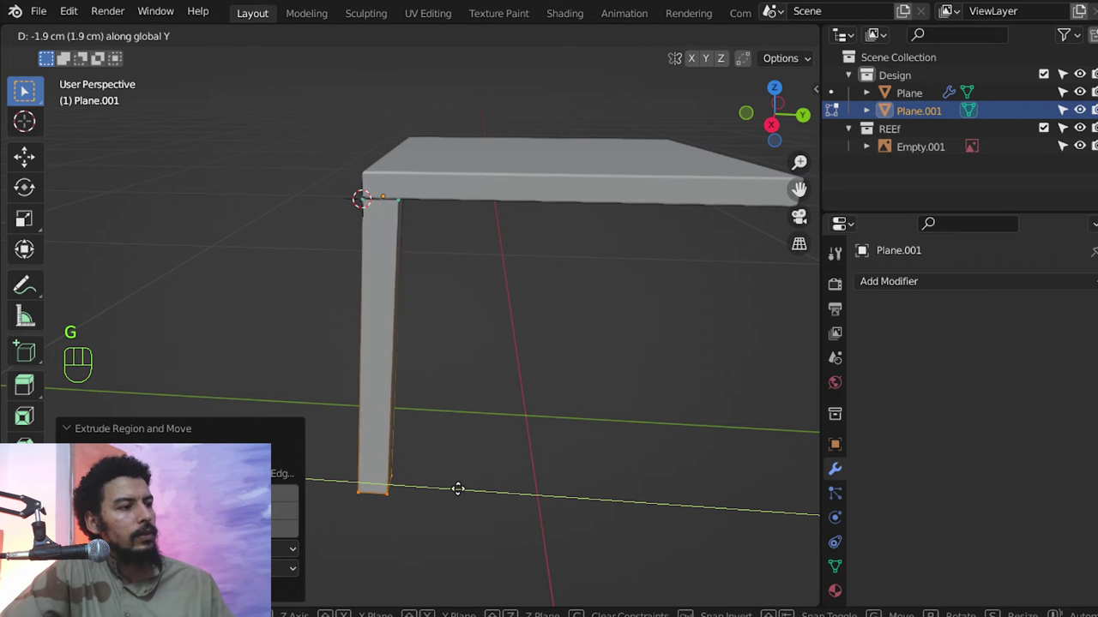
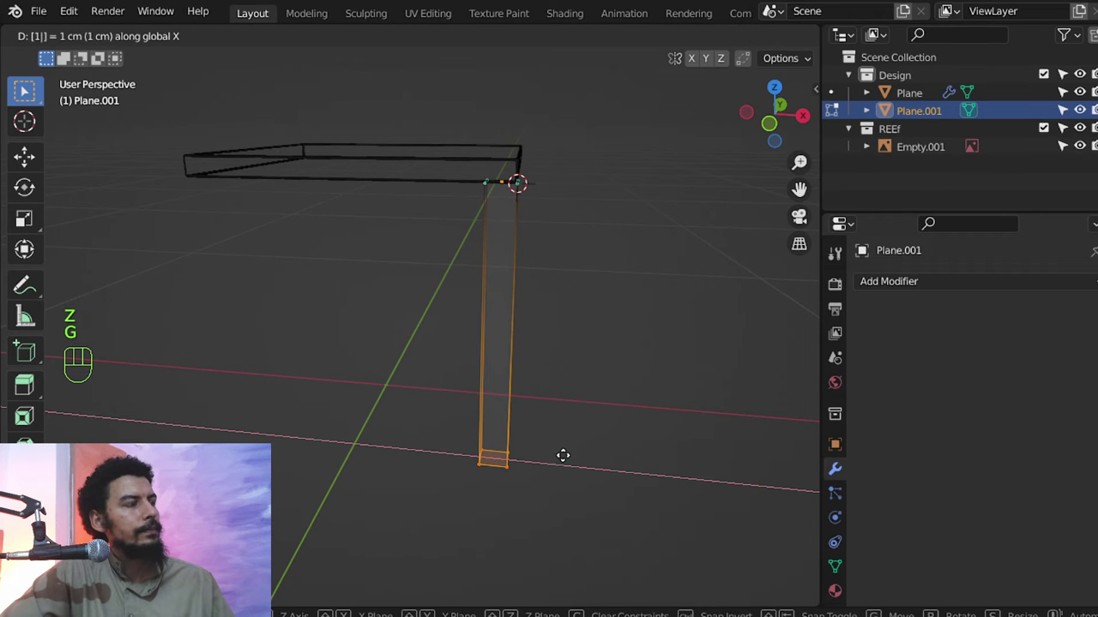
# Snap the leg's origin to the seat corner and mirror it on X and Y for four legs.
pyautogui.press('g')
pyautogui.press('z')
pyautogui.press('Tab')
pyautogui.middleClick(618, 342)
pyautogui.middleClick(535, 365)
pyautogui.moveTo(930, 292); pyautogui.dragTo(715, 424)
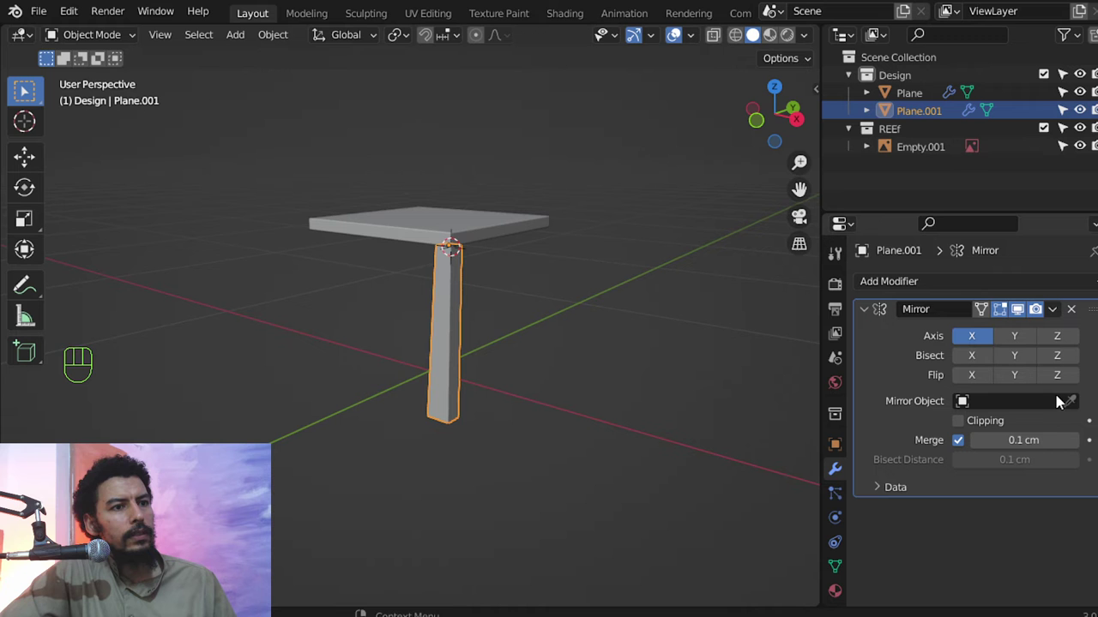
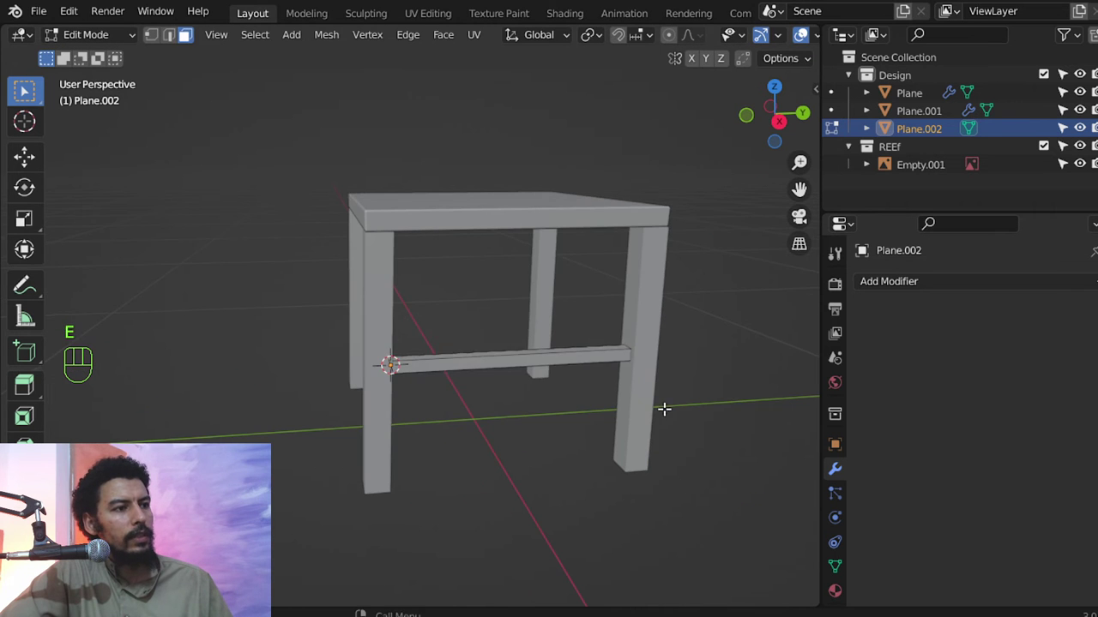
# Give the stretcher Plane.002 a Mirror modifier with Plane as the mirror object.
pyautogui.middleClick(548, 375)
pyautogui.press('s')
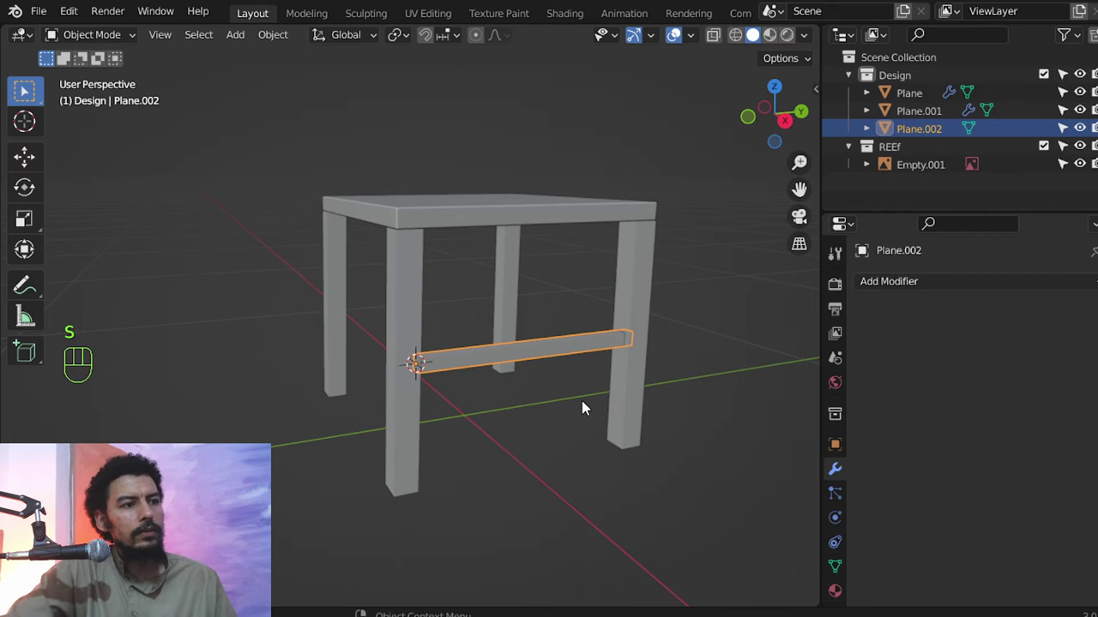
pyautogui.moveTo(587, 367); pyautogui.dragTo(720, 375)
pyautogui.middleClick(647, 357)
pyautogui.middleClick(586, 382)
pyautogui.moveTo(977, 281); pyautogui.dragTo(803, 473)
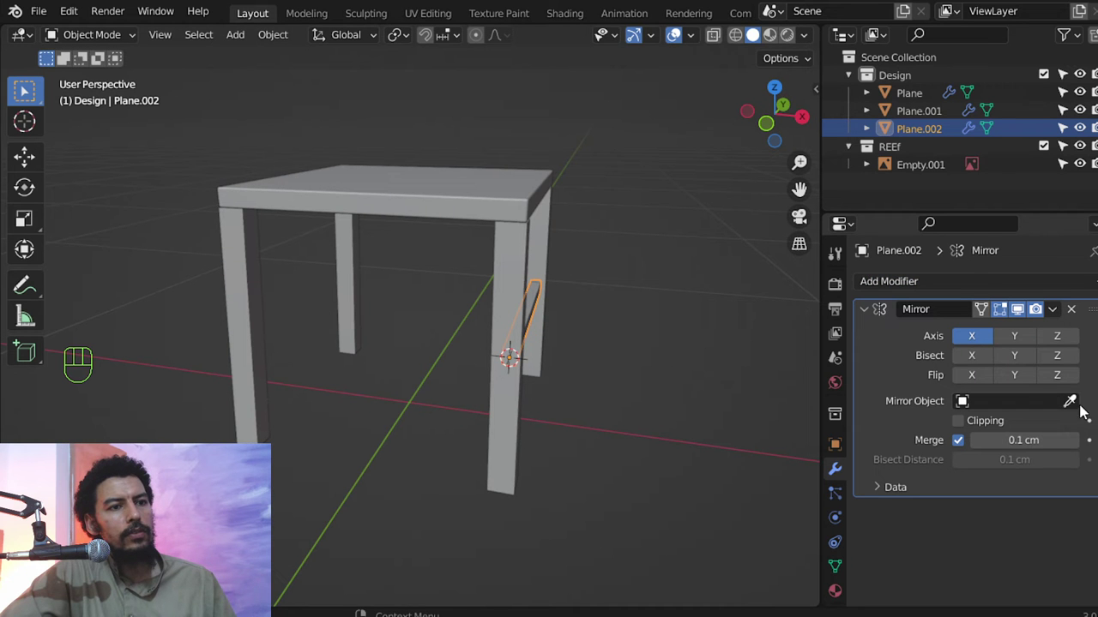
pyautogui.click(1073, 402)
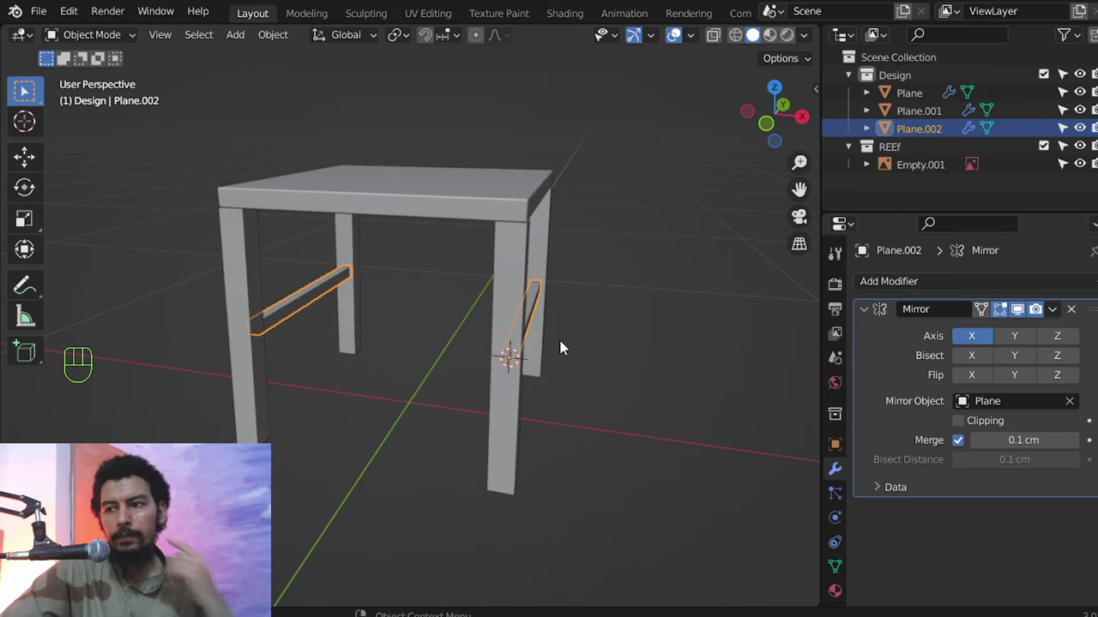
# Duplicate the side stretcher bar for a second crossbar.
pyautogui.middleClick(515, 366)
pyautogui.middleClick(614, 353)
pyautogui.press('shift+d')
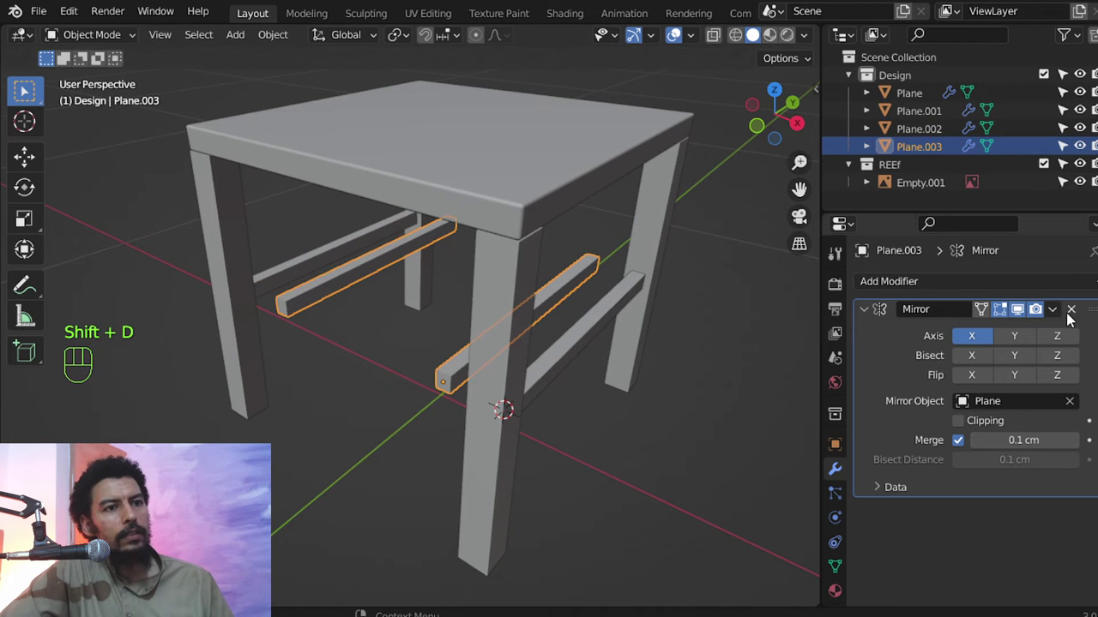
# Remove the copy's Mirror modifier and rotate it to run across the chair, viewed from top.
pyautogui.middleClick(571, 330)
pyautogui.moveTo(539, 310); pyautogui.dragTo(643, 346)
pyautogui.press('r')
pyautogui.press('KP_7')
pyautogui.press('z')
pyautogui.moveTo(522, 342); pyautogui.dragTo(568, 373)
pyautogui.middleClick(610, 350)
pyautogui.press('g')
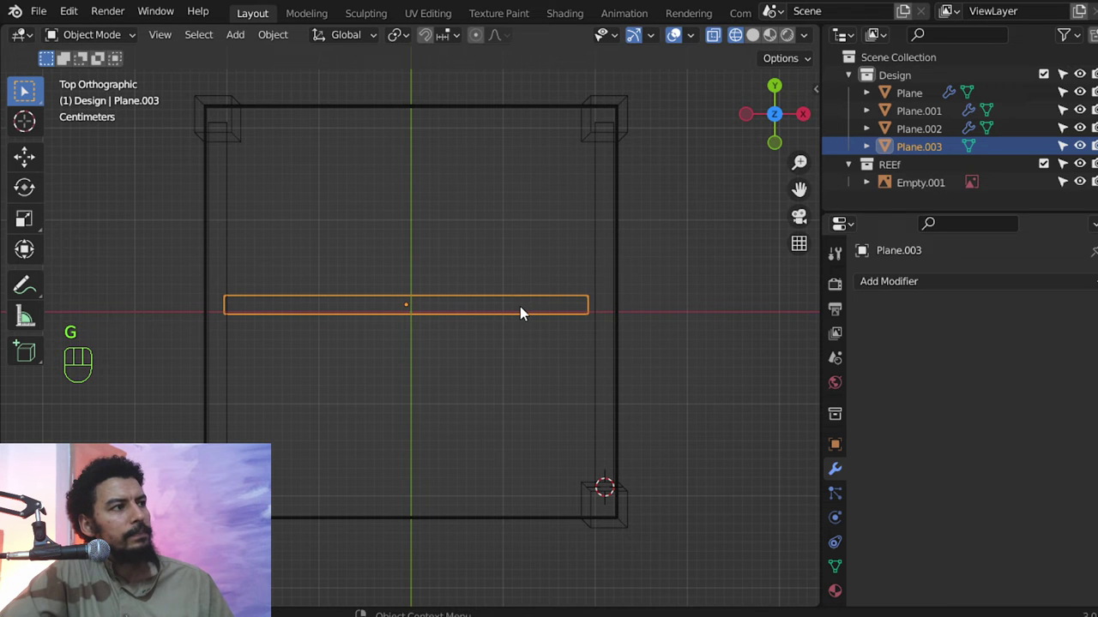
# Extend the crosspiece's end along X until it reaches the right leg.
pyautogui.press('Tab')
pyautogui.press('a')
pyautogui.press('1')
pyautogui.press('a')
pyautogui.press('b')
pyautogui.press('g')
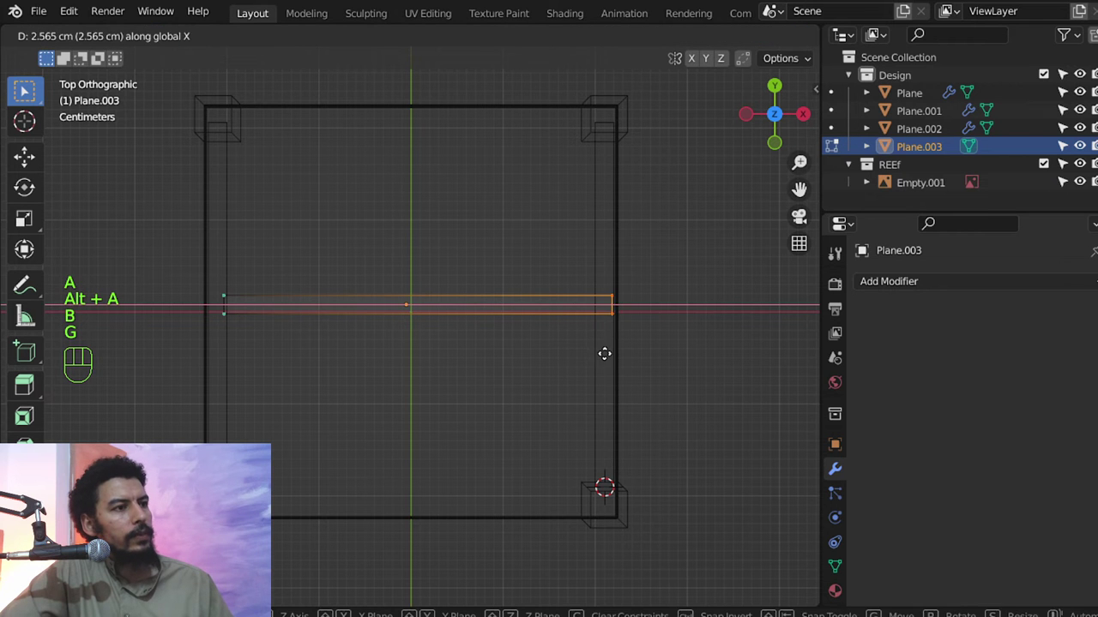
pyautogui.press('g')
pyautogui.press('a')
pyautogui.press('Tab')
# Scale the crosspiece thinner along the vertical Z axis and check its join with the leg.
pyautogui.middleClick(607, 338)
pyautogui.press('KP_1')
pyautogui.press('z')
pyautogui.press('z')
pyautogui.press('z')
pyautogui.moveTo(516, 345); pyautogui.dragTo(552, 370)
pyautogui.press('ctrl+alt+z')
pyautogui.middleClick(586, 351)
pyautogui.press('s')
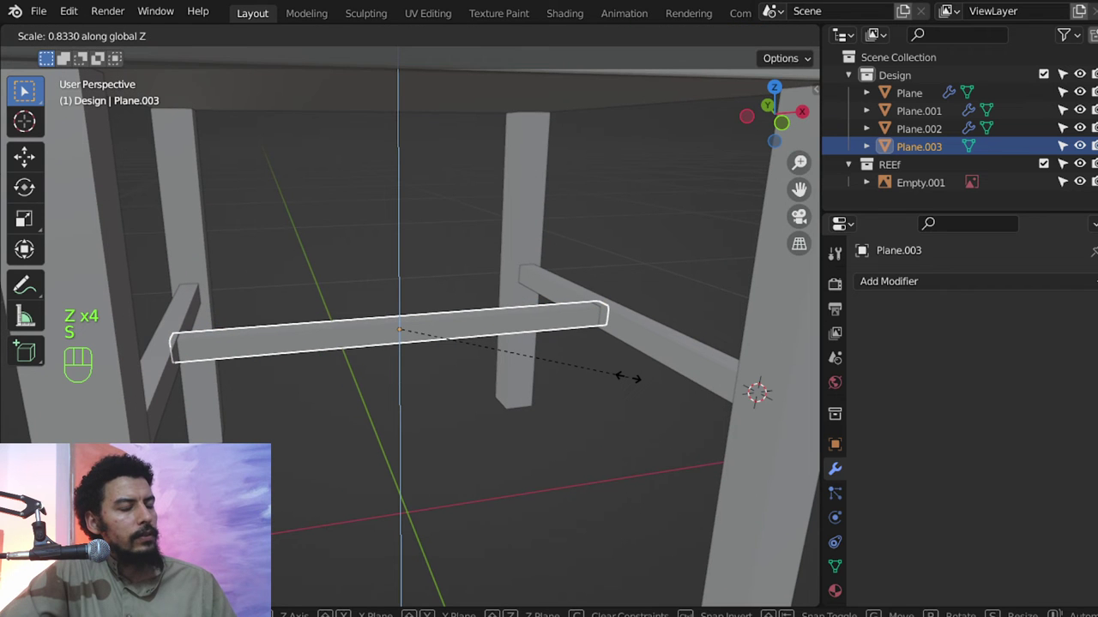
pyautogui.moveTo(580, 351); pyautogui.dragTo(506, 316)
# Add a Bevel modifier to the side stretcher Plane.002 and drag its Amount to about 10 cm.
pyautogui.press('alt+a')
pyautogui.moveTo(430, 335); pyautogui.dragTo(504, 410)
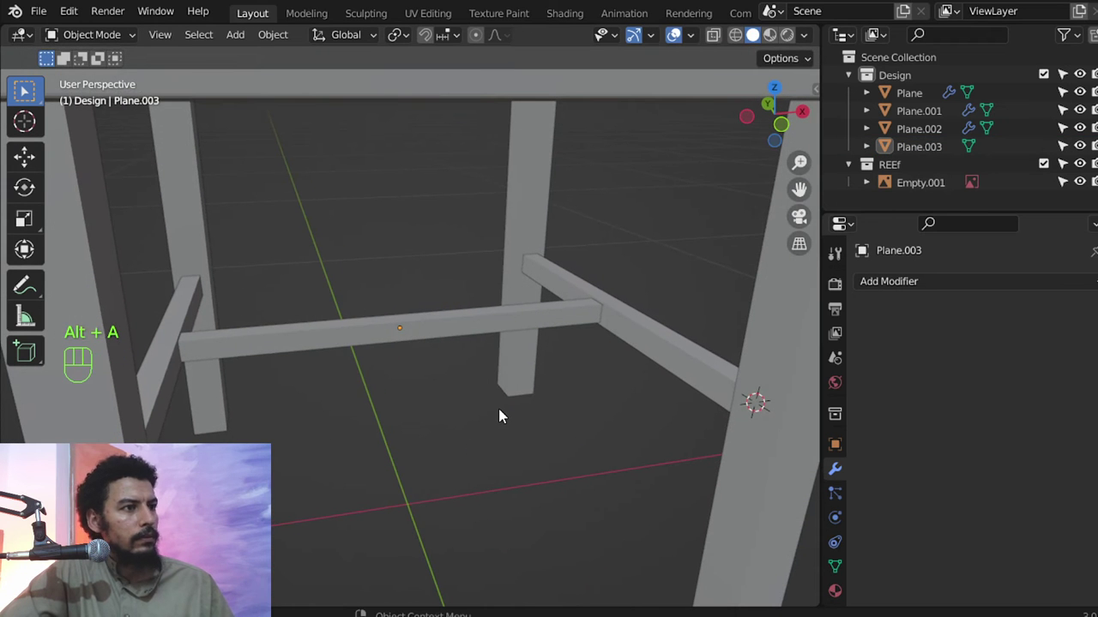
pyautogui.press('ctrl+F9')
pyautogui.press('ctrl+F10')
pyautogui.click(583, 313)
pyautogui.middleClick(638, 328)
pyautogui.moveTo(636, 341); pyautogui.dragTo(635, 342)
pyautogui.moveTo(867, 306); pyautogui.dragTo(887, 285)
pyautogui.moveTo(847, 300); pyautogui.dragTo(753, 350)
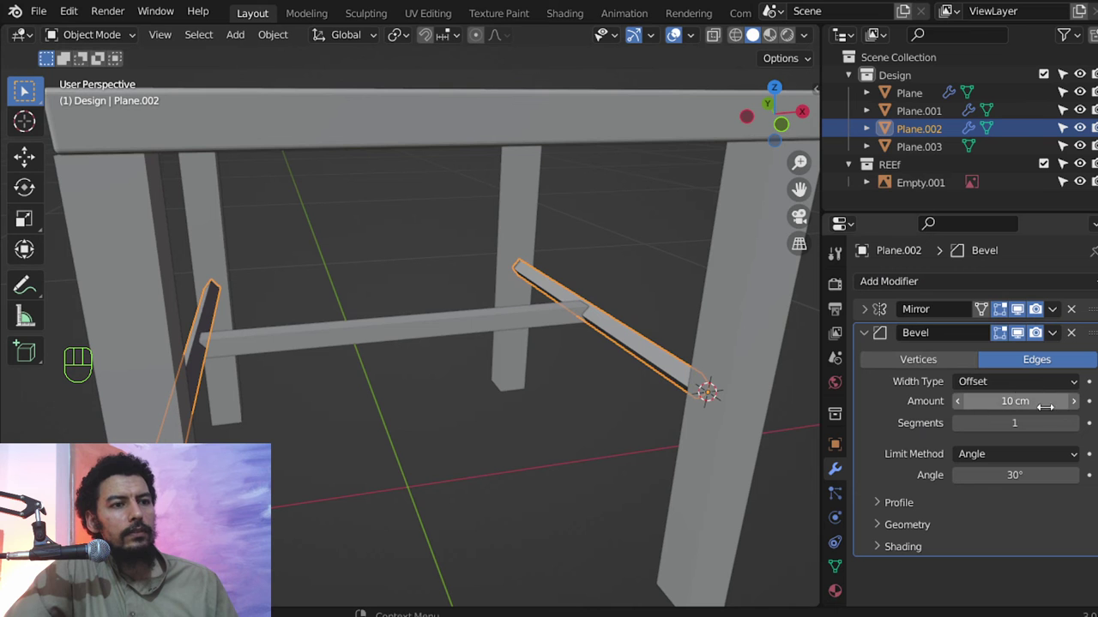
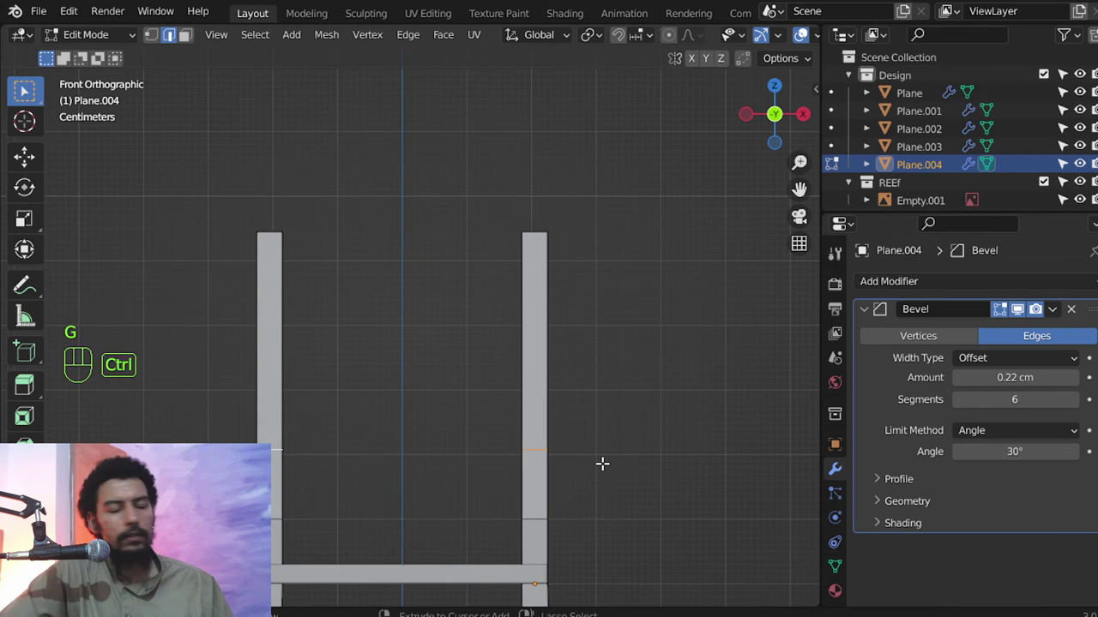
# Loop-cut the back post, extrude the section sideways and separate it as Plane.005.
pyautogui.press('g')
pyautogui.press('ctrl+b')
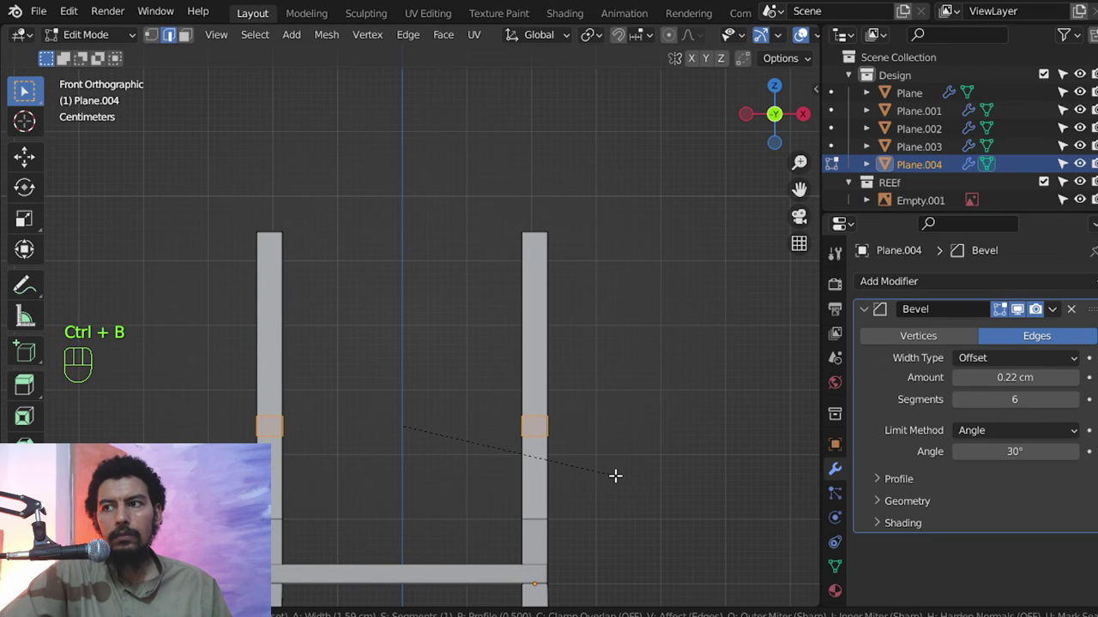
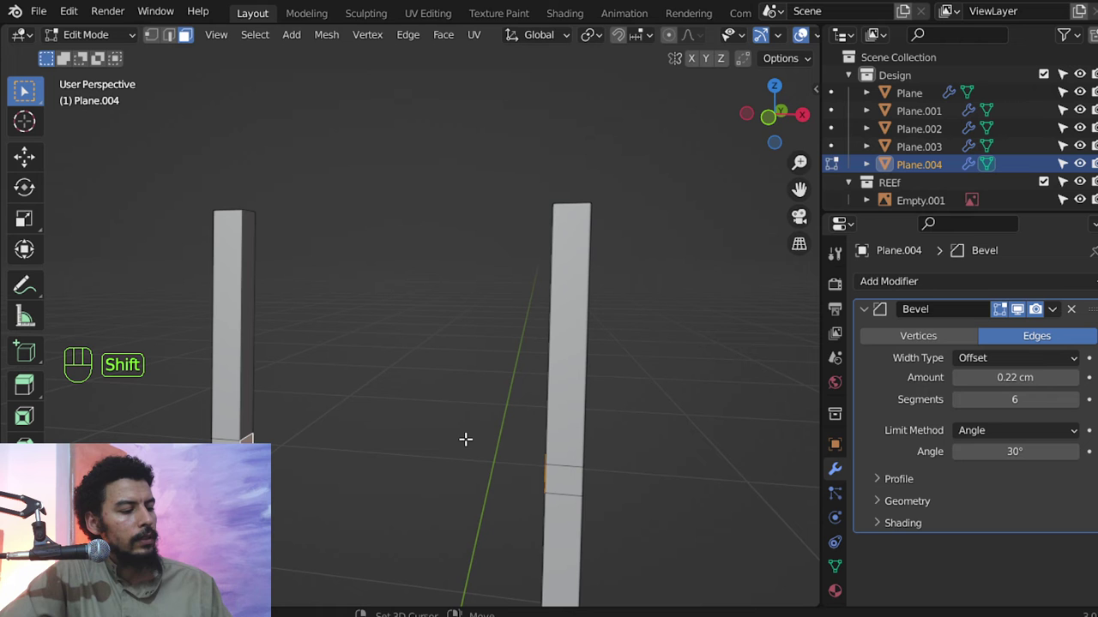
pyautogui.press('shift+d')
pyautogui.press('p')
pyautogui.press('Tab')
pyautogui.press('Tab')
# Scale the backrest rail Plane.005 to 0.9 along global Y to slim it.
pyautogui.press('a')
pyautogui.moveTo(422, 50); pyautogui.dragTo(449, 88)
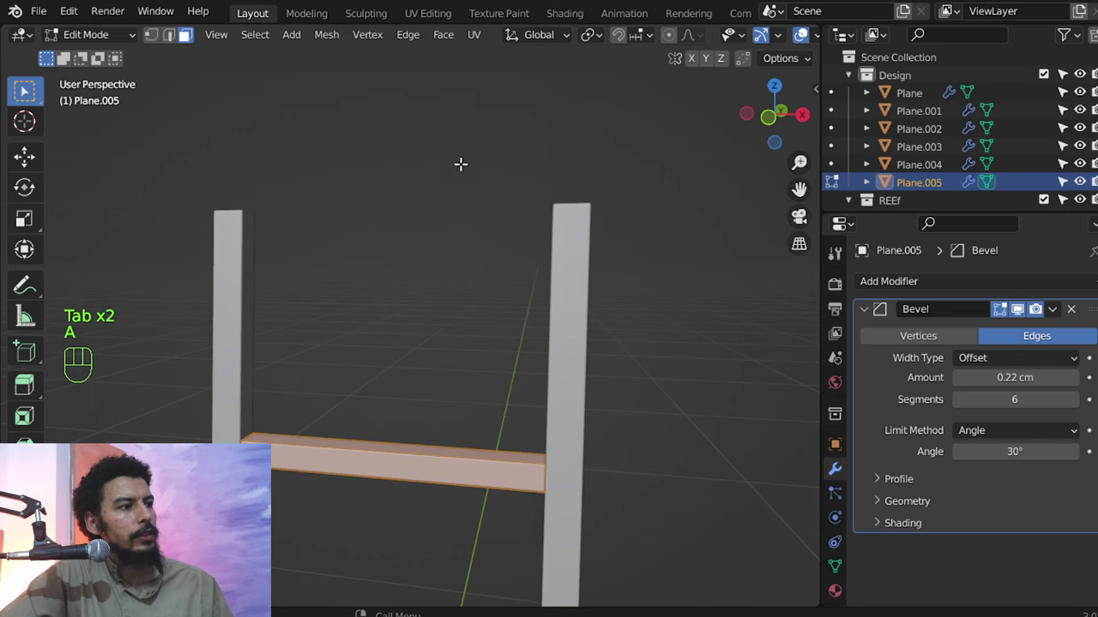
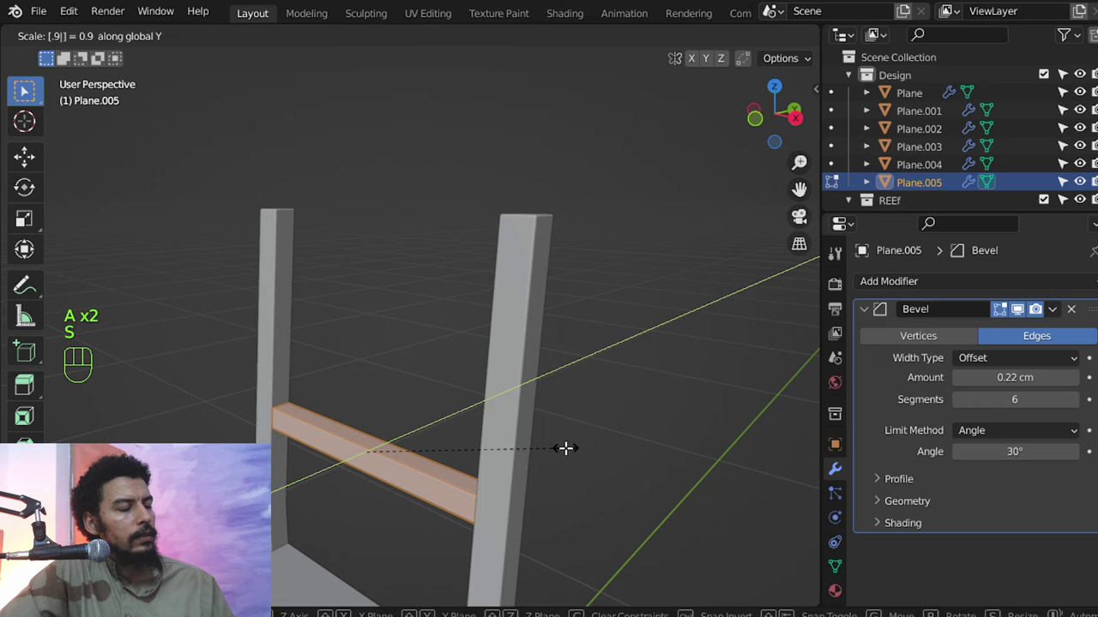
pyautogui.press('s')
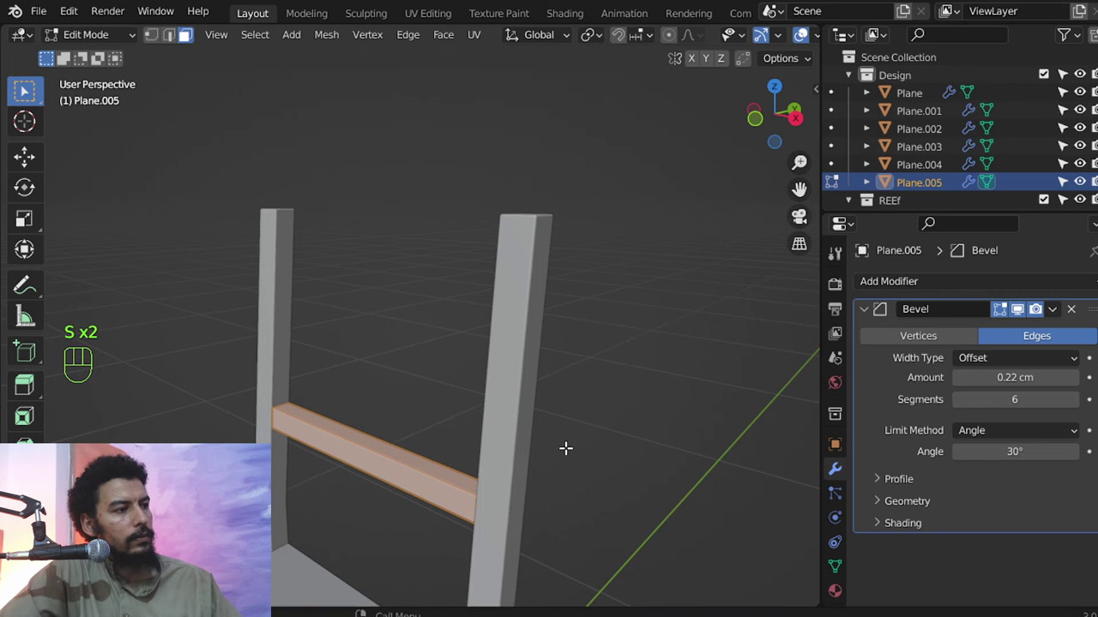
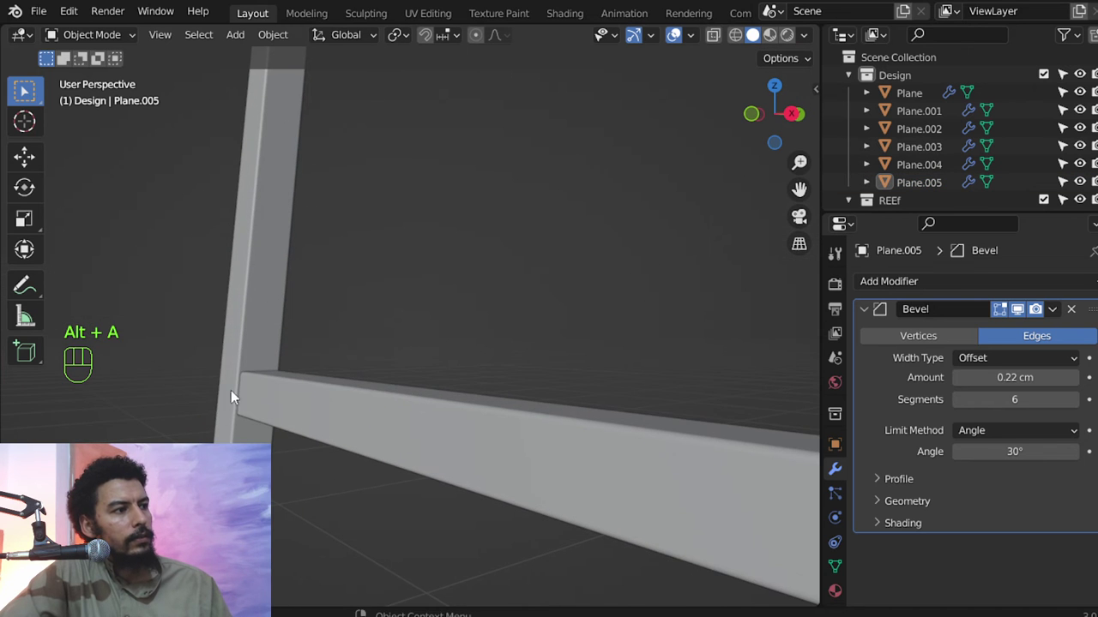
# View the backrest from the right side and drag a duplicate of the rail up toward the top of the leaning post.
pyautogui.middleClick(435, 443)
pyautogui.middleClick(473, 398)
pyautogui.middleClick(464, 447)
pyautogui.click(464, 426)
pyautogui.press('KP_3')
pyautogui.moveTo(476, 434); pyautogui.dragTo(495, 466)
pyautogui.middleClick(475, 425)
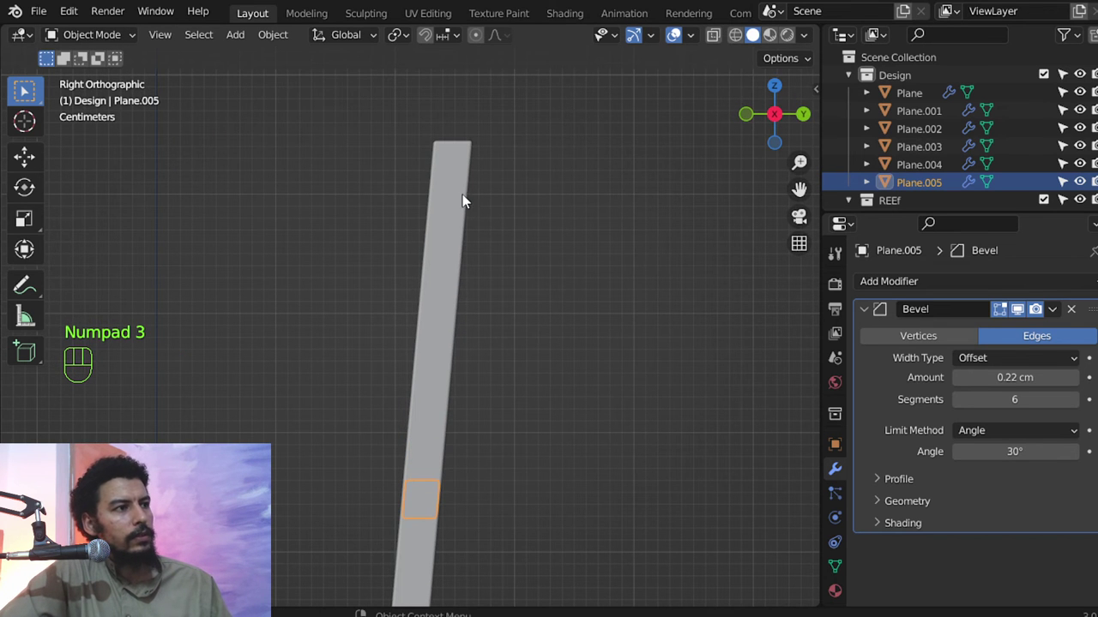
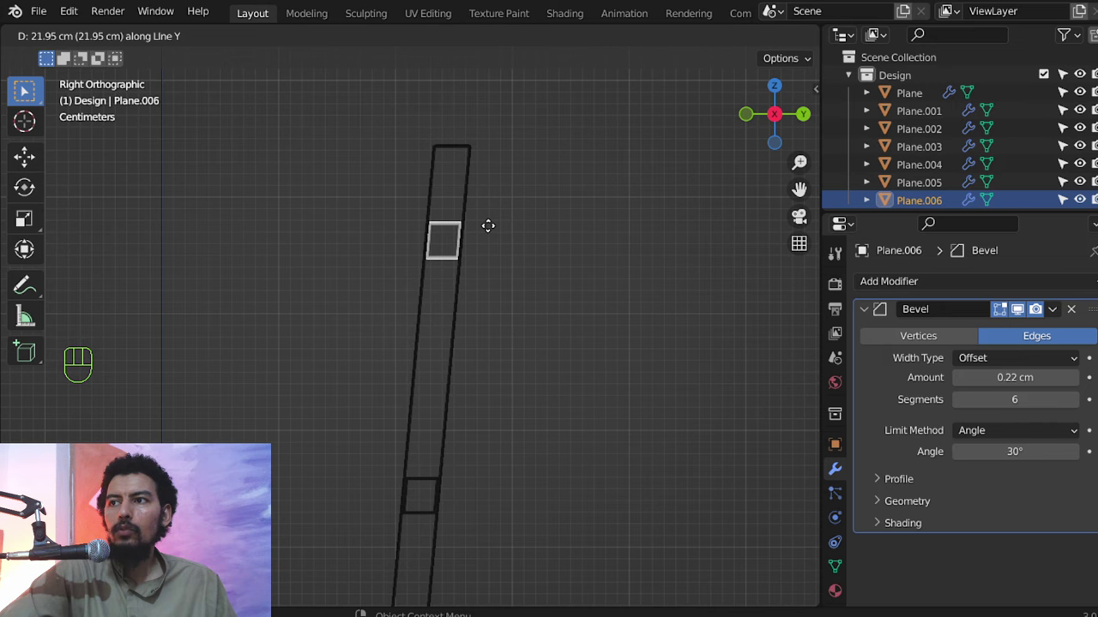
# Slide the upper rail copy Plane.006 along the post until its end meets the back post.
pyautogui.moveTo(360, 272); pyautogui.dragTo(552, 288)
pyautogui.press('z')
pyautogui.moveTo(598, 334); pyautogui.dragTo(554, 377)
pyautogui.moveTo(614, 349); pyautogui.dragTo(471, 247)
pyautogui.moveTo(370, 39); pyautogui.dragTo(323, 314)
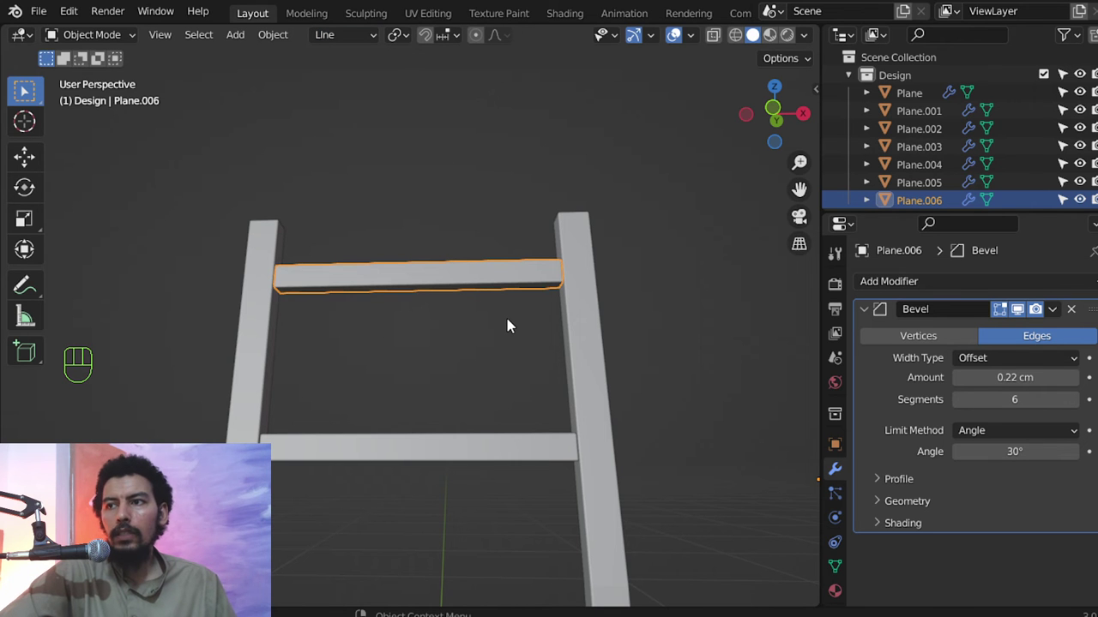
# Face the backrest from the front and begin editing the upper rail's end vertices.
pyautogui.press('KP_1')
pyautogui.press('Tab')
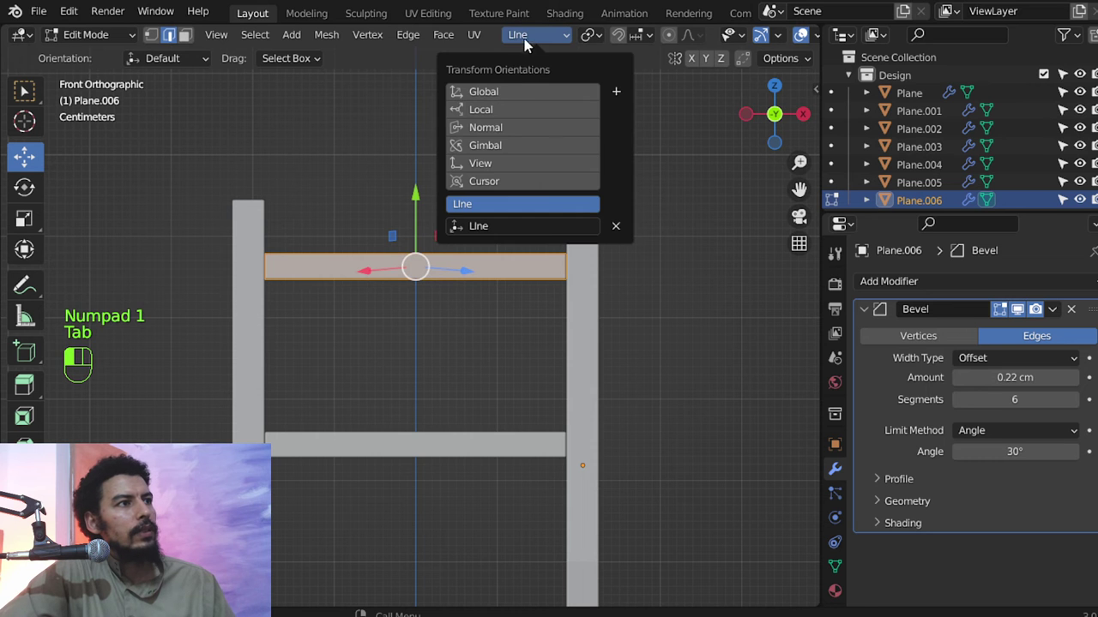
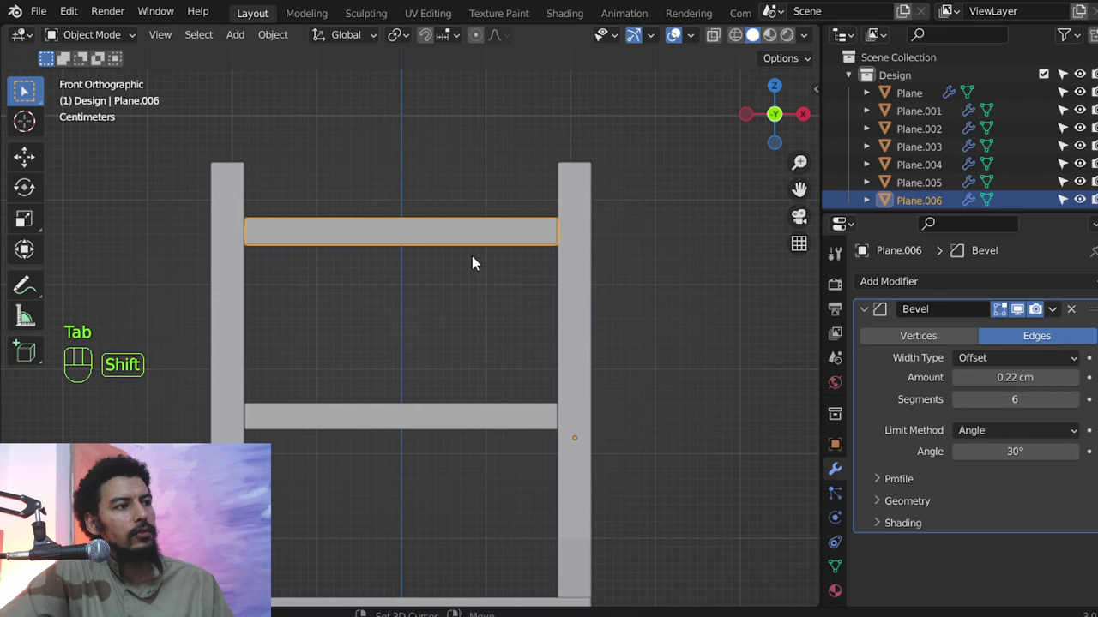
# Duplicate the upper rail as Plane.007, drop it between the rails and narrow it to 0.6 along Y.
pyautogui.press('shift+d')
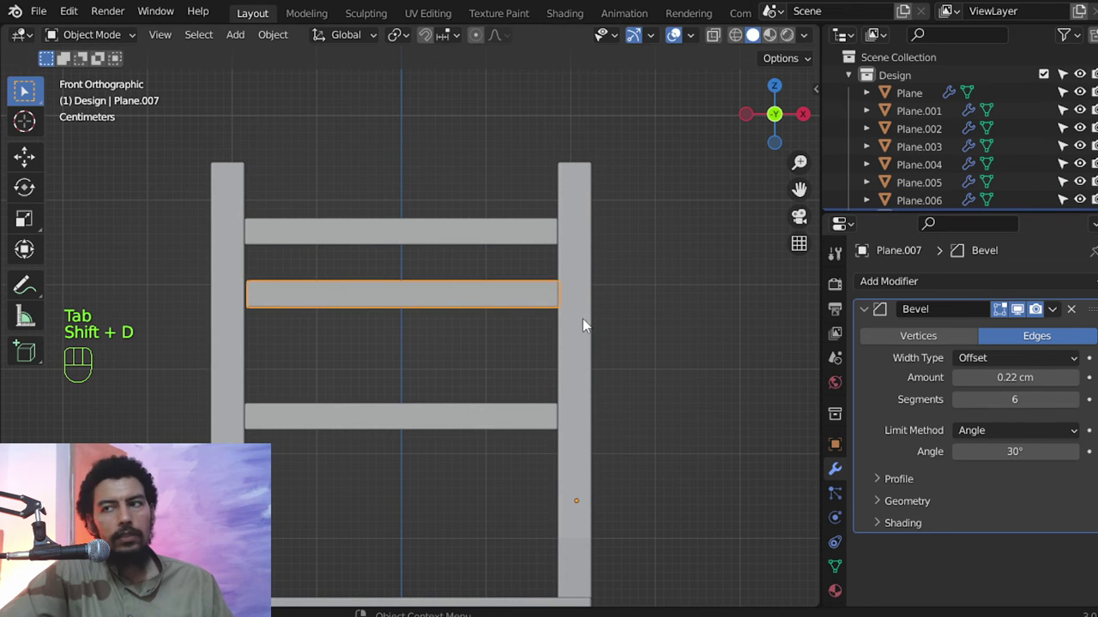
pyautogui.moveTo(560, 330); pyautogui.dragTo(551, 354)
pyautogui.press('s')
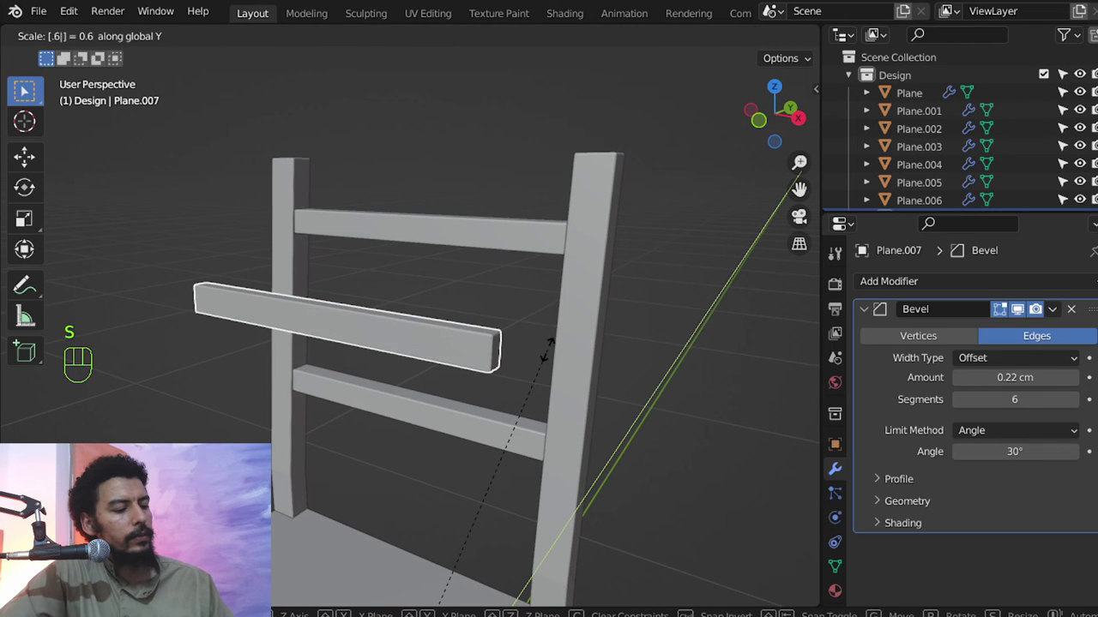
pyautogui.moveTo(502, 317); pyautogui.dragTo(609, 335)
pyautogui.press('s')
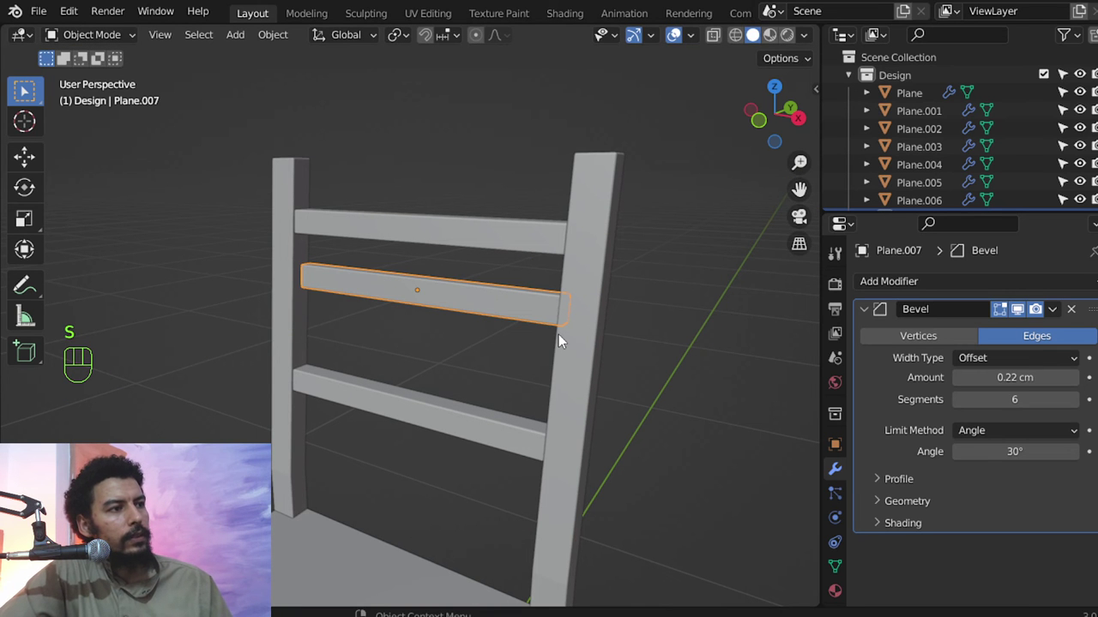
# Squash the middle rail to 0.7 along Z and apply its scale.
pyautogui.press('s')
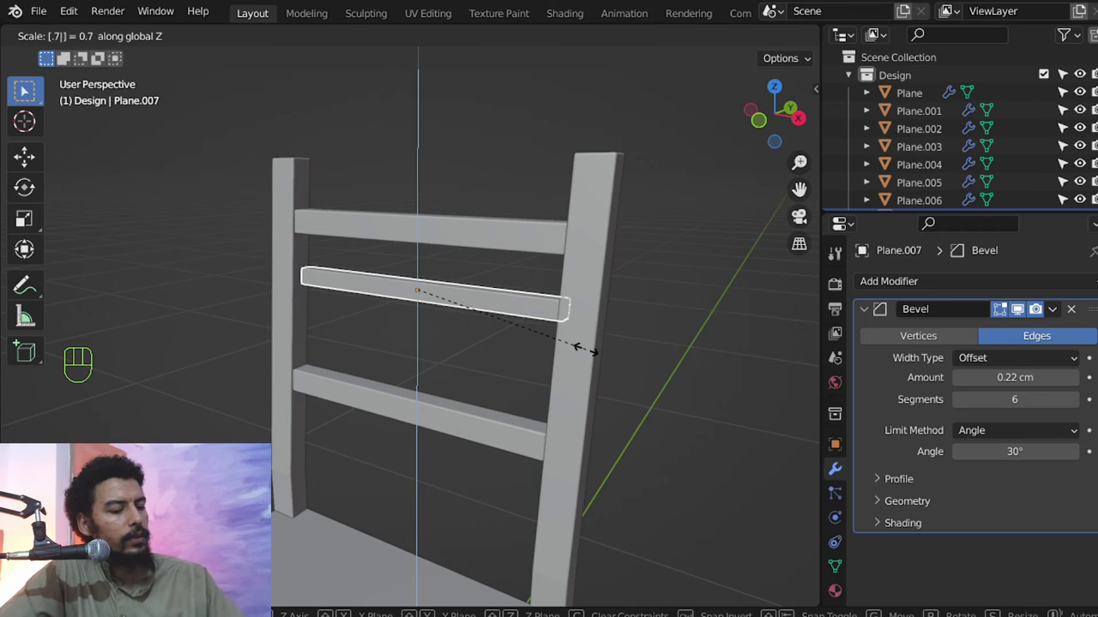
pyautogui.press('KP_1')
pyautogui.press('ctrl+a')
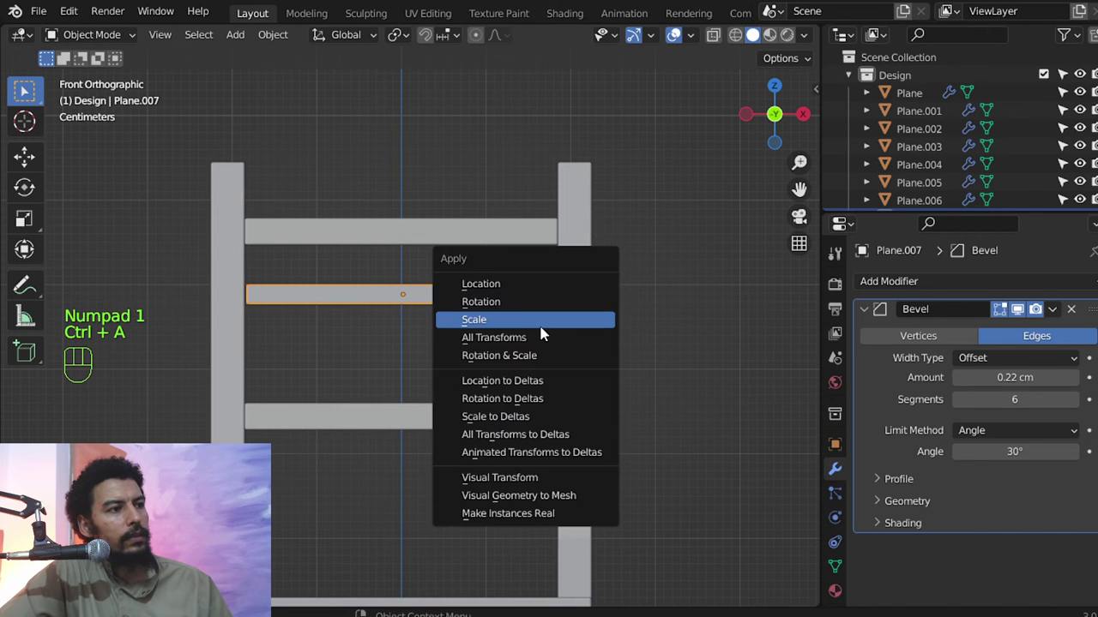
# Rotate Plane.007 into a diagonal brace and grab its end vertices onto the upper rail and the post.
pyautogui.press('r')
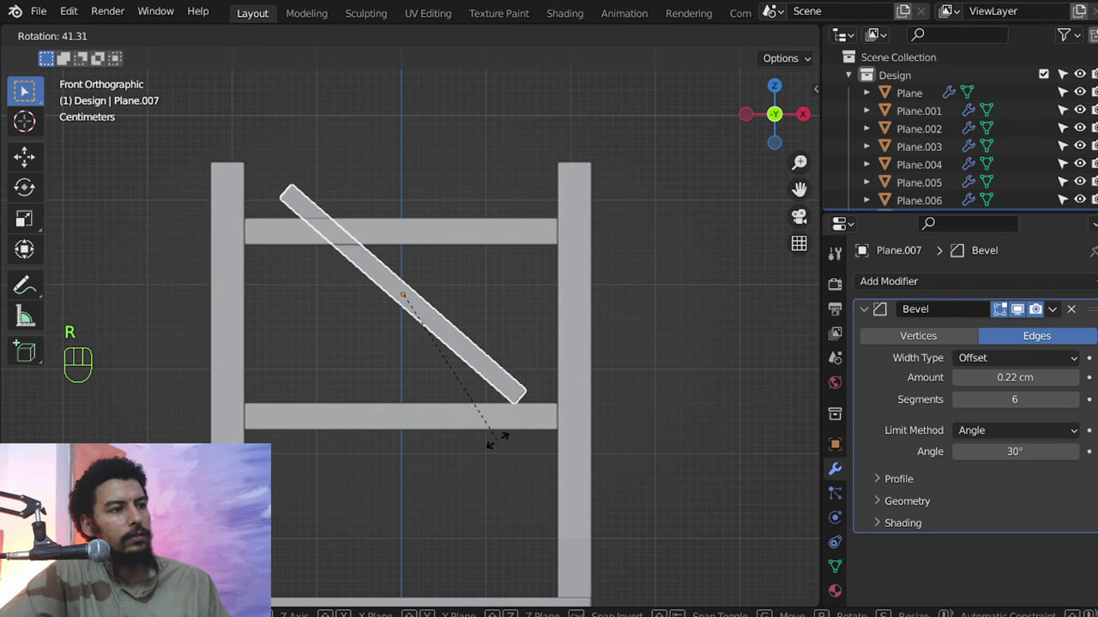
pyautogui.press('g')
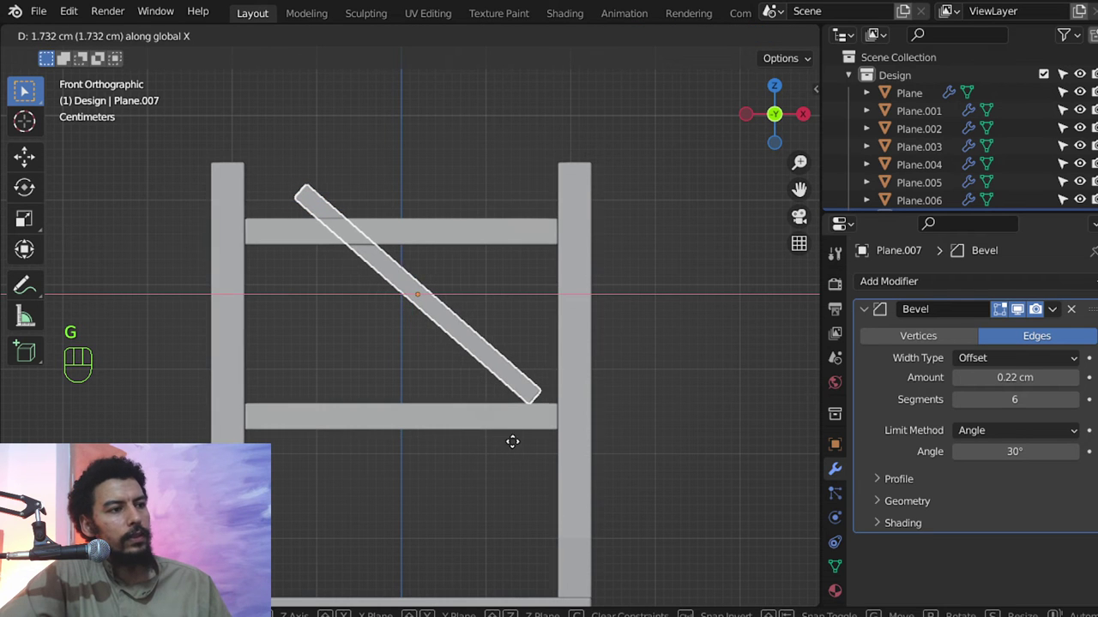
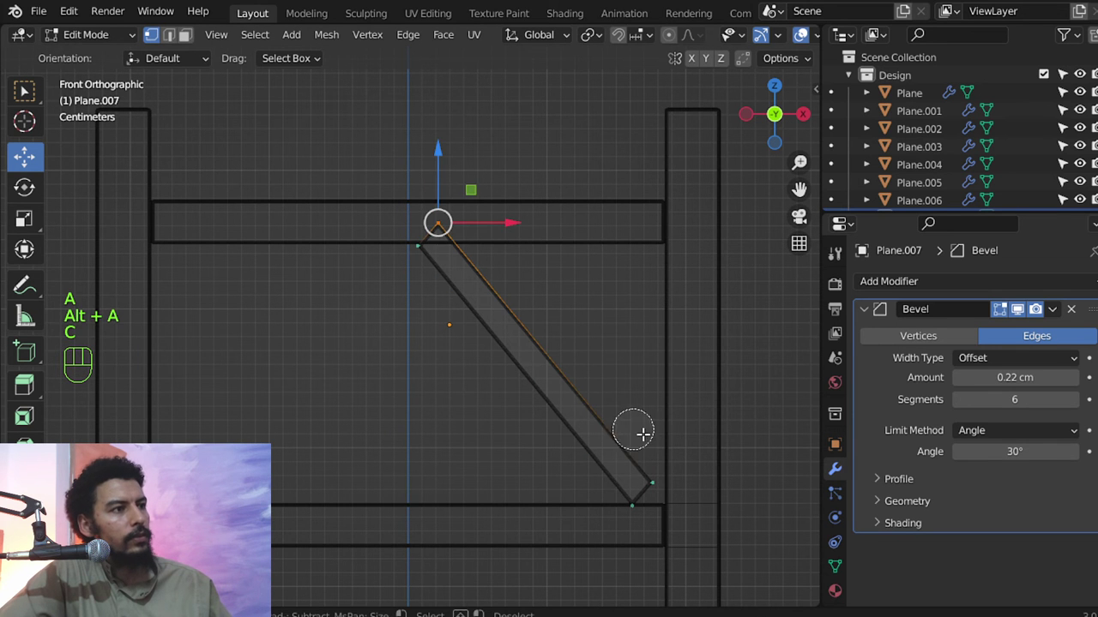
pyautogui.press('g')
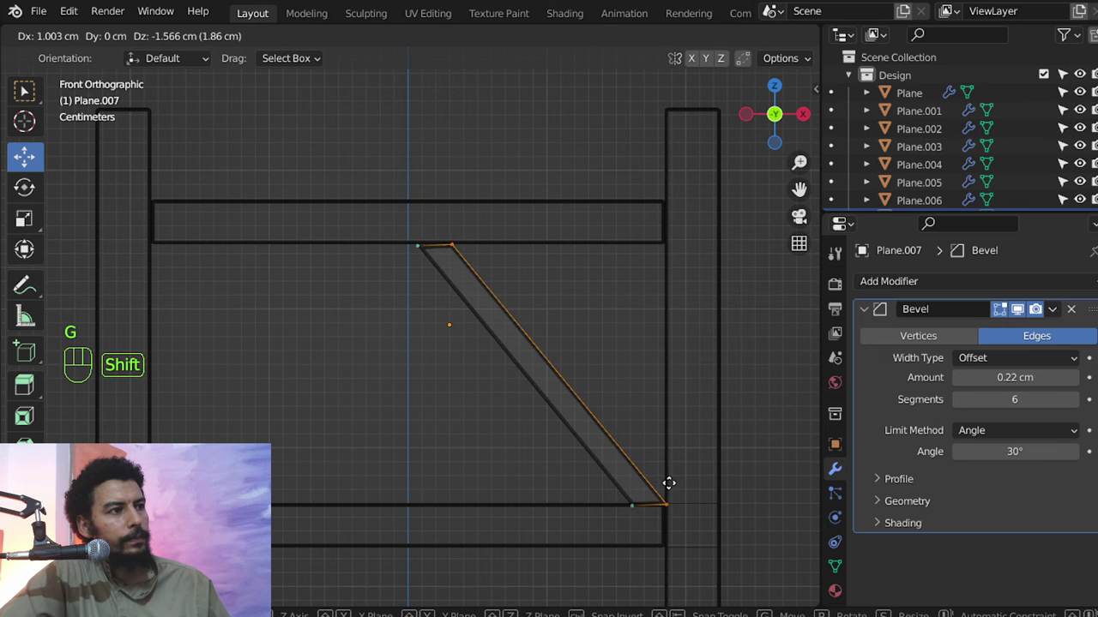
pyautogui.press('Tab')
pyautogui.middleClick(557, 389)
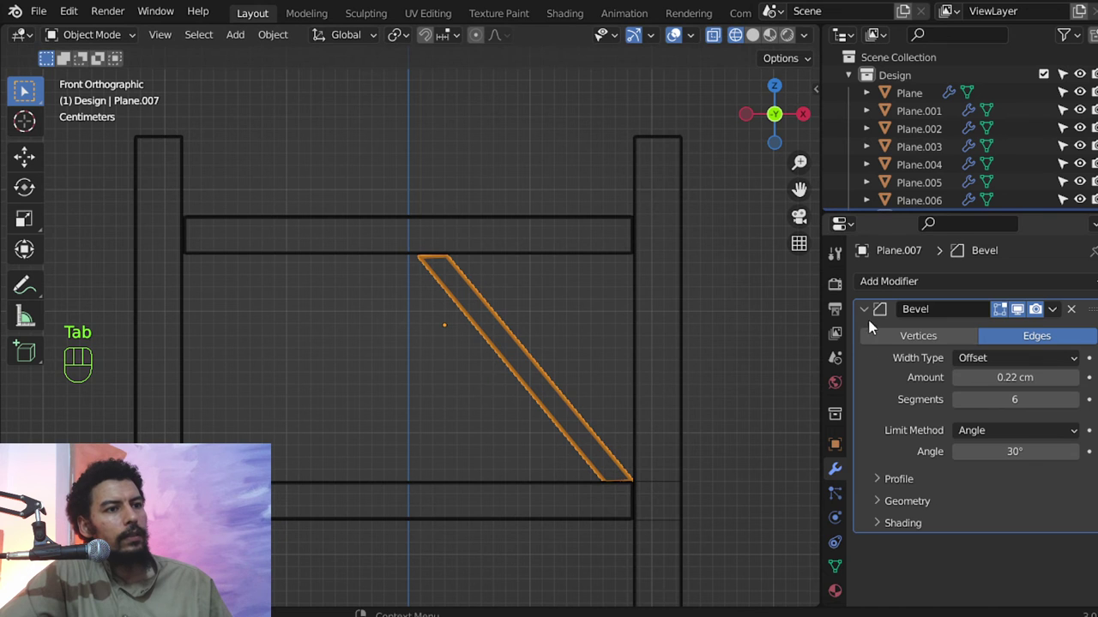
# Add a Mirror modifier to the brace with the lower rail Plane.005 as mirror object, forming a peaked pair.
pyautogui.moveTo(867, 310); pyautogui.dragTo(876, 298)
pyautogui.moveTo(879, 290); pyautogui.dragTo(738, 481)
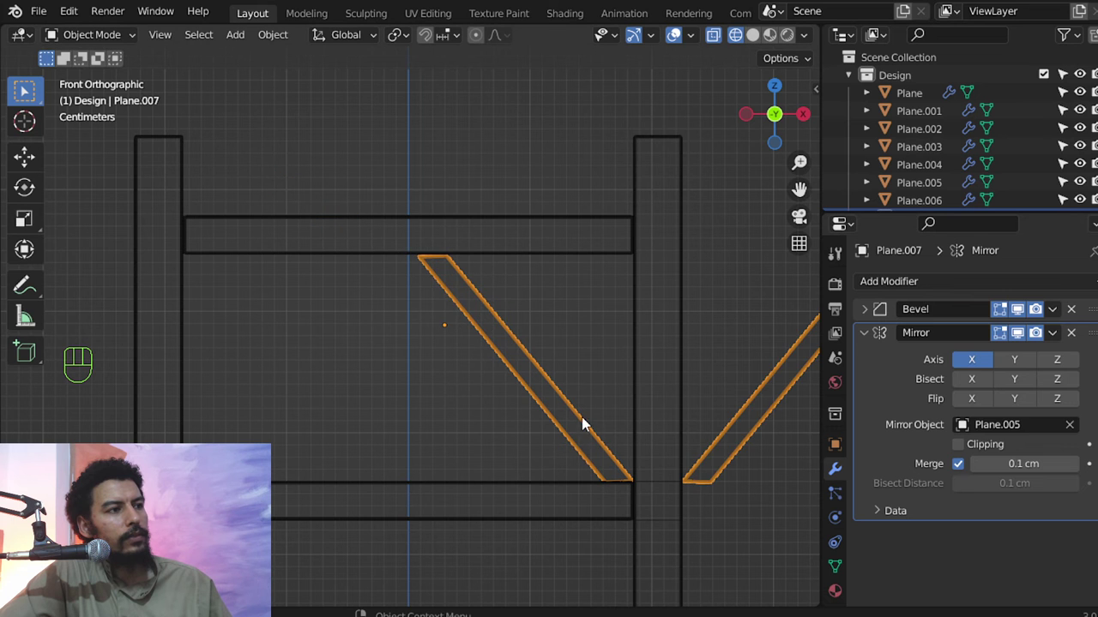
pyautogui.click(595, 490)
pyautogui.moveTo(537, 488); pyautogui.dragTo(640, 342)
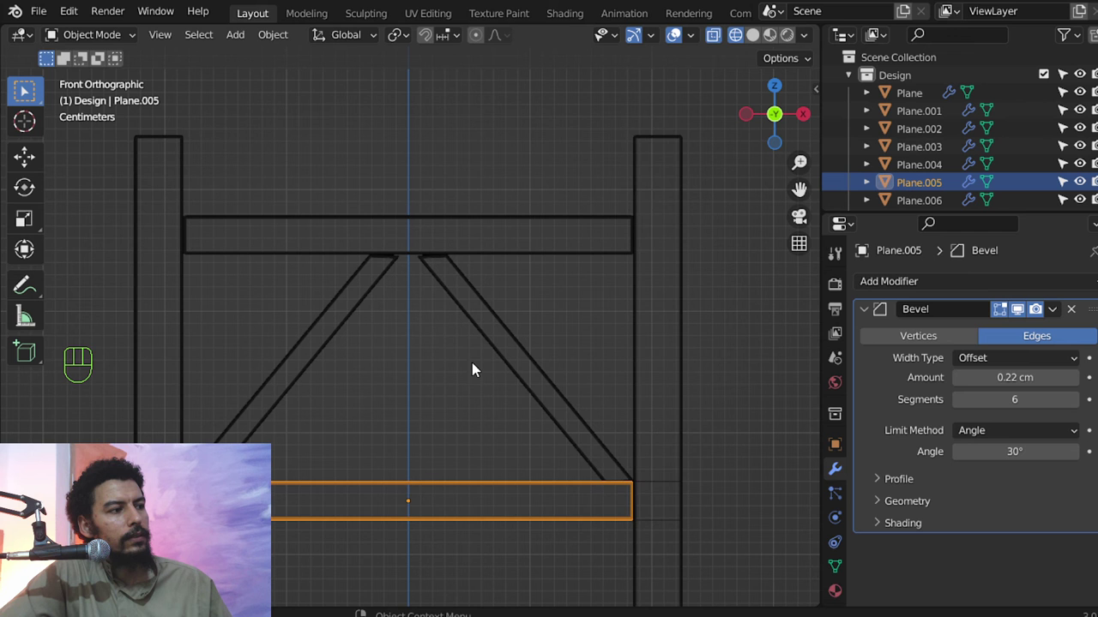
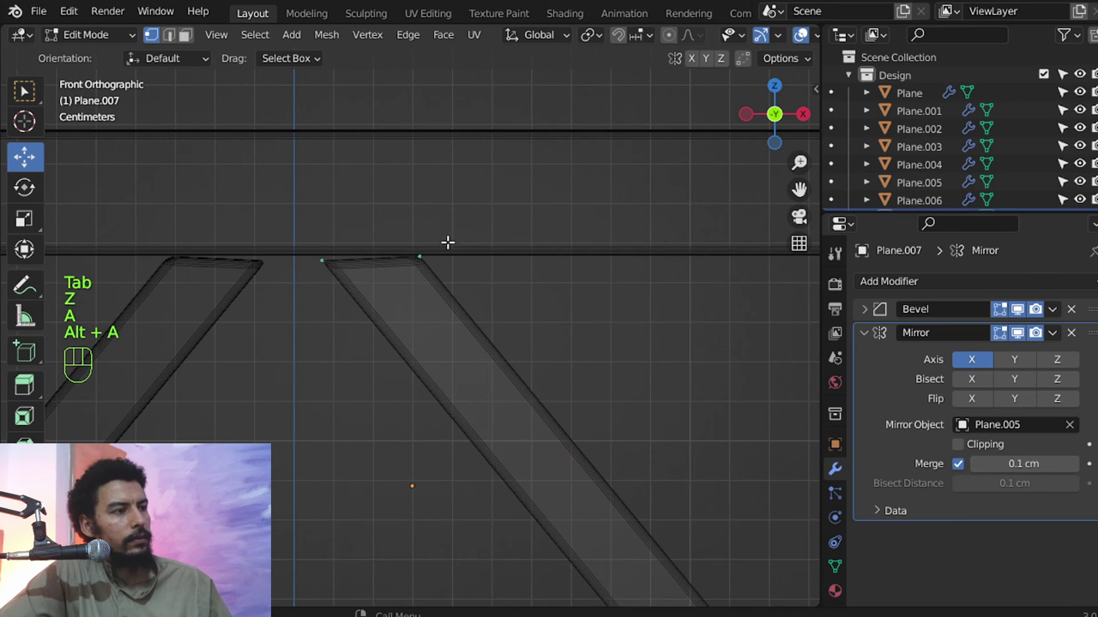
# Scale the brace's lower end vertices to 0 on global Z so they sit square against the post.
pyautogui.press('b')
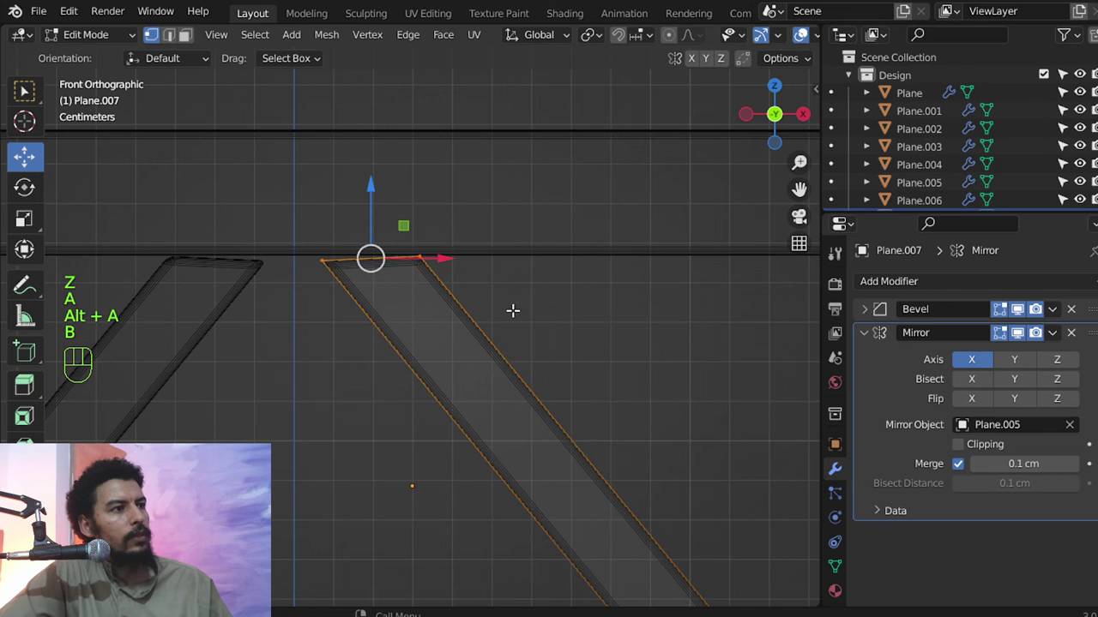
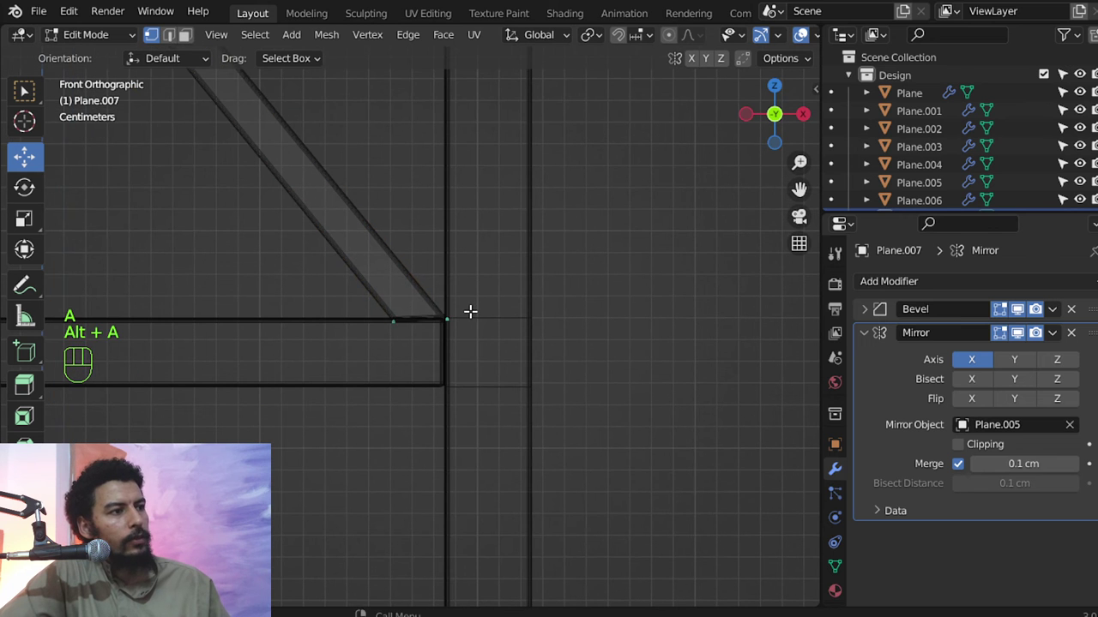
pyautogui.press('b')
pyautogui.press('s')
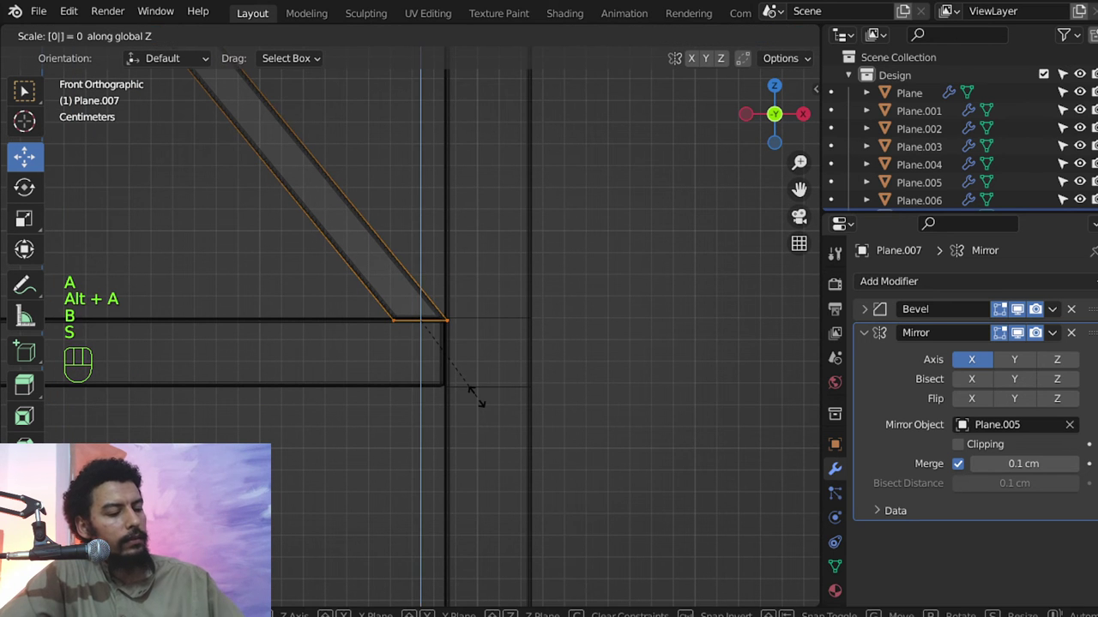
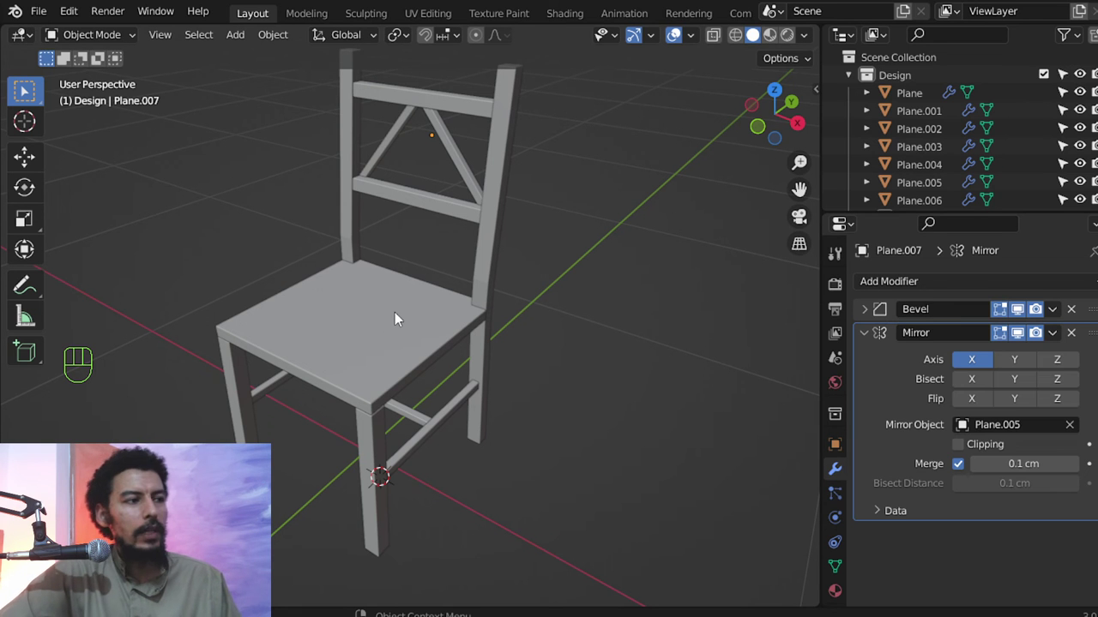
# Duplicate the chair's Design collection as Design.001 in the Outliner and select the whole copy.
pyautogui.press('n')
pyautogui.moveTo(742, 147); pyautogui.dragTo(754, 103)
pyautogui.moveTo(754, 102); pyautogui.dragTo(678, 233)
pyautogui.moveTo(690, 218); pyautogui.dragTo(730, 137)
pyautogui.moveTo(731, 111); pyautogui.dragTo(561, 247)
pyautogui.press('a')
pyautogui.middleClick(523, 270)
pyautogui.moveTo(891, 75); pyautogui.dragTo(752, 100)
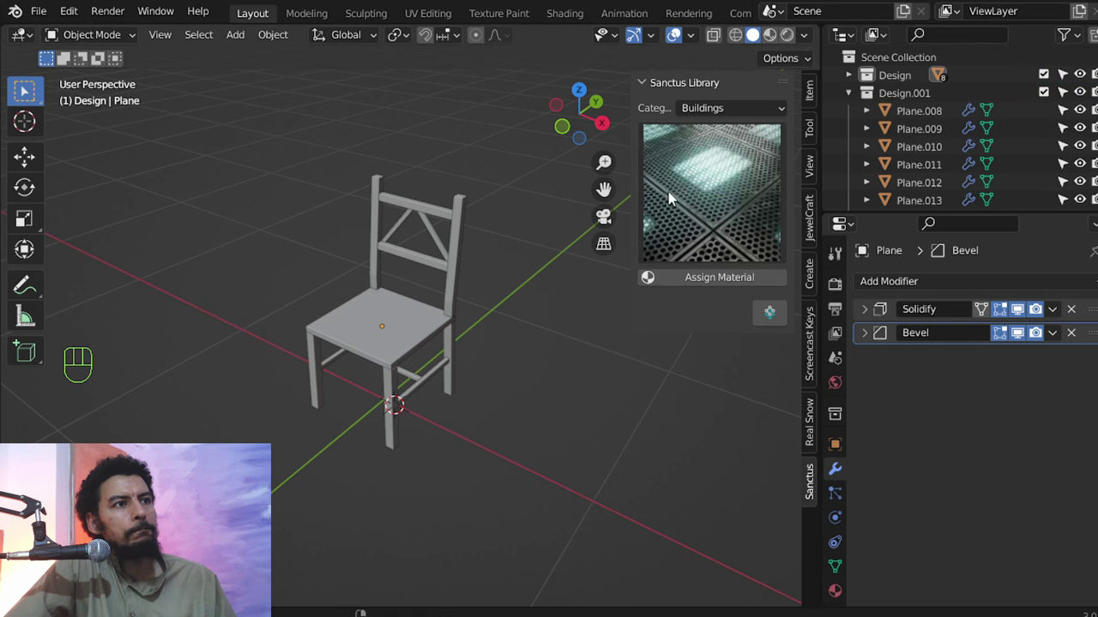
pyautogui.moveTo(908, 100); pyautogui.dragTo(736, 259)
# Move the chair copy about 56 cm along X and confirm its position.
pyautogui.press('g')
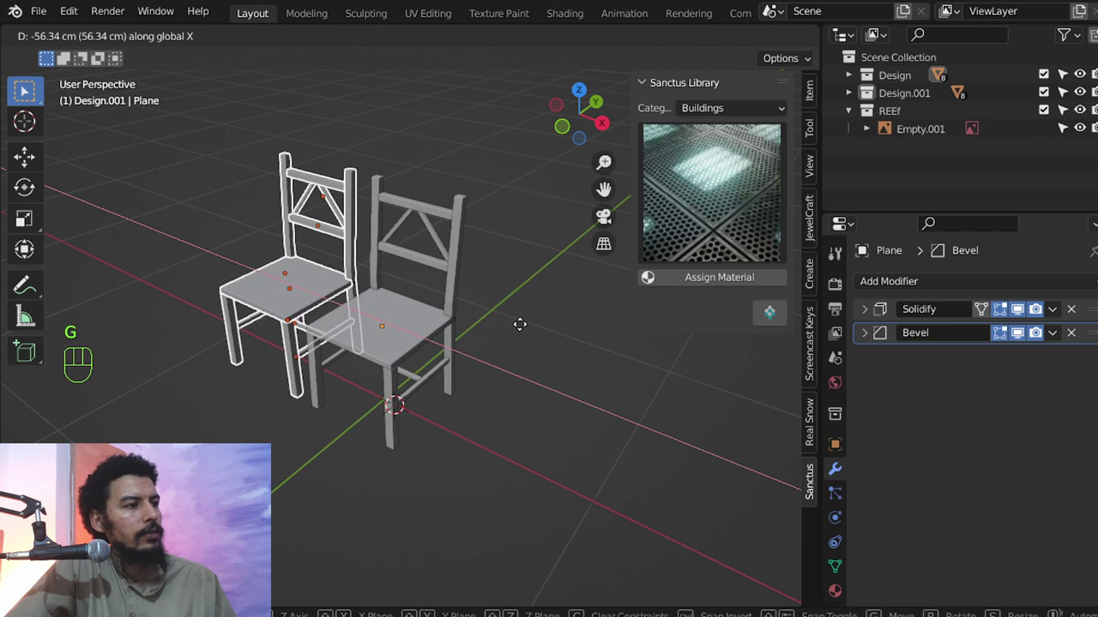
pyautogui.moveTo(481, 313); pyautogui.dragTo(502, 267)
pyautogui.press('alt+a')
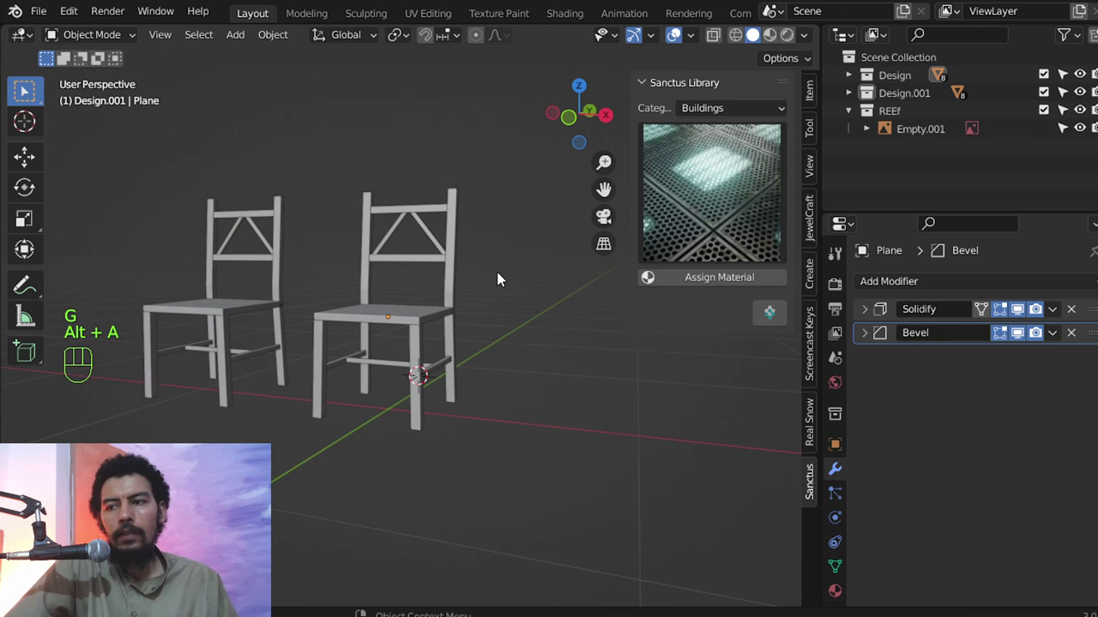
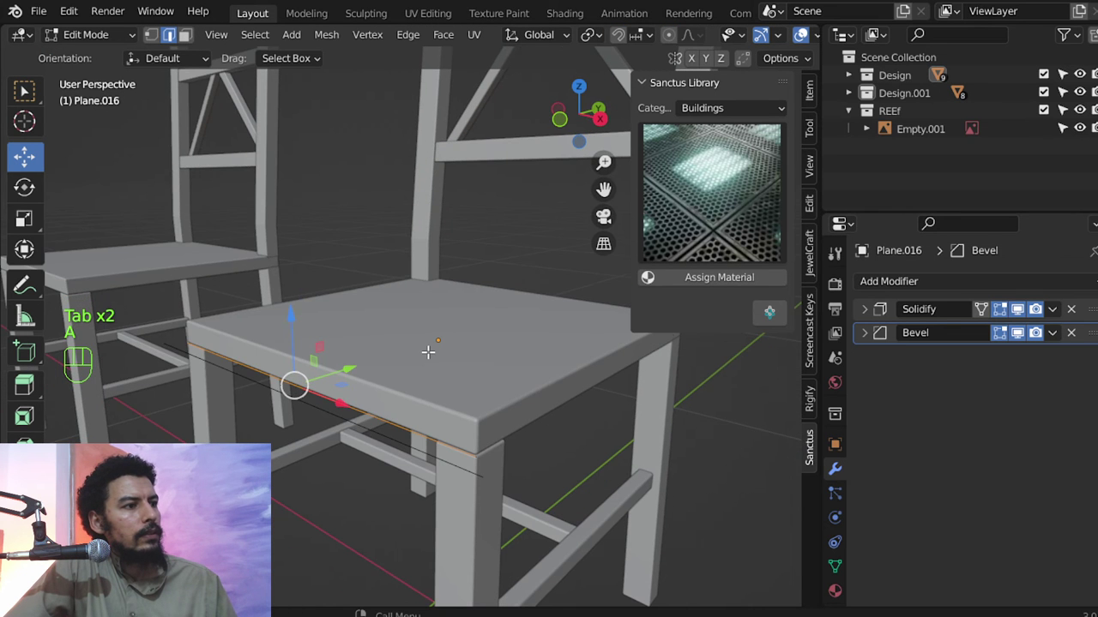
# Separate the seat edges into an apron frame and give it a 2 cm Solidify with offset flipped to -1.
pyautogui.press('Tab')
pyautogui.press('Tab')
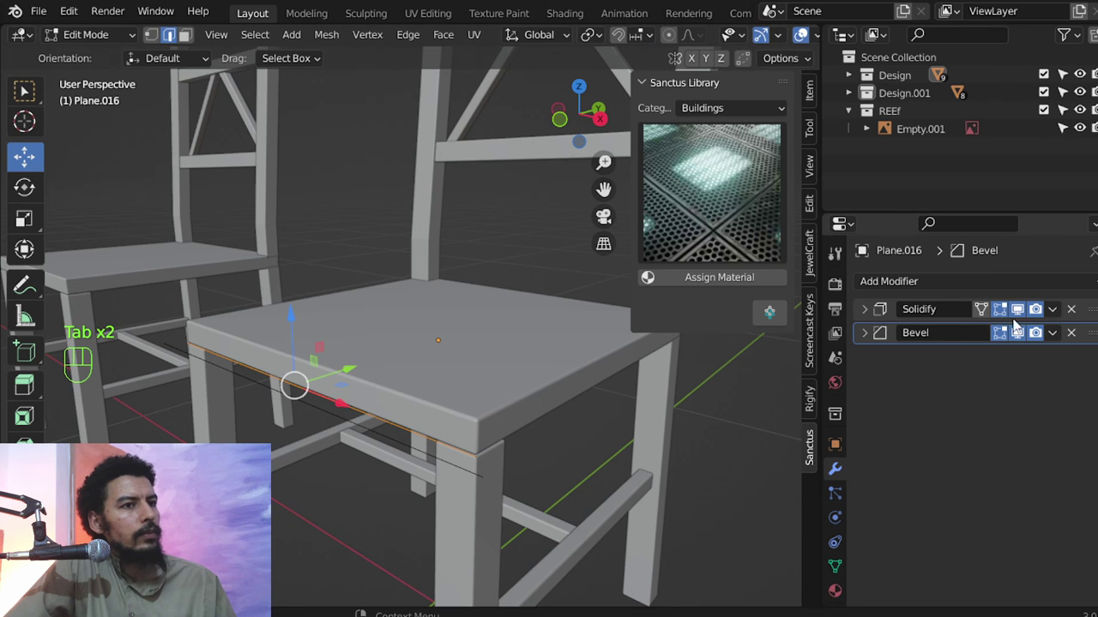
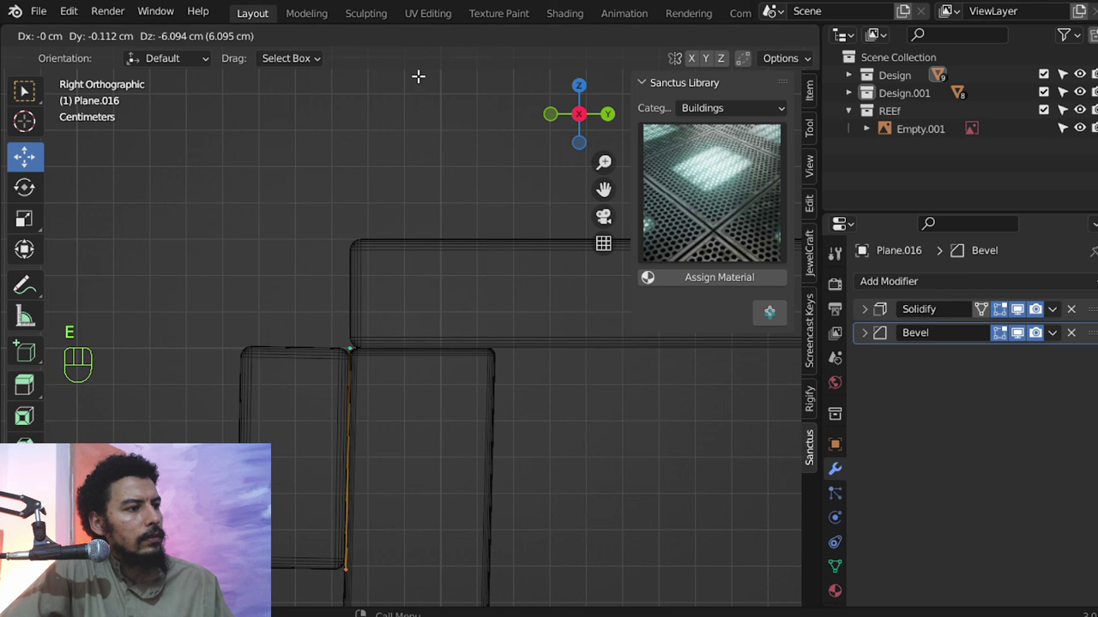
pyautogui.click(867, 311)
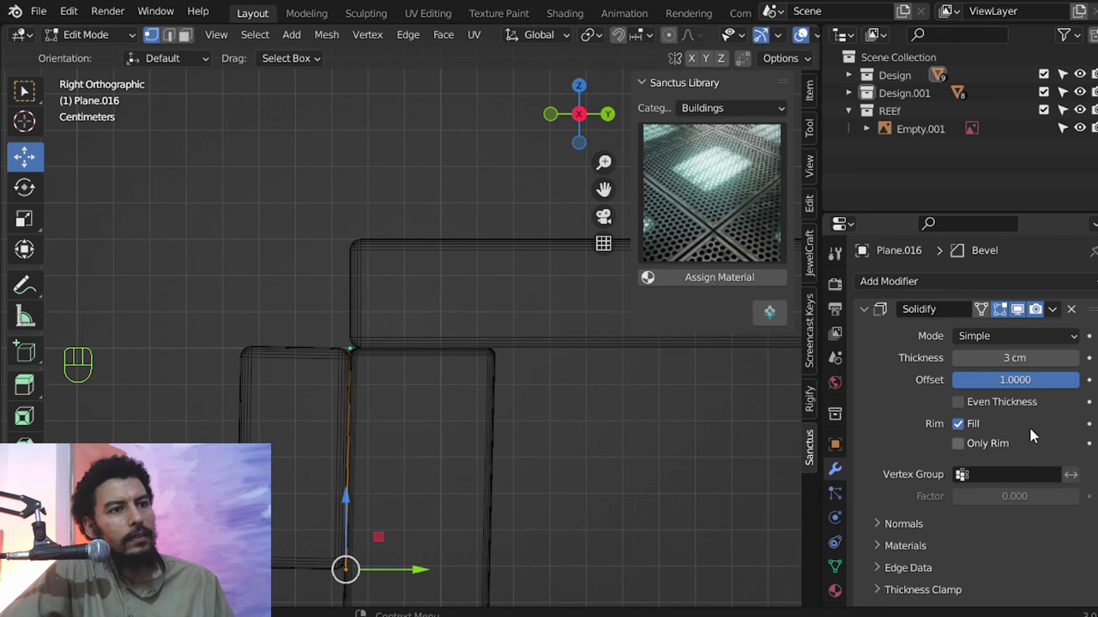
pyautogui.click(1041, 387)
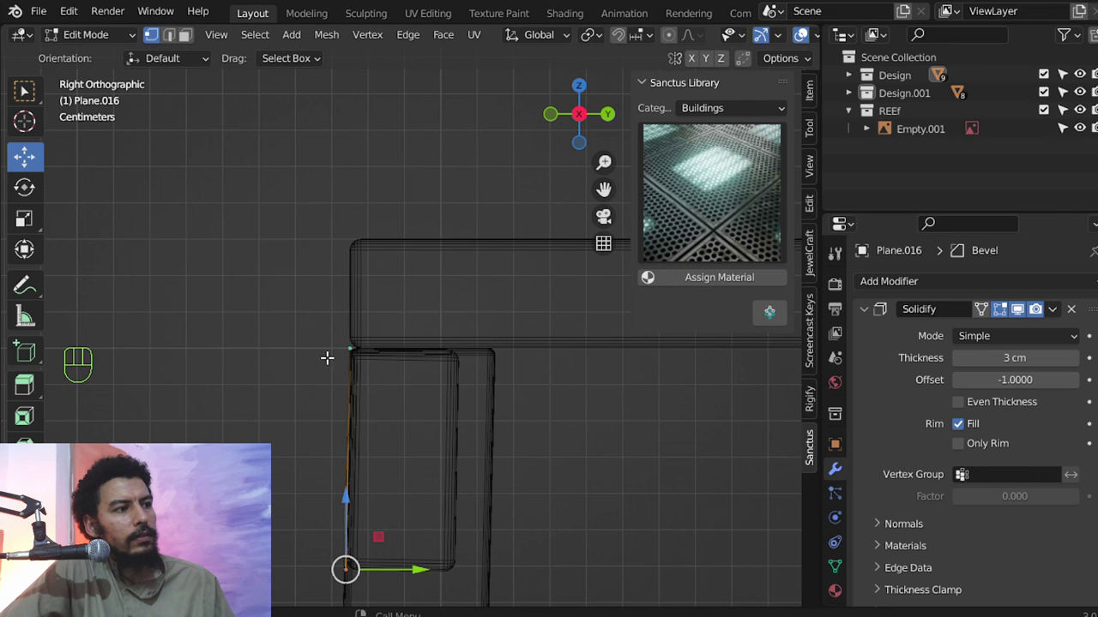
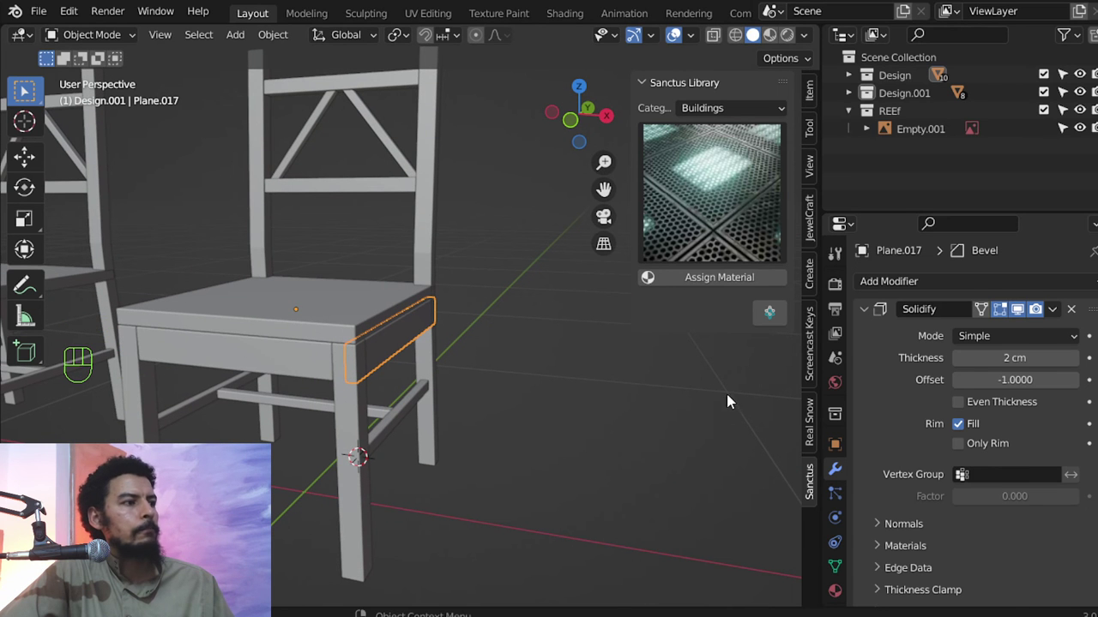
# Add an X Mirror modifier to the apron piece Plane.017 on top of its Solidify and Bevel.
pyautogui.moveTo(837, 385); pyautogui.dragTo(760, 493)
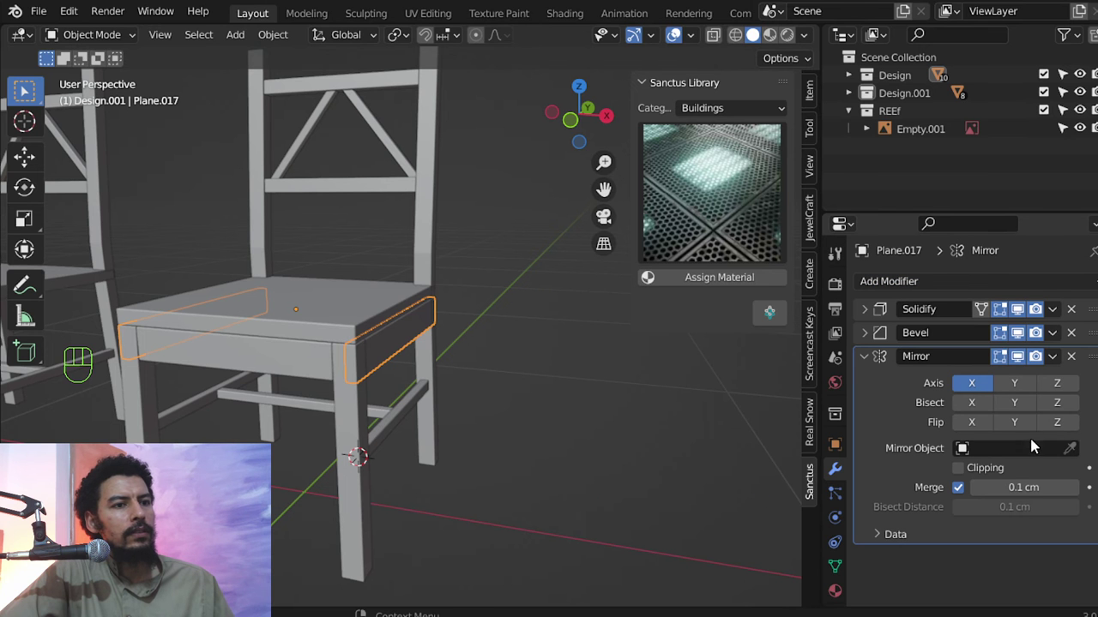
pyautogui.press('ctrl+alt+a')
pyautogui.middleClick(426, 416)
pyautogui.moveTo(439, 414); pyautogui.dragTo(412, 392)
pyautogui.middleClick(451, 389)
# Select the back posts Plane.012 and switch the Sanctus Library to its Stylized category.
pyautogui.press('n')
pyautogui.moveTo(495, 382); pyautogui.dragTo(551, 419)
pyautogui.middleClick(497, 368)
pyautogui.moveTo(530, 395); pyautogui.dragTo(530, 417)
pyautogui.moveTo(535, 373); pyautogui.dragTo(563, 327)
pyautogui.middleClick(419, 361)
pyautogui.middleClick(492, 364)
pyautogui.press('n')
pyautogui.moveTo(727, 108); pyautogui.dragTo(708, 220)
# Switch the viewport to Material Preview and assign stylized_planks_01 to the copied chair's seat Plane.008.
pyautogui.click(708, 191)
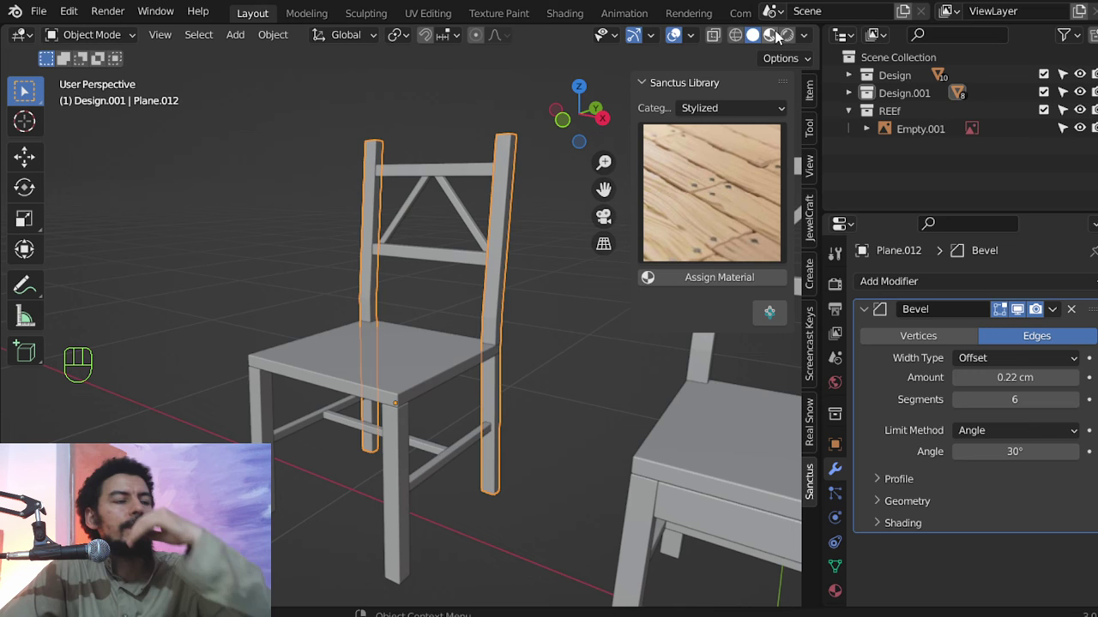
pyautogui.click(781, 36)
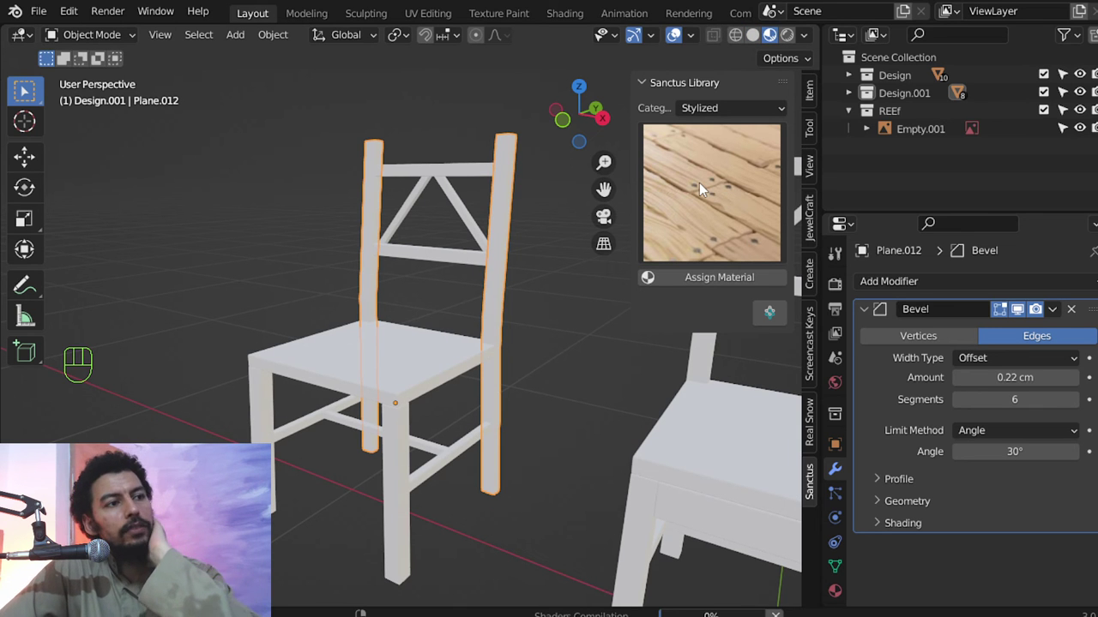
pyautogui.click(421, 364)
pyautogui.moveTo(714, 281); pyautogui.dragTo(691, 324)
pyautogui.moveTo(743, 108); pyautogui.dragTo(713, 187)
pyautogui.moveTo(712, 176); pyautogui.dragTo(580, 383)
pyautogui.press('Escape')
# Inspect the plank material on the seat and bring up its plank settings.
pyautogui.moveTo(449, 391); pyautogui.dragTo(450, 328)
pyautogui.moveTo(454, 339); pyautogui.dragTo(445, 377)
pyautogui.moveTo(429, 436); pyautogui.dragTo(464, 322)
pyautogui.moveTo(469, 270); pyautogui.dragTo(474, 237)
pyautogui.moveTo(403, 378); pyautogui.dragTo(486, 198)
pyautogui.moveTo(403, 359); pyautogui.dragTo(431, 321)
pyautogui.click(434, 312)
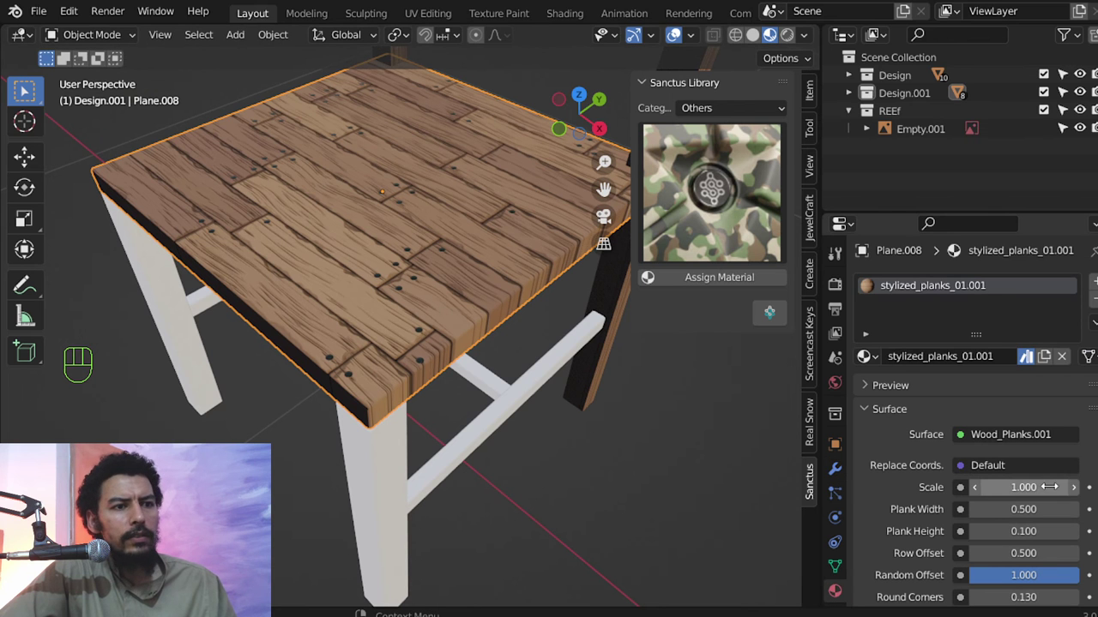
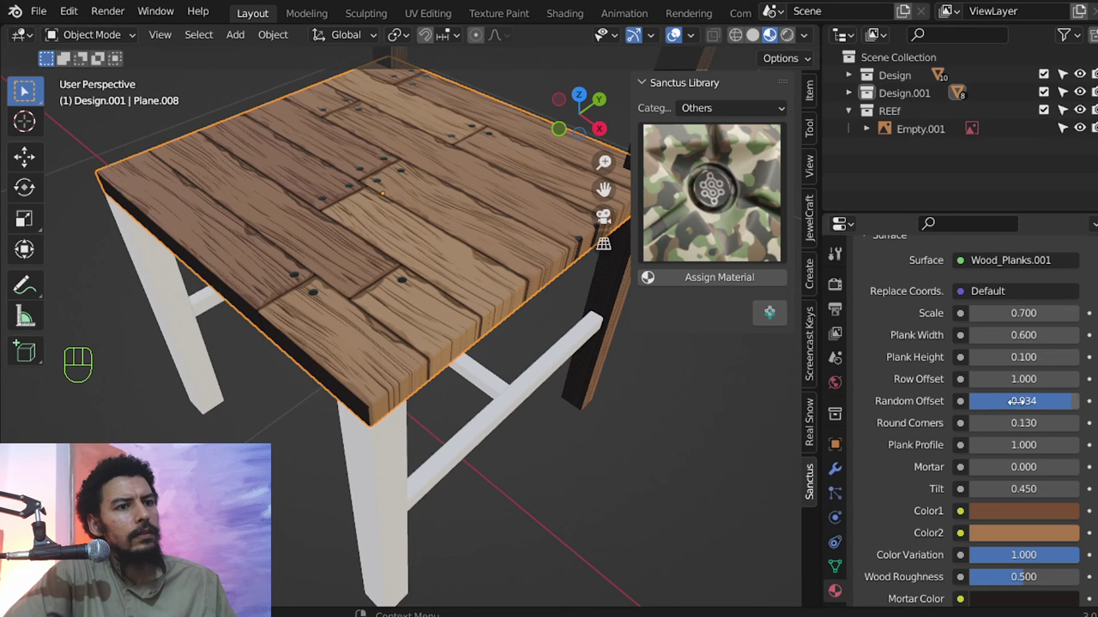
# Lower the seat planks' Random Offset to 0.934 alongside plank width 0.6 and row offset 1.0.
pyautogui.moveTo(363, 349); pyautogui.dragTo(416, 372)
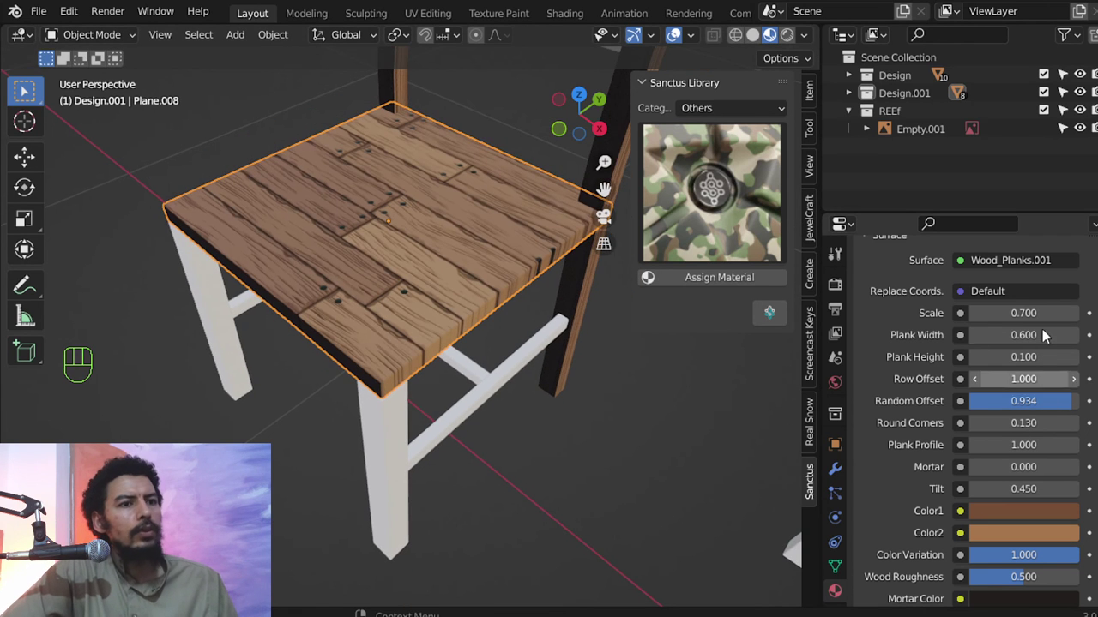
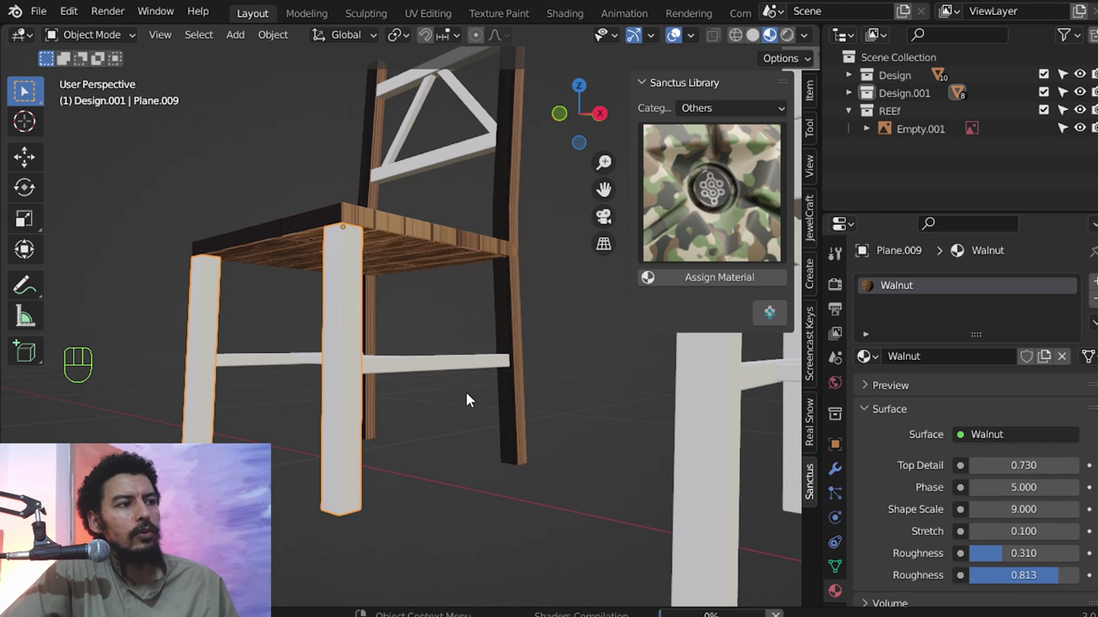
# Link the walnut material onto the copied chair's rails and diagonal braces with Ctrl+L Link Materials.
pyautogui.middleClick(391, 431)
pyautogui.click(417, 330)
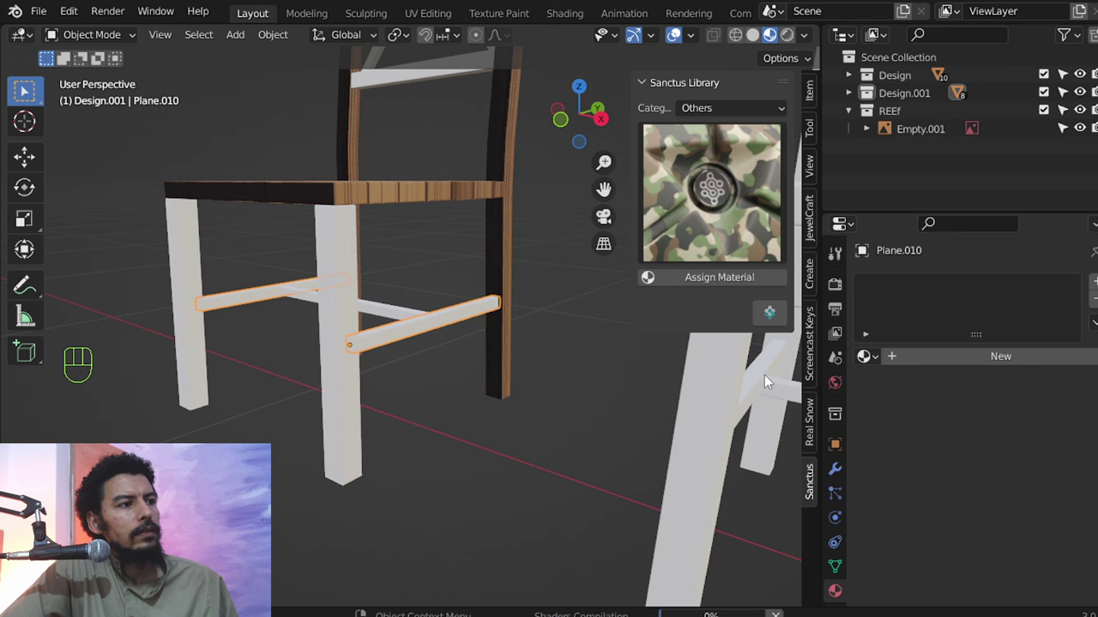
pyautogui.moveTo(380, 312); pyautogui.dragTo(366, 356)
pyautogui.click(355, 390)
pyautogui.press('ctrl+l')
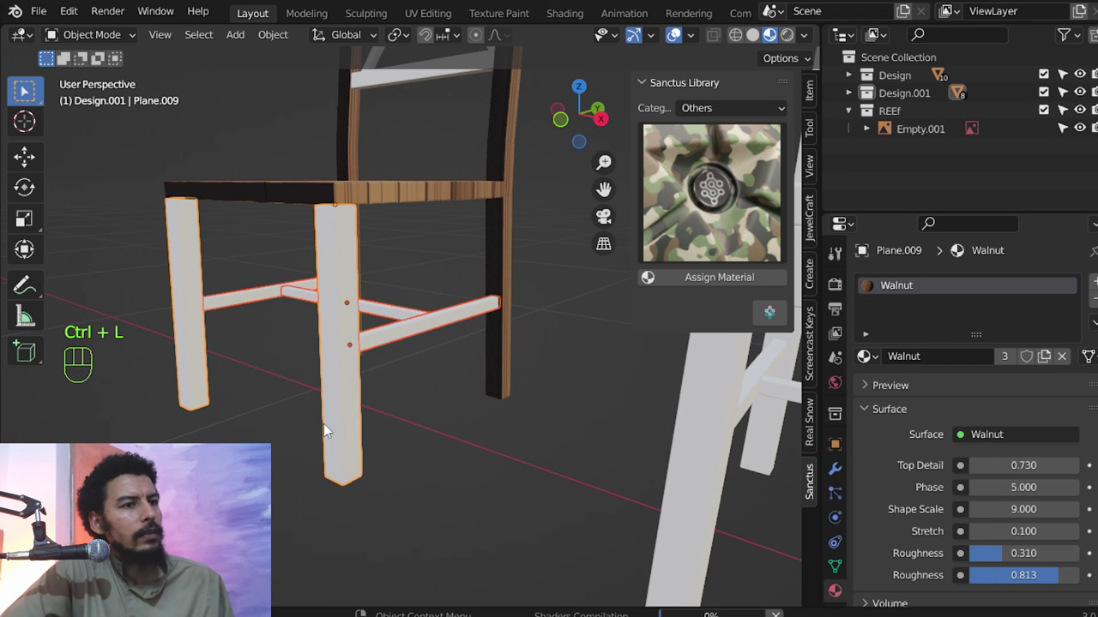
pyautogui.middleClick(390, 425)
pyautogui.click(416, 139)
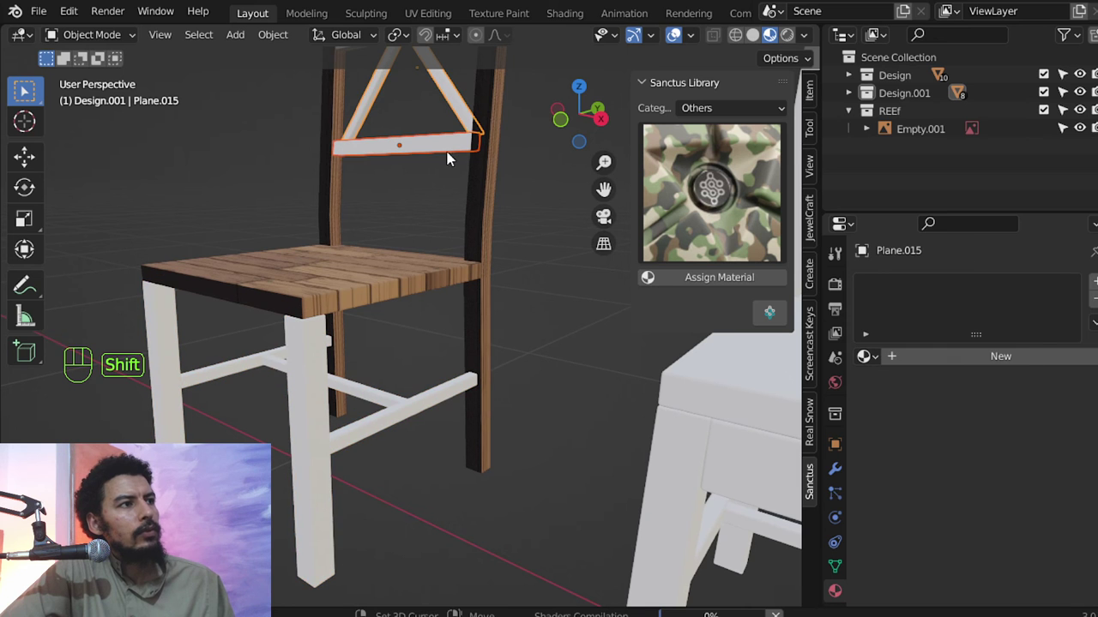
pyautogui.click(339, 477)
pyautogui.press('ctrl+l')
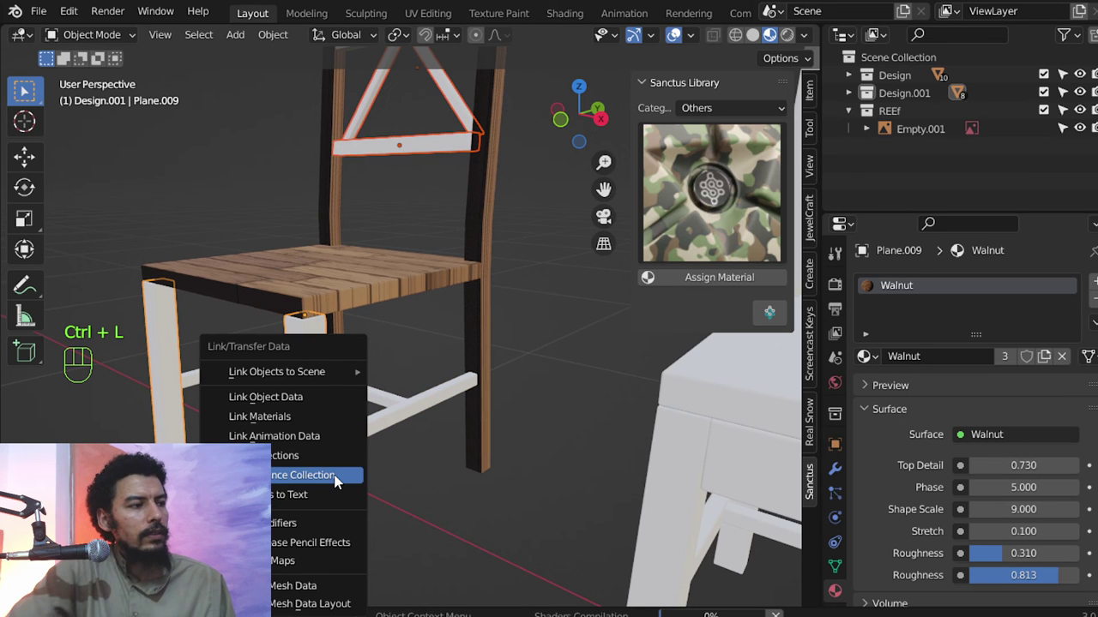
pyautogui.middleClick(416, 363)
pyautogui.press('alt+a')
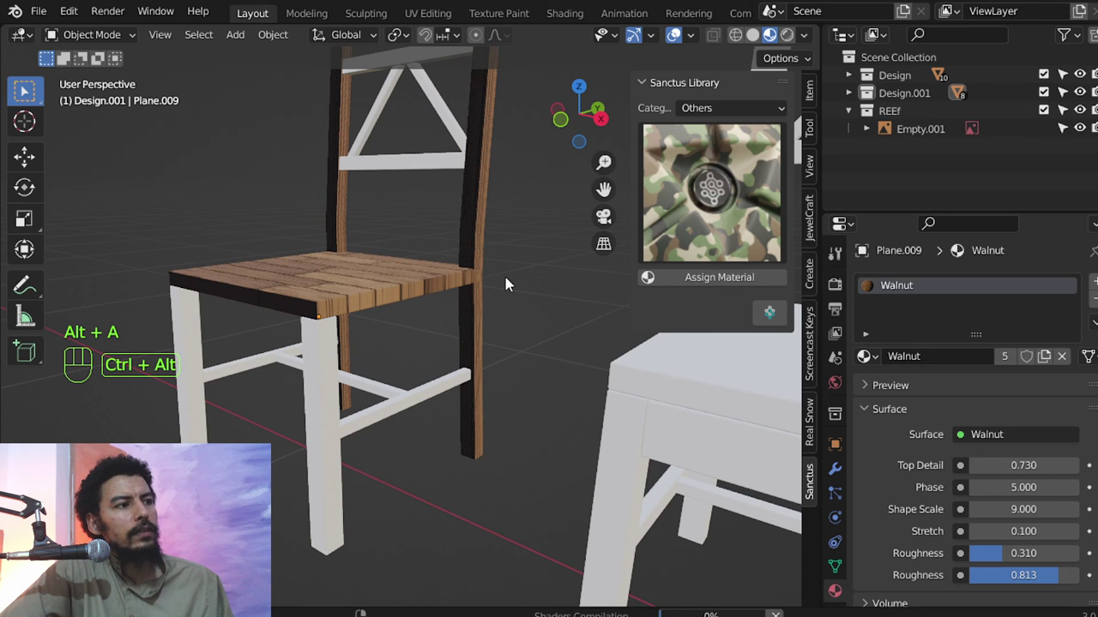
# Link walnut onto the remaining back posts, then bring the plain white chair into view.
pyautogui.middleClick(501, 281)
pyautogui.press('n')
pyautogui.moveTo(454, 285); pyautogui.dragTo(465, 261)
pyautogui.click(472, 248)
pyautogui.click(411, 195)
pyautogui.press('ctrl+l')
pyautogui.press('alt+a')
pyautogui.middleClick(415, 339)
pyautogui.moveTo(411, 318); pyautogui.dragTo(422, 254)
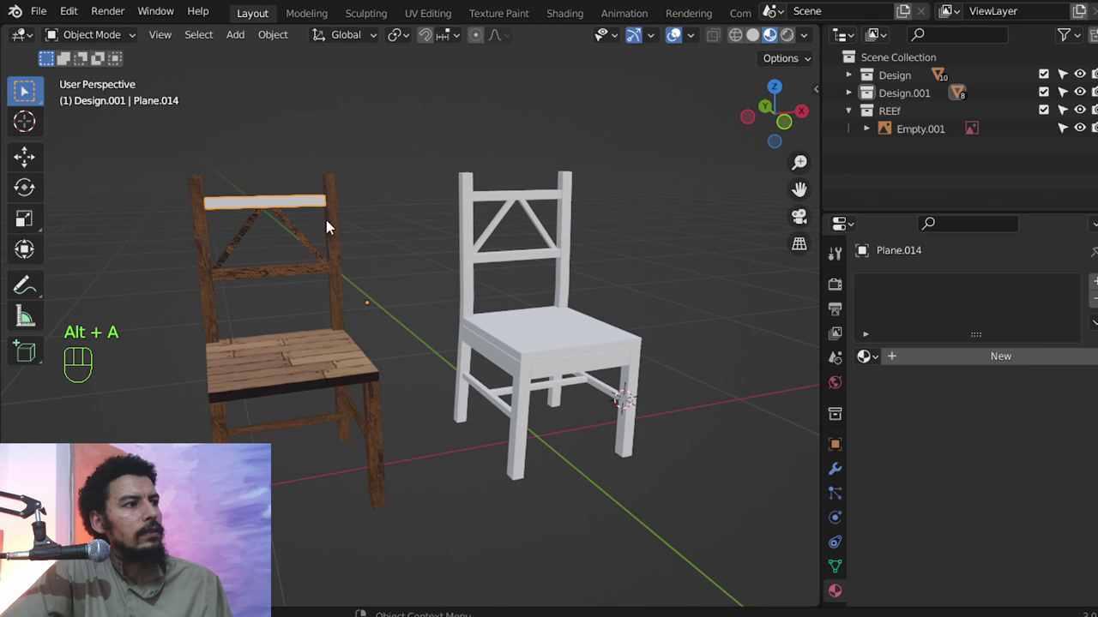
# Select all white chair parts and Smart UV Project them with Island Margin 0.010.
pyautogui.press('ctrl+l')
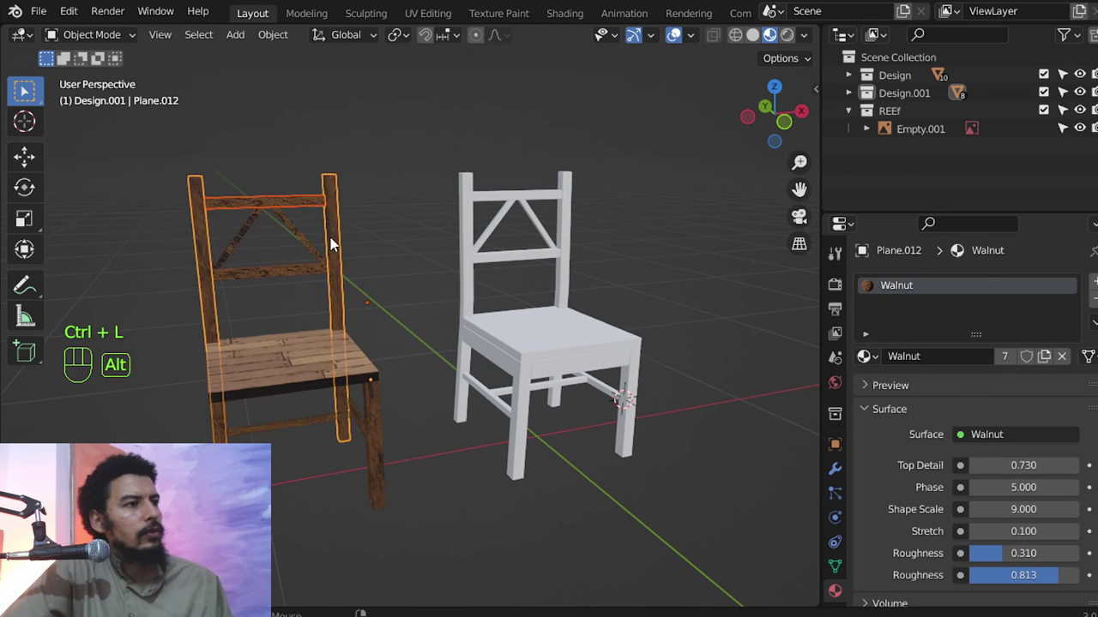
pyautogui.press('alt+a')
pyautogui.middleClick(448, 365)
pyautogui.moveTo(468, 375); pyautogui.dragTo(407, 371)
pyautogui.click(587, 492)
pyautogui.click(549, 489)
pyautogui.press('Tab')
pyautogui.press('a')
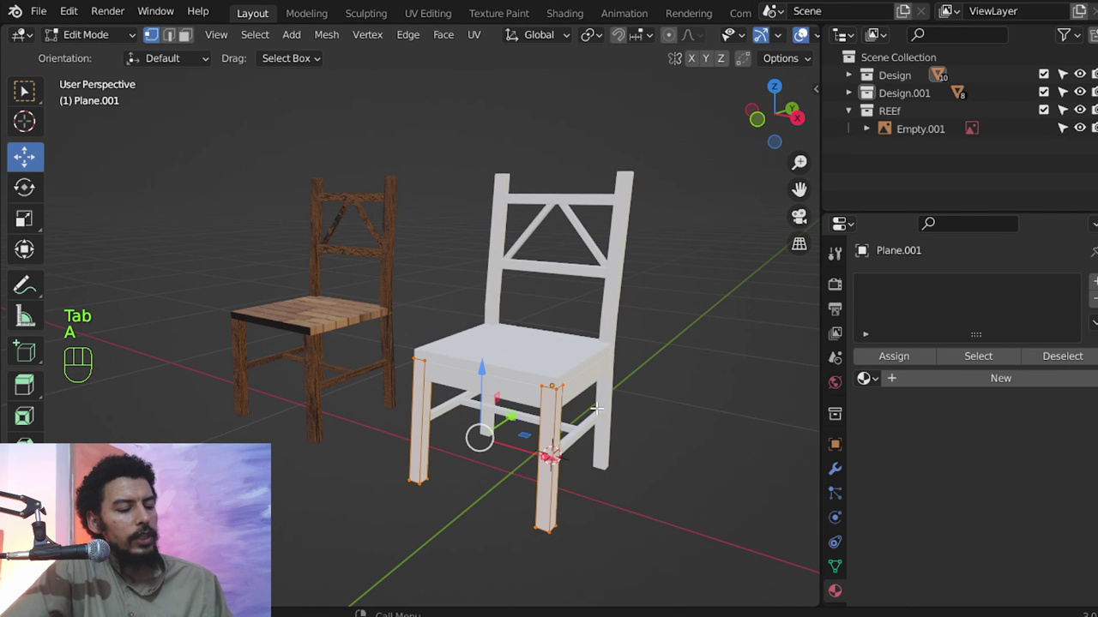
pyautogui.press('u')
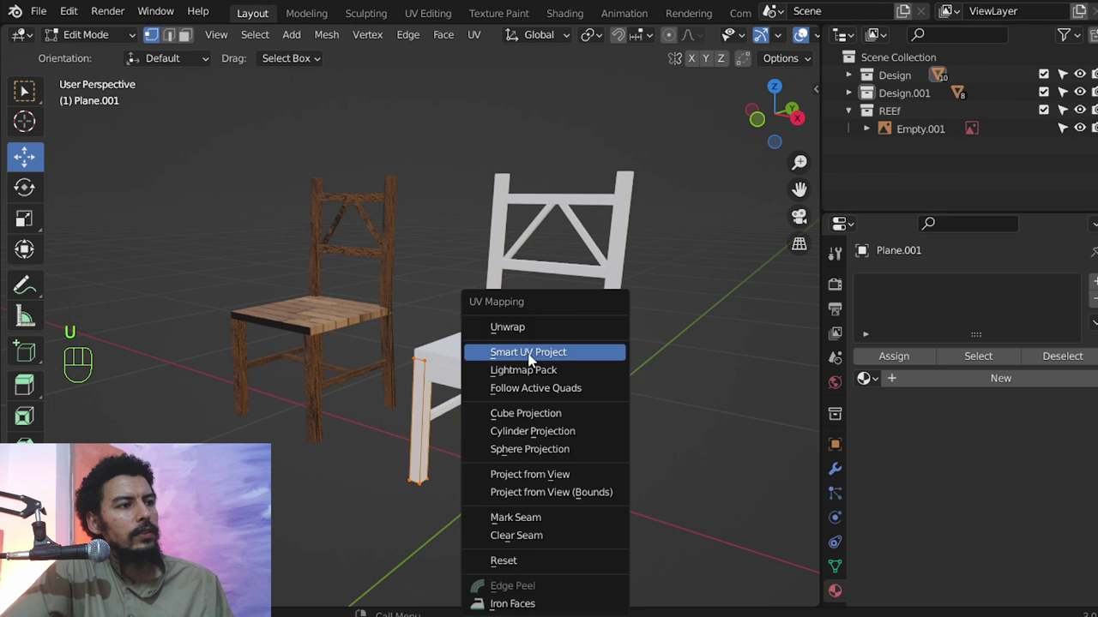
pyautogui.press('Tab')
pyautogui.click(583, 429)
pyautogui.moveTo(590, 246); pyautogui.dragTo(582, 293)
pyautogui.click(566, 390)
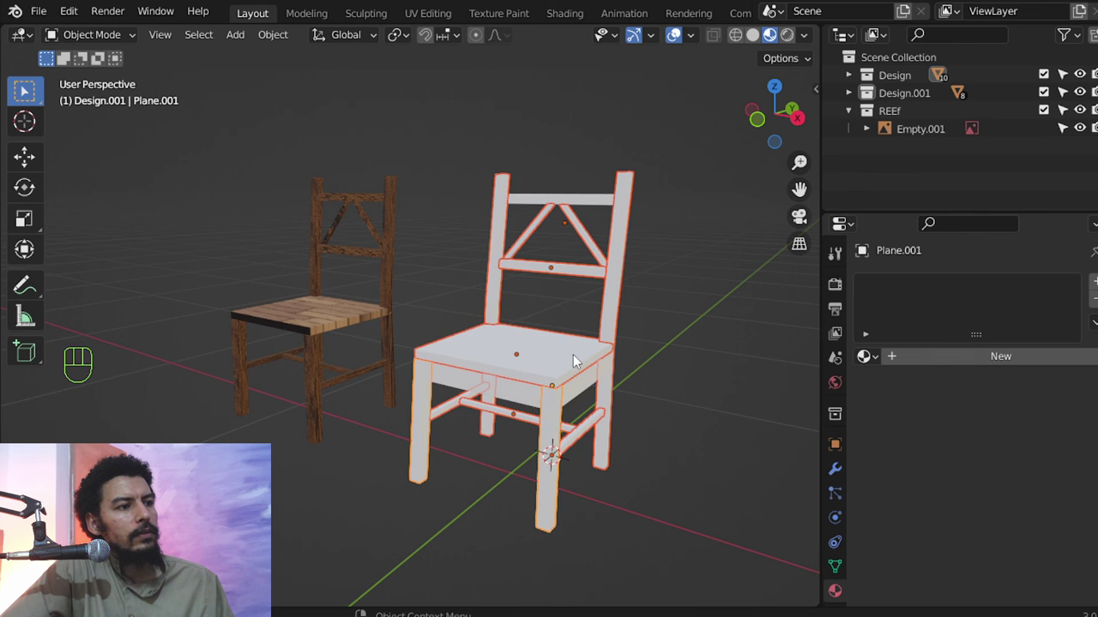
# Re-run Smart UV Project on the remaining pieces and return to Object Mode.
pyautogui.middleClick(642, 396)
pyautogui.press('z')
pyautogui.press('b')
pyautogui.press('Tab')
pyautogui.press('a')
pyautogui.press('u')
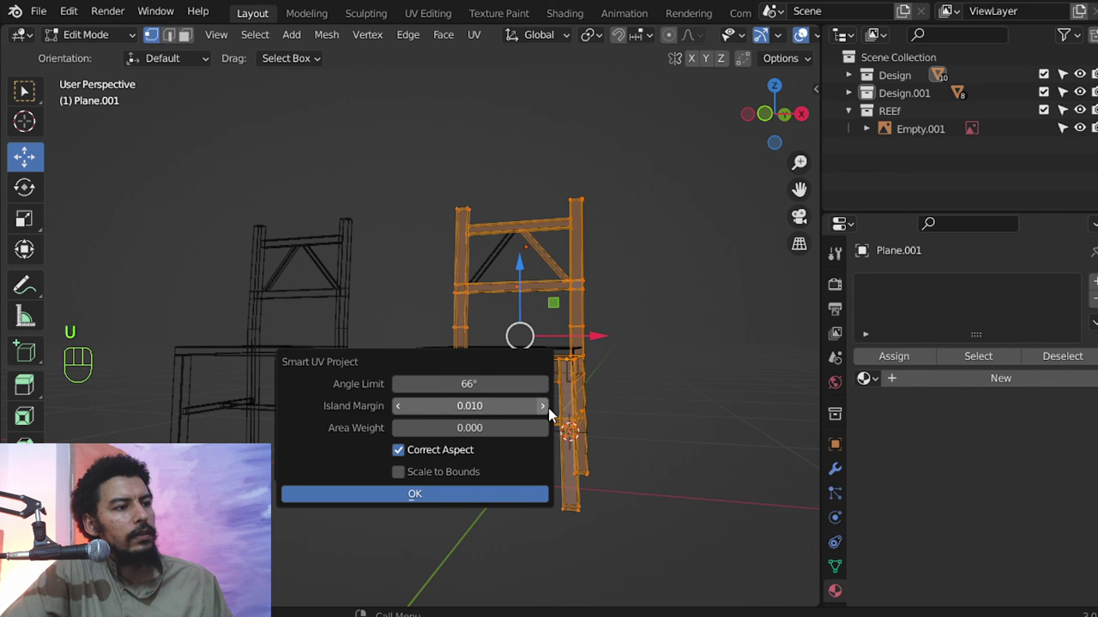
pyautogui.press('Tab')
pyautogui.press('Tab')
pyautogui.press('Tab')
pyautogui.middleClick(617, 448)
pyautogui.press('Tab')
pyautogui.press('a')
pyautogui.press('Tab')
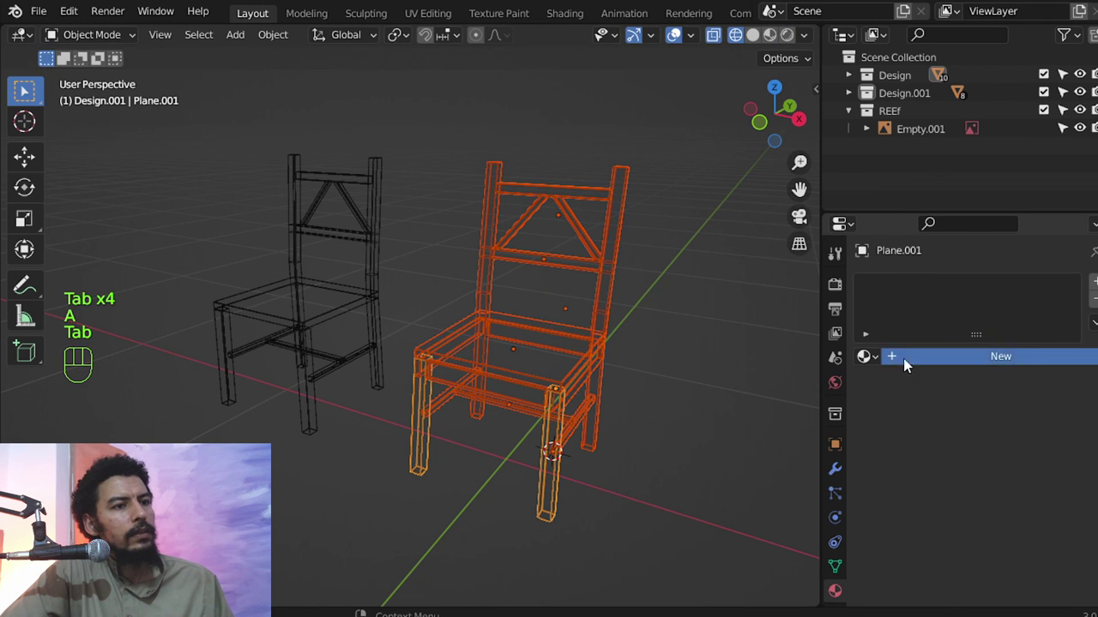
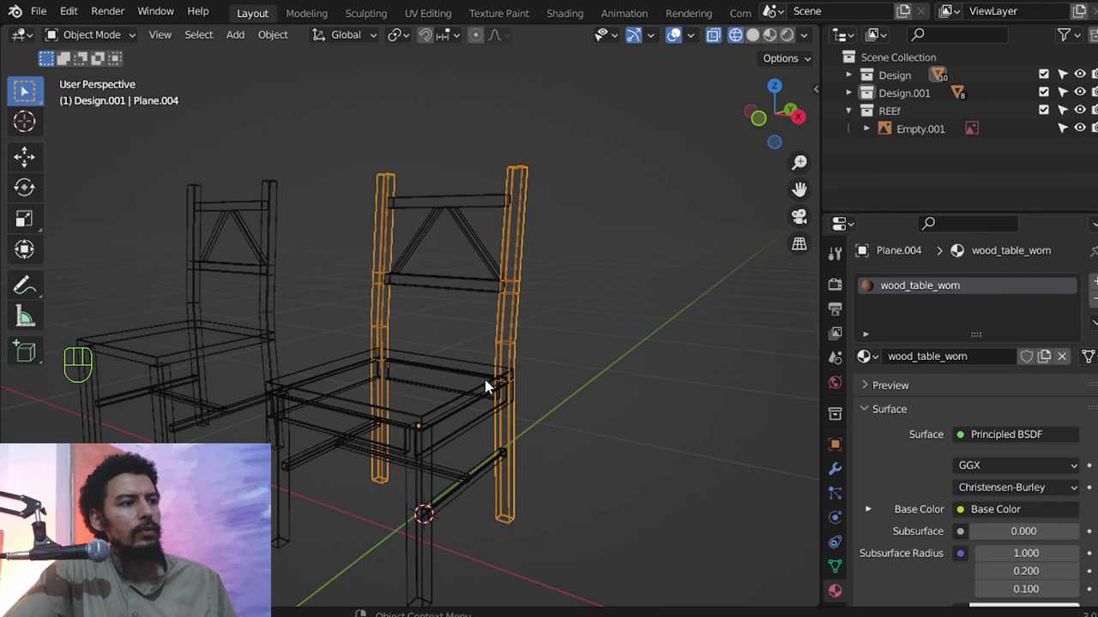
# Link the wood_table_worn material to every piece of the second chair.
pyautogui.middleClick(532, 405)
pyautogui.press('a')
pyautogui.press('b')
pyautogui.click(506, 345)
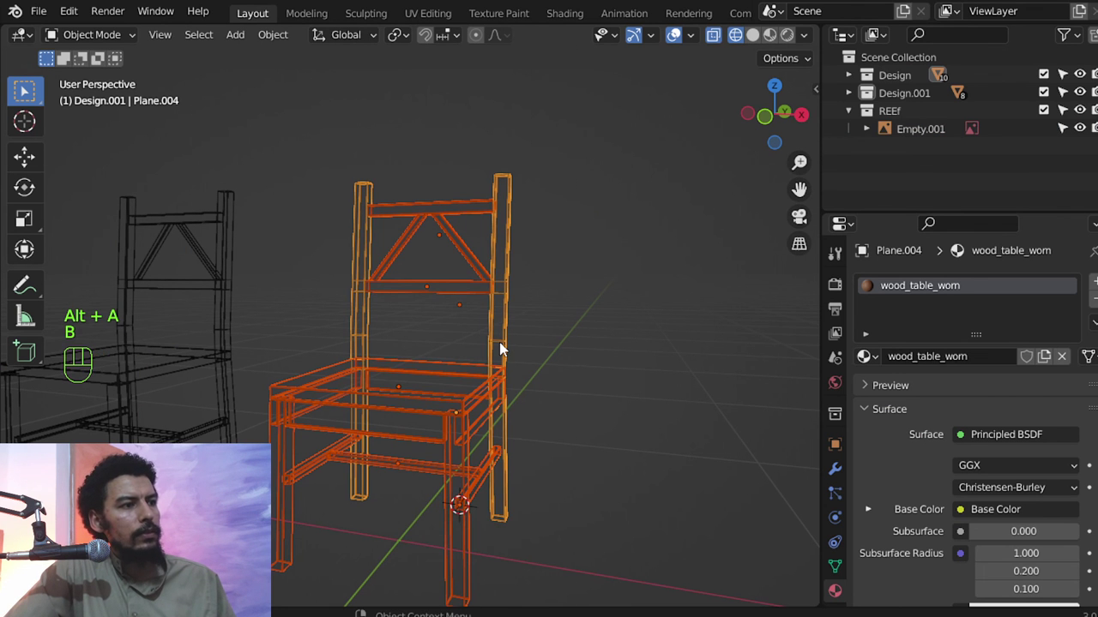
pyautogui.press('ctrl+l')
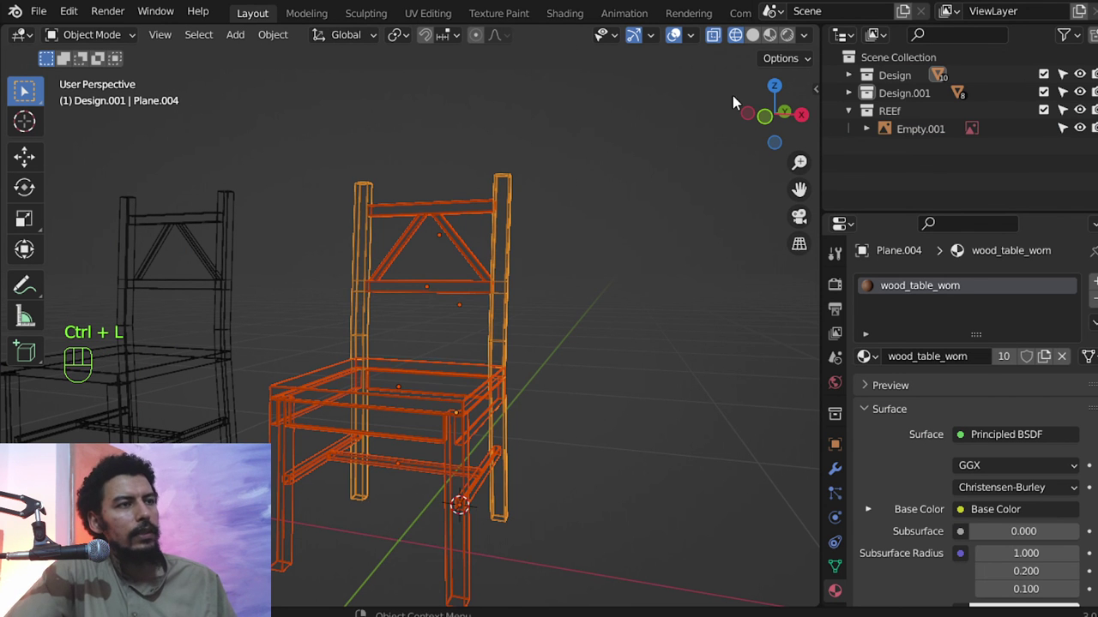
# Orbit around the chair to preview the worn wood material on all its pieces.
pyautogui.middleClick(580, 249)
pyautogui.moveTo(541, 310); pyautogui.dragTo(529, 330)
pyautogui.middleClick(502, 363)
pyautogui.moveTo(507, 349); pyautogui.dragTo(511, 312)
pyautogui.moveTo(526, 387); pyautogui.dragTo(520, 342)
pyautogui.middleClick(532, 392)
pyautogui.middleClick(575, 399)
pyautogui.click(537, 386)
pyautogui.moveTo(523, 377); pyautogui.dragTo(495, 369)
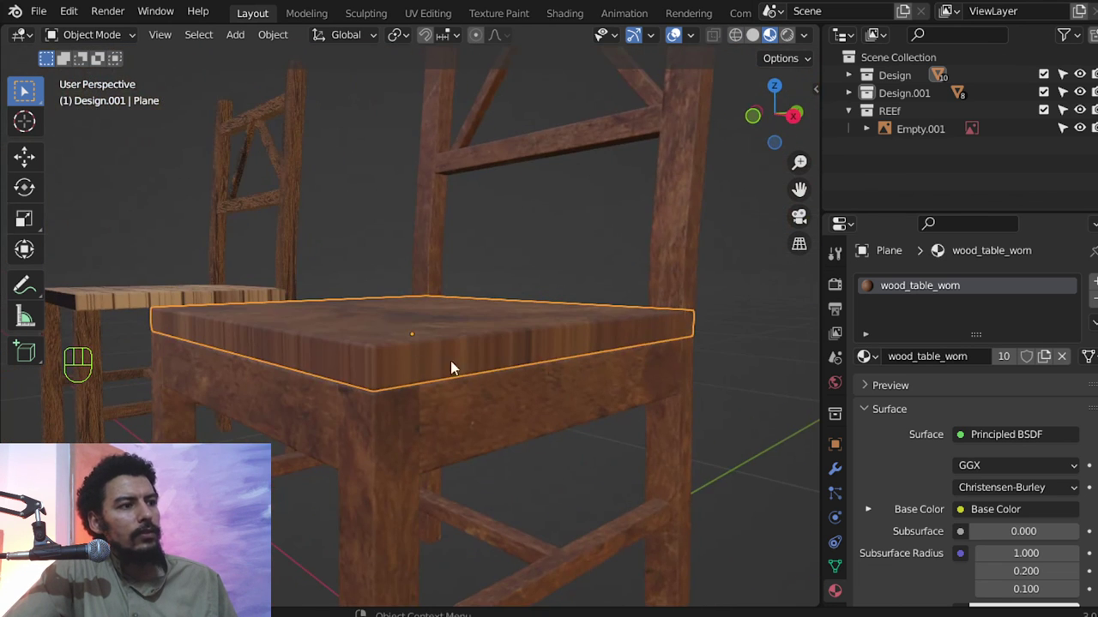
# Apply the seat's Solidify modifier and re-unwrap it with Smart UV Project at margin 0.020.
pyautogui.press('Tab')
pyautogui.press('Tab')
pyautogui.click(835, 472)
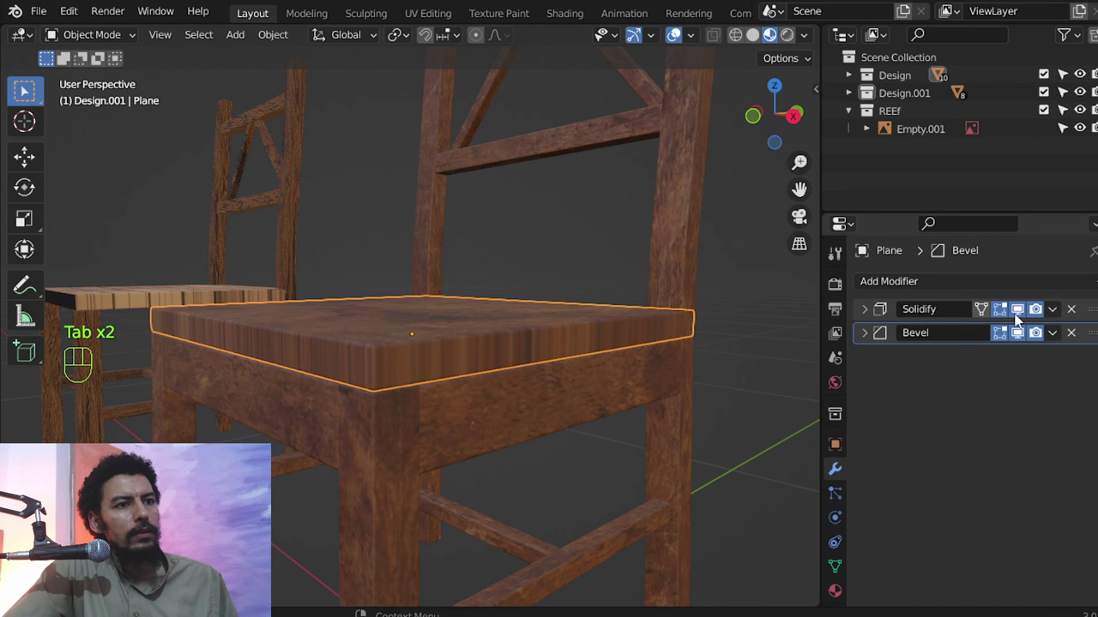
pyautogui.moveTo(1056, 313); pyautogui.dragTo(1044, 330)
pyautogui.press('Tab')
pyautogui.press('a')
pyautogui.press('u')
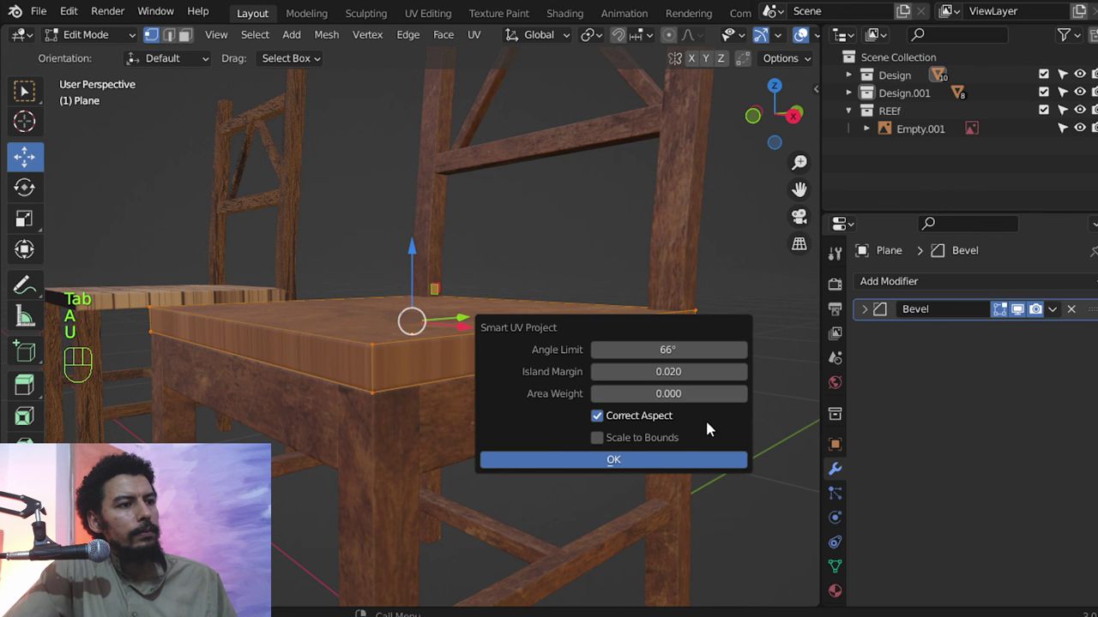
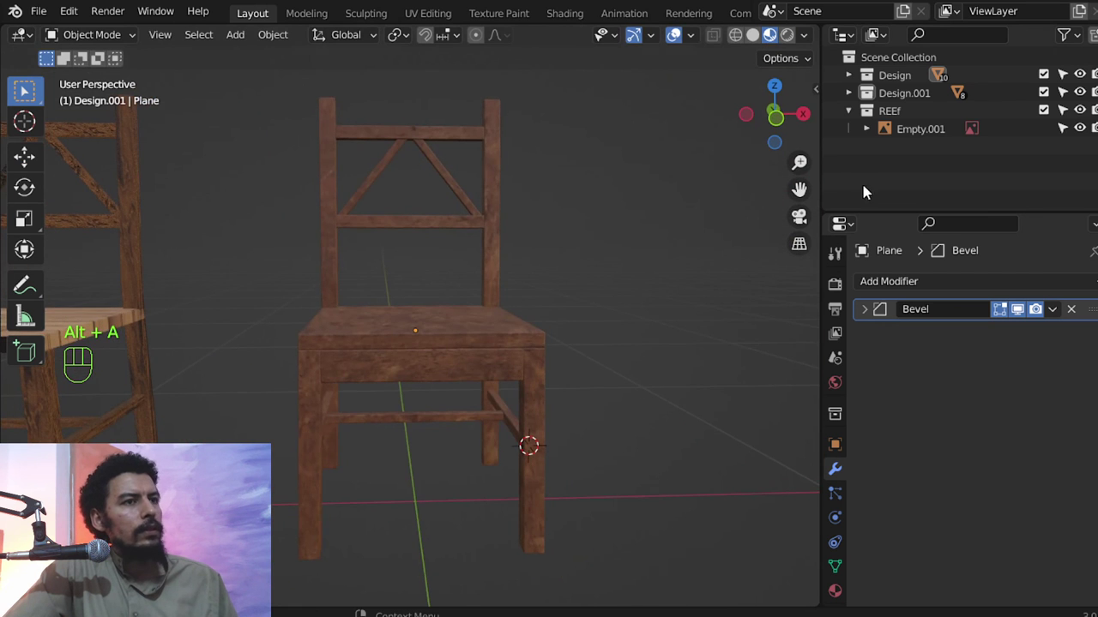
# Inspect the seat's texture, then switch to the Shader Editor showing the worn wood material's nodes.
pyautogui.moveTo(672, 314); pyautogui.dragTo(620, 421)
pyautogui.moveTo(517, 368); pyautogui.dragTo(402, 354)
pyautogui.moveTo(418, 320); pyautogui.dragTo(393, 327)
pyautogui.middleClick(471, 382)
pyautogui.middleClick(438, 398)
pyautogui.middleClick(427, 480)
pyautogui.moveTo(427, 404); pyautogui.dragTo(443, 329)
pyautogui.moveTo(494, 320); pyautogui.dragTo(507, 342)
pyautogui.moveTo(457, 330); pyautogui.dragTo(407, 305)
pyautogui.middleClick(436, 433)
pyautogui.middleClick(578, 333)
pyautogui.middleClick(548, 362)
pyautogui.middleClick(554, 407)
pyautogui.moveTo(560, 409); pyautogui.dragTo(555, 346)
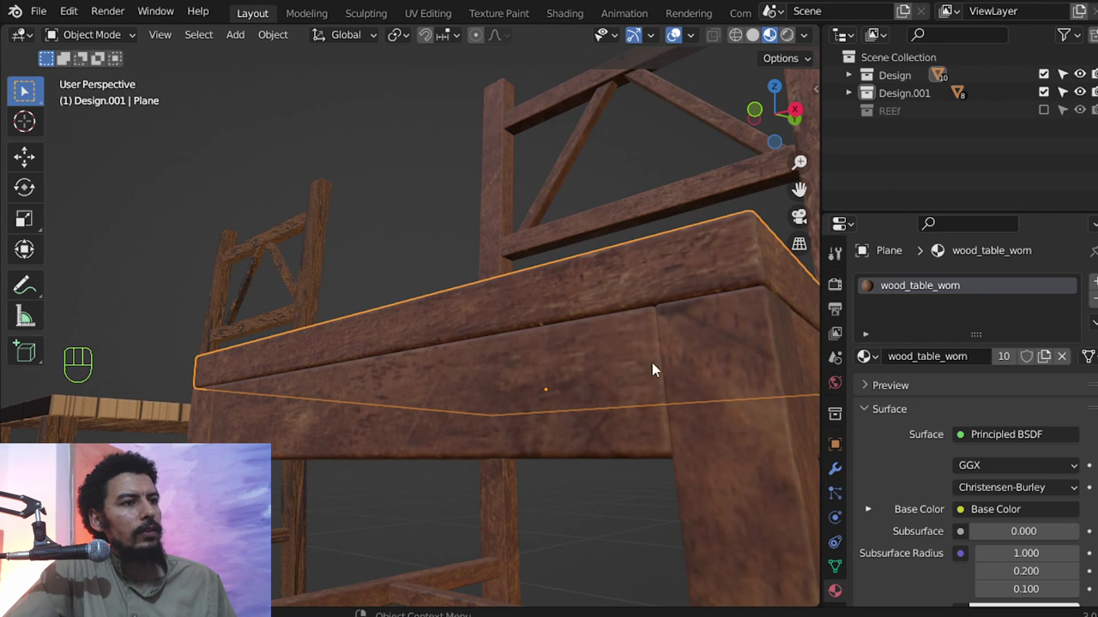
pyautogui.moveTo(538, 362); pyautogui.dragTo(408, 224)
pyautogui.moveTo(53, 114); pyautogui.dragTo(89, 204)
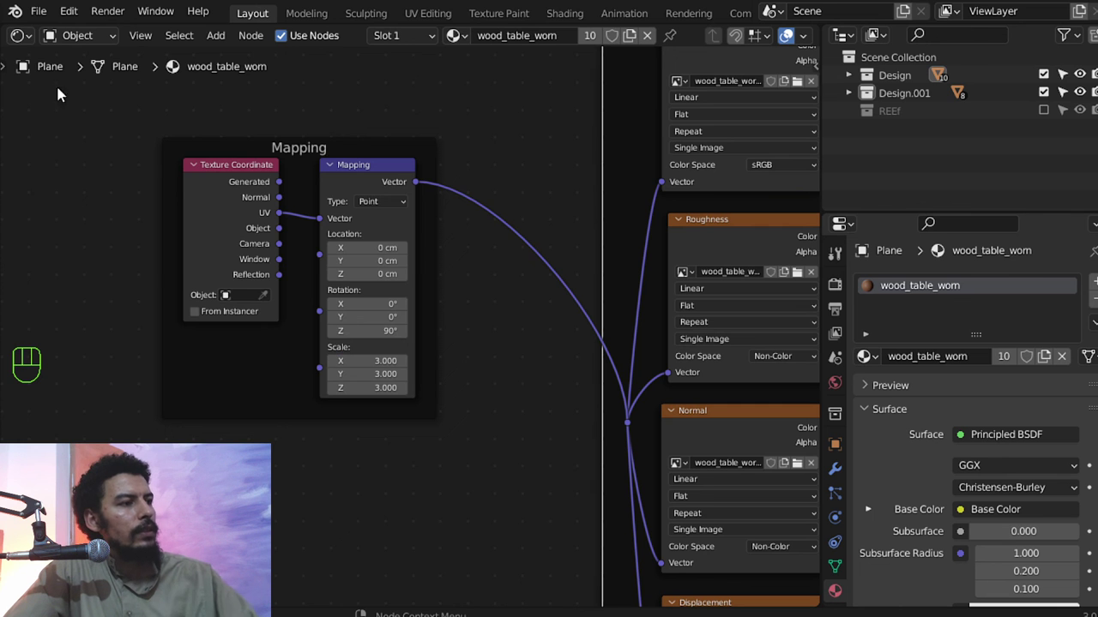
# Set the worn wood Mapping node Scale to 3.000 on X, Y and Z.
pyautogui.middleClick(490, 399)
pyautogui.moveTo(412, 337); pyautogui.dragTo(385, 259)
pyautogui.moveTo(399, 310); pyautogui.dragTo(364, 339)
pyautogui.moveTo(319, 339); pyautogui.dragTo(162, 363)
pyautogui.moveTo(409, 362); pyautogui.dragTo(384, 230)
pyautogui.moveTo(459, 293); pyautogui.dragTo(467, 333)
pyautogui.middleClick(383, 364)
pyautogui.moveTo(382, 365); pyautogui.dragTo(536, 316)
pyautogui.moveTo(358, 347); pyautogui.dragTo(344, 330)
pyautogui.moveTo(480, 327); pyautogui.dragTo(399, 350)
pyautogui.middleClick(430, 361)
# Add a Subdivision Surface modifier below Bevel on the seat.
pyautogui.press('alt+a')
pyautogui.moveTo(396, 323); pyautogui.dragTo(388, 329)
pyautogui.moveTo(495, 370); pyautogui.dragTo(499, 413)
pyautogui.moveTo(466, 358); pyautogui.dragTo(85, 75)
pyautogui.moveTo(27, 33); pyautogui.dragTo(102, 200)
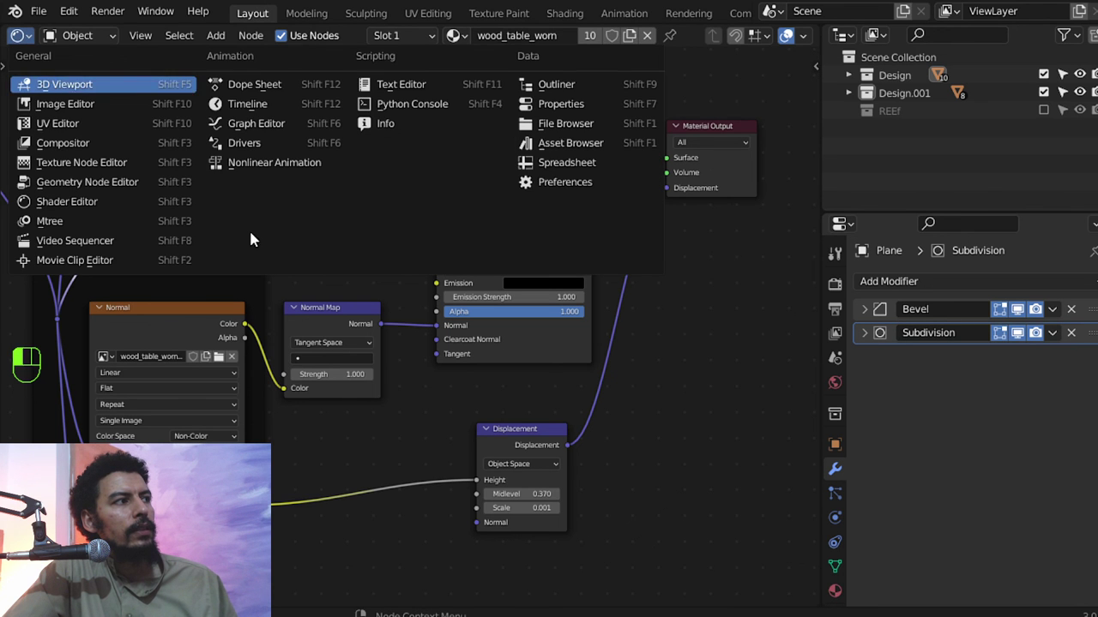
pyautogui.middleClick(455, 415)
# Switch the editor back to the 3D Viewport and orbit close to the worn-wood seat and legs.
pyautogui.middleClick(485, 408)
pyautogui.middleClick(527, 362)
pyautogui.moveTo(538, 336); pyautogui.dragTo(540, 360)
pyautogui.click(687, 37)
pyautogui.middleClick(565, 321)
pyautogui.moveTo(534, 344); pyautogui.dragTo(621, 362)
pyautogui.moveTo(561, 348); pyautogui.dragTo(541, 364)
pyautogui.middleClick(564, 313)
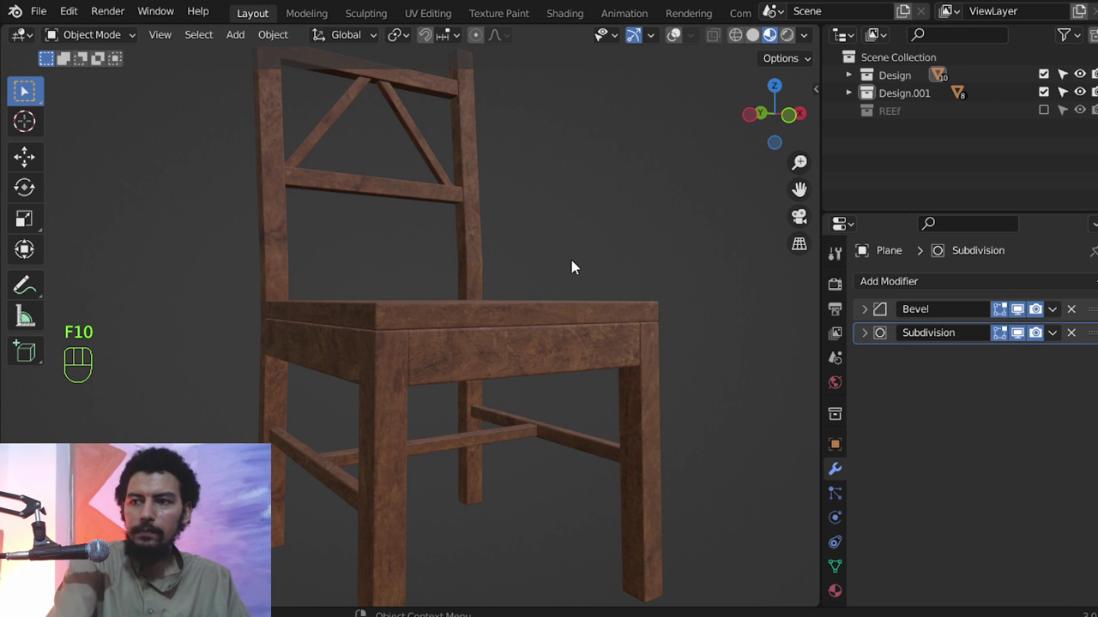